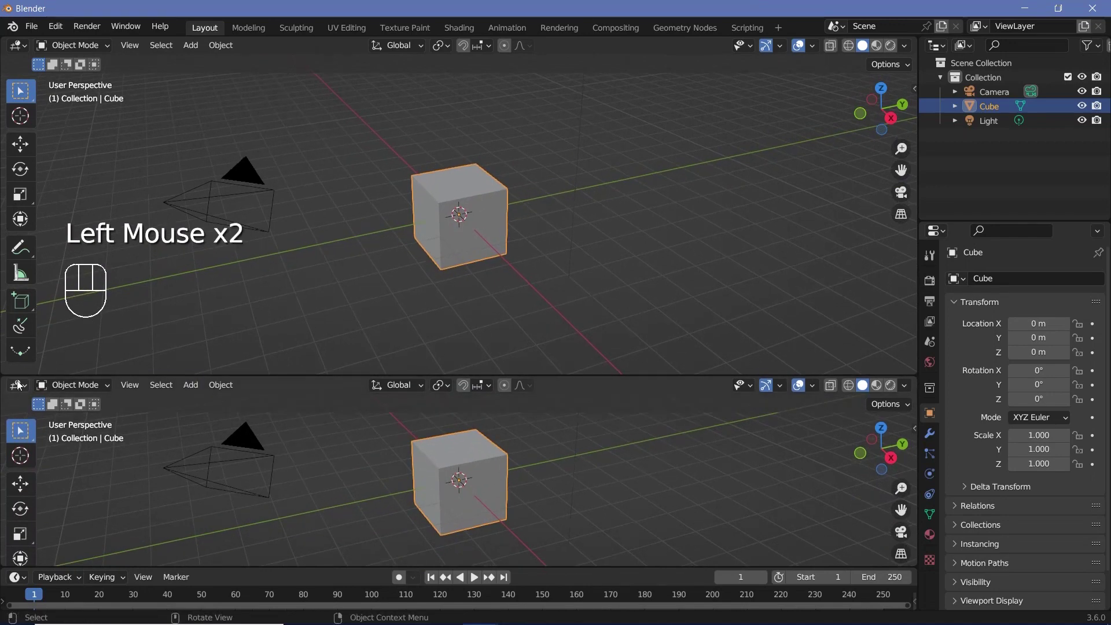
Enlarge the bottom Geometry Node editor holding the Cube's new Geometry Nodes tree
drag(21, 386, 75, 507)
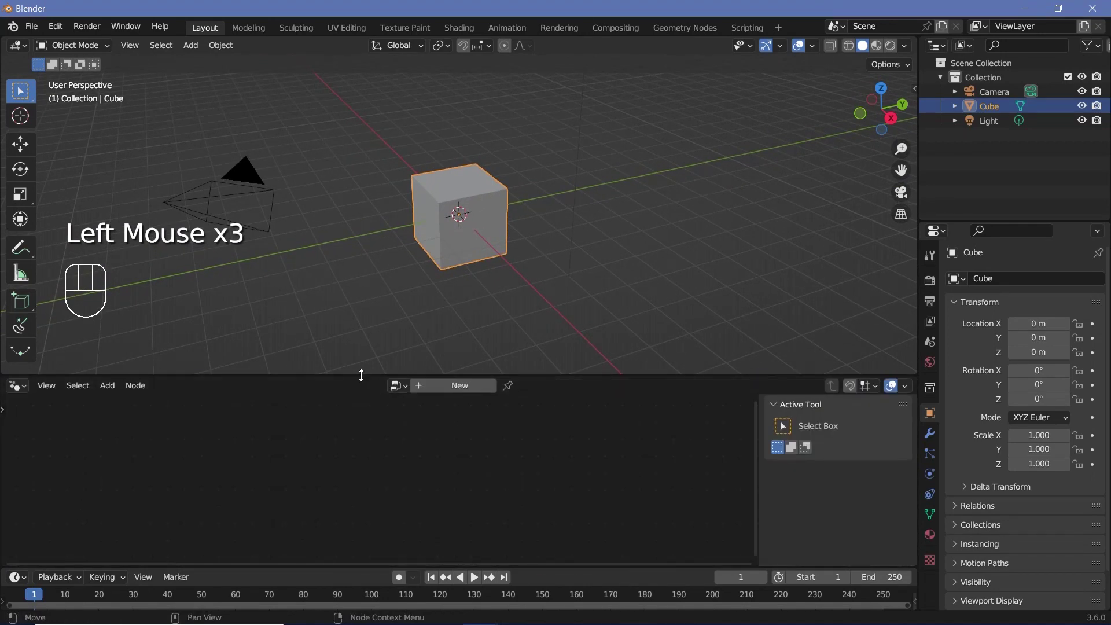
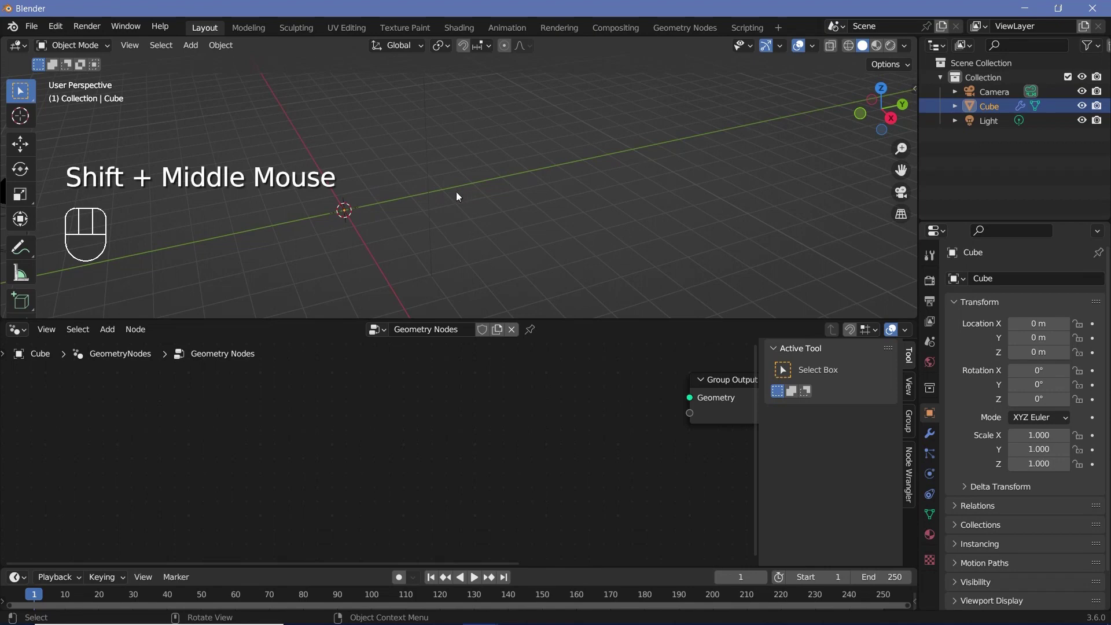
key(shift+a)
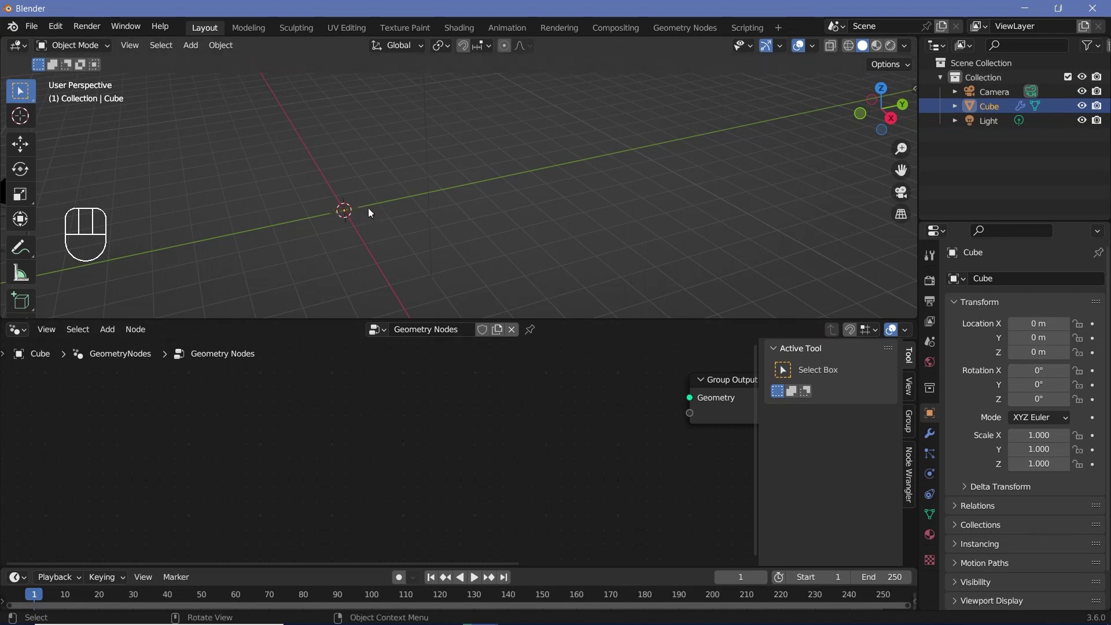
Chain Curve Line into Curve to Mesh with a Curve Circle as Profile Curve, producing a tube
key(shift+a)
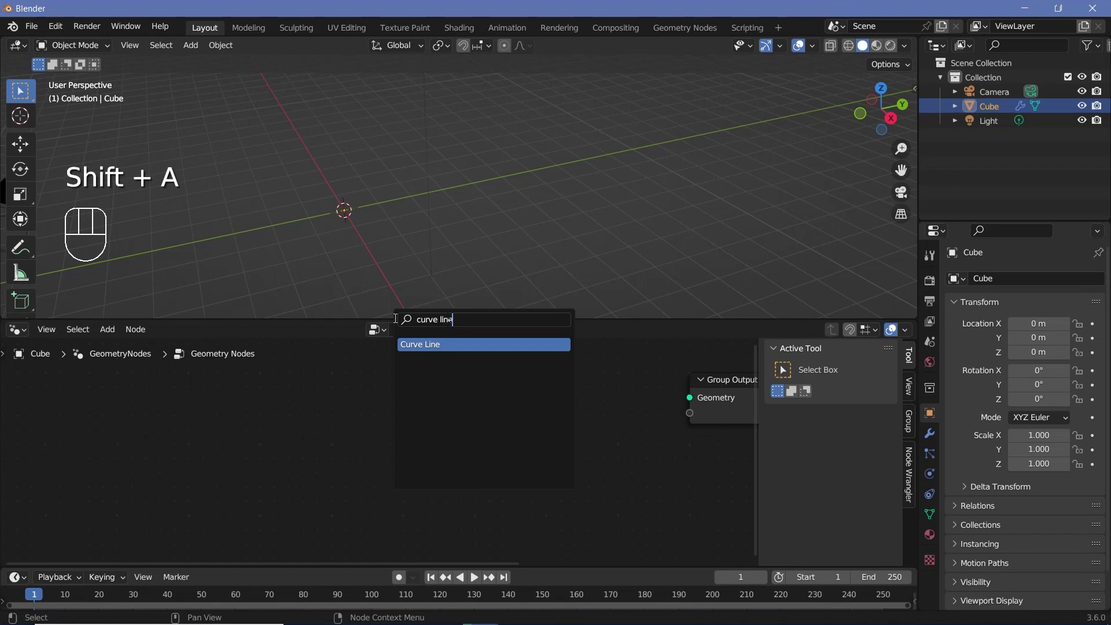
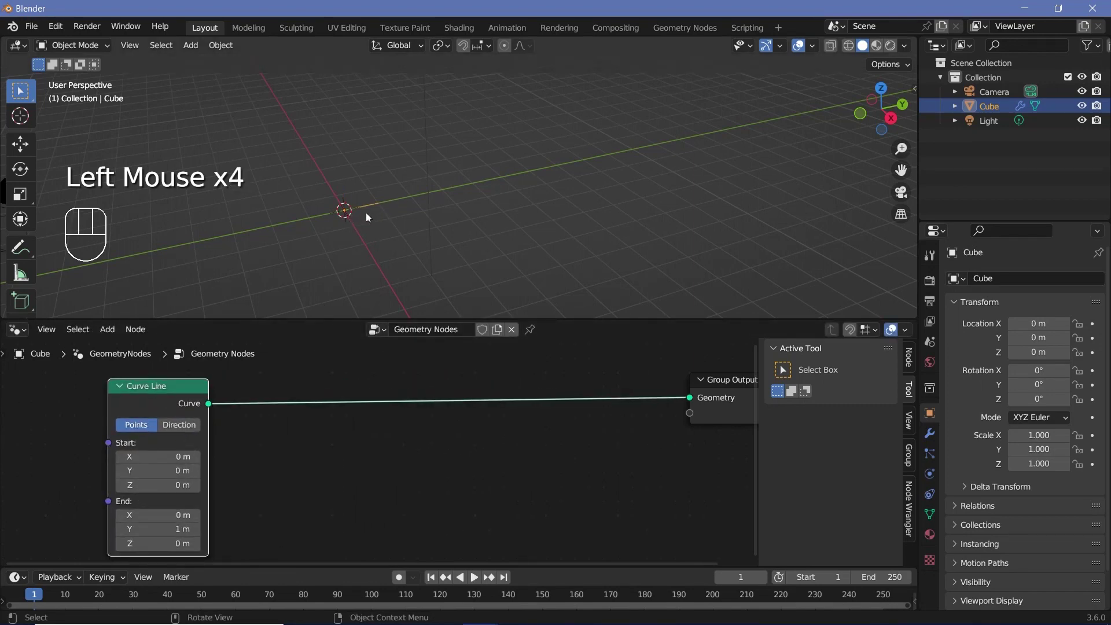
key(shift+a)
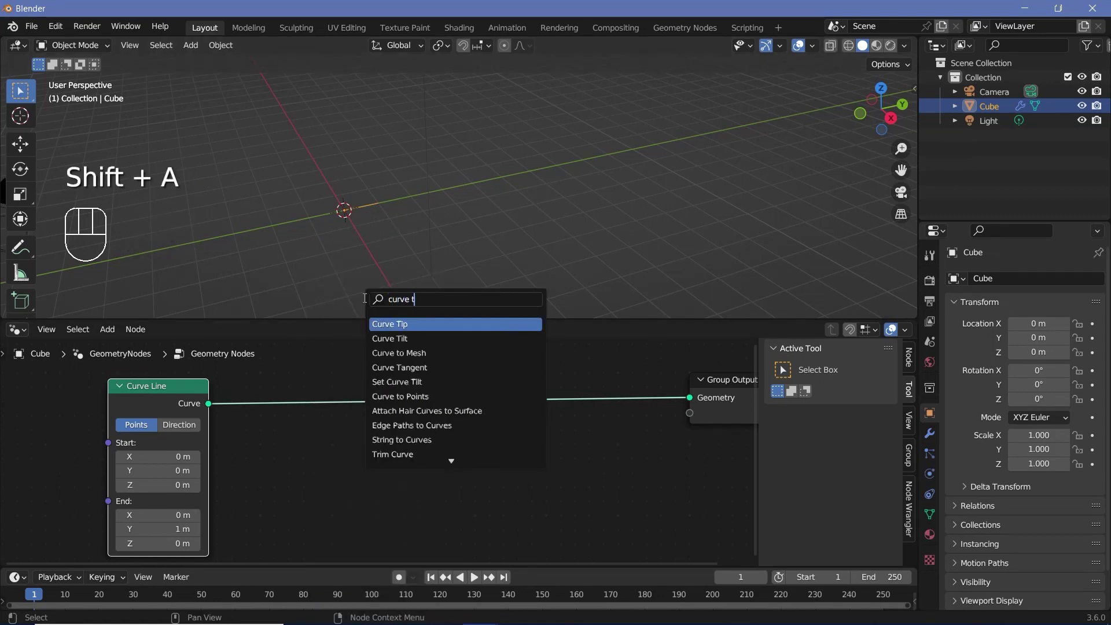
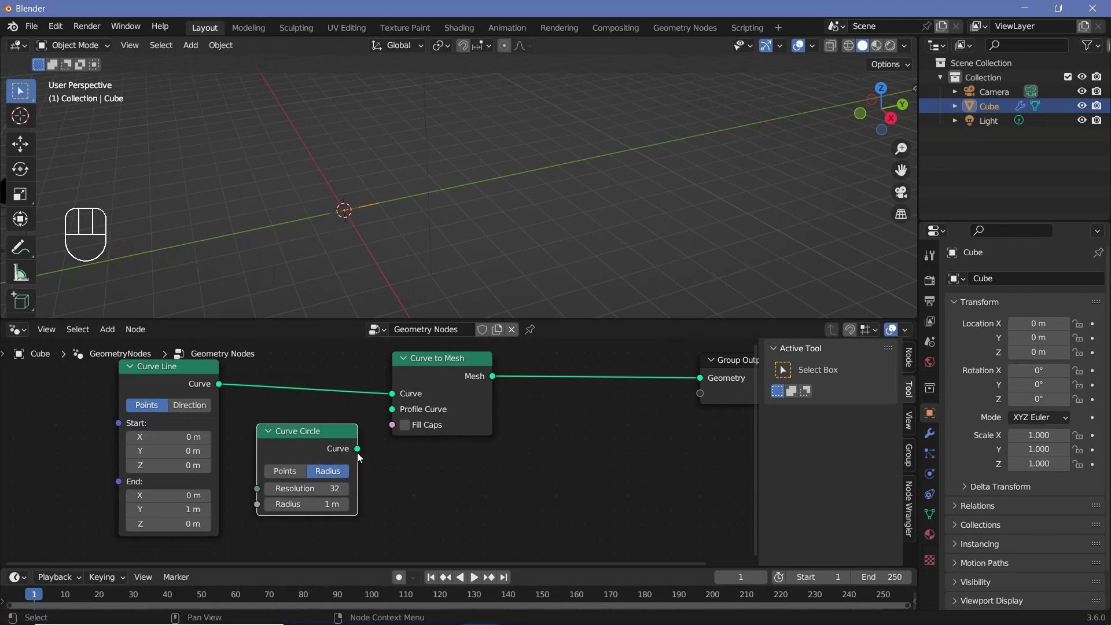
drag(363, 450, 402, 358)
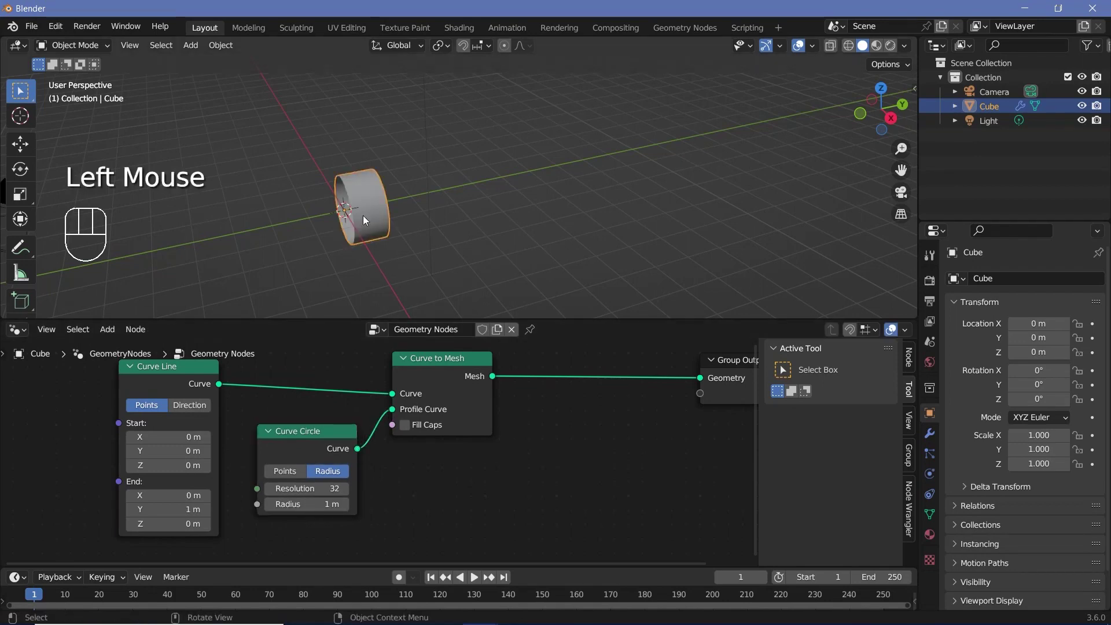
drag(360, 213, 288, 216)
drag(293, 214, 431, 168)
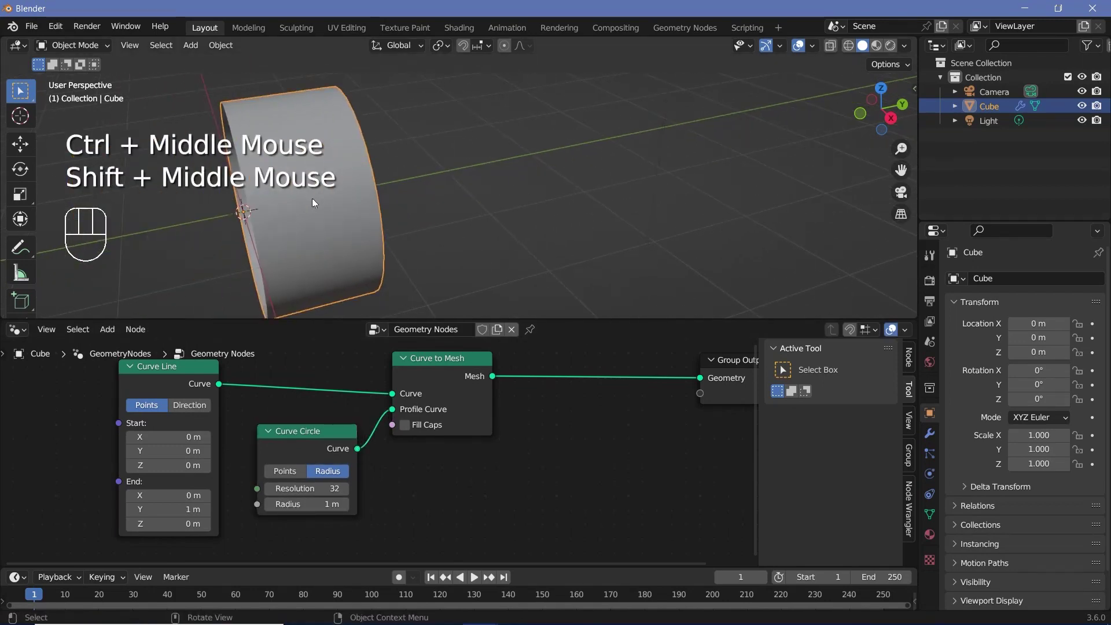
drag(350, 199, 518, 184)
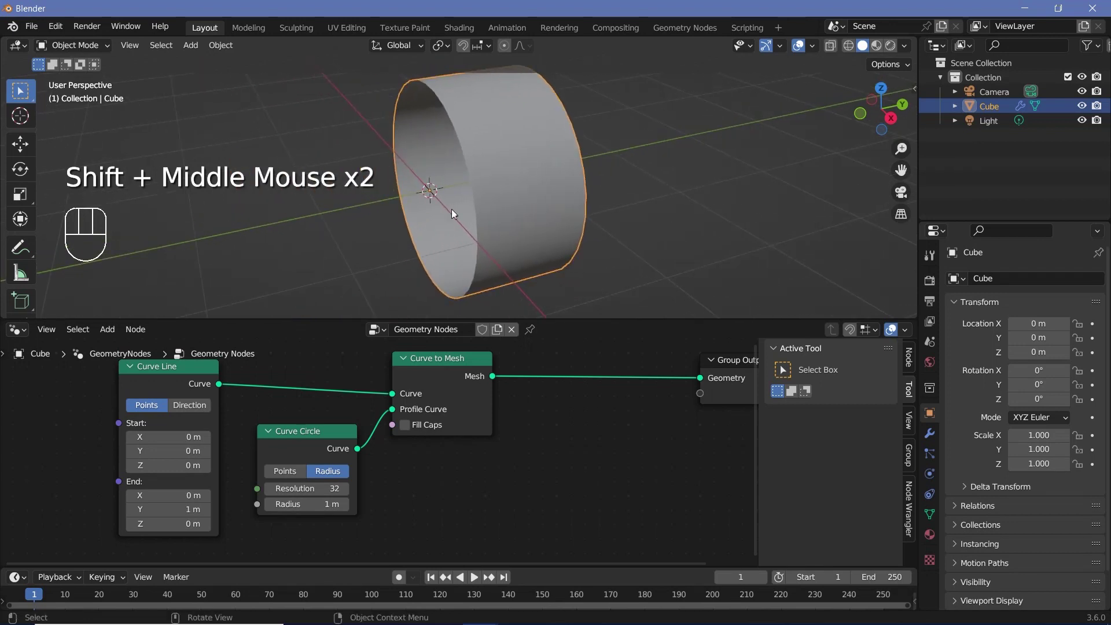
Insert Set Shade Smooth before the output with Shade Smooth unticked, giving faceted sides
key(shift+a)
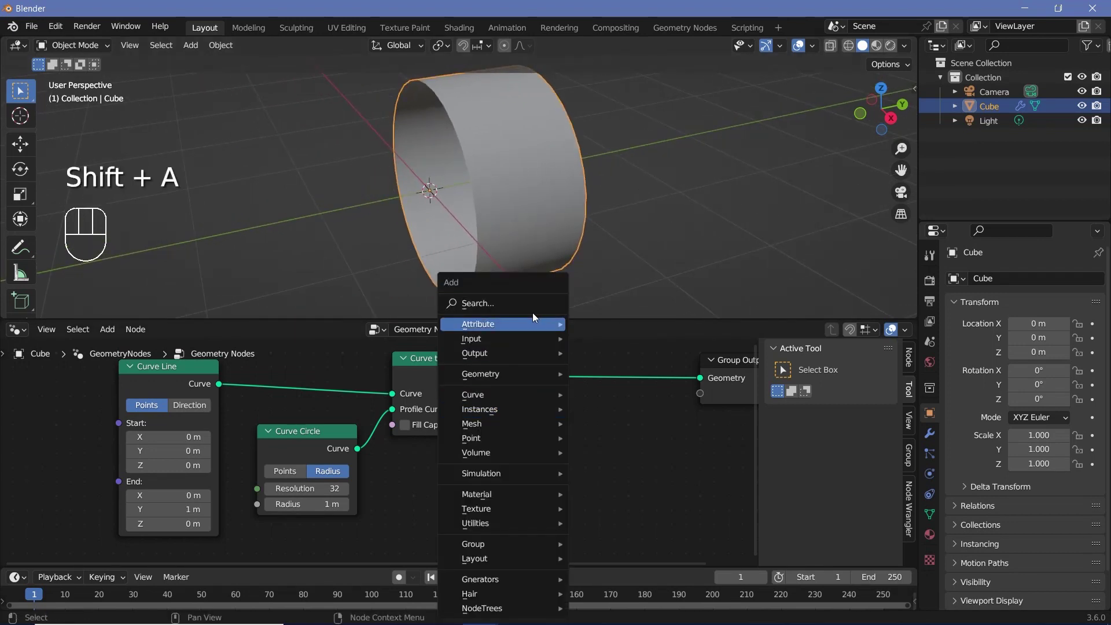
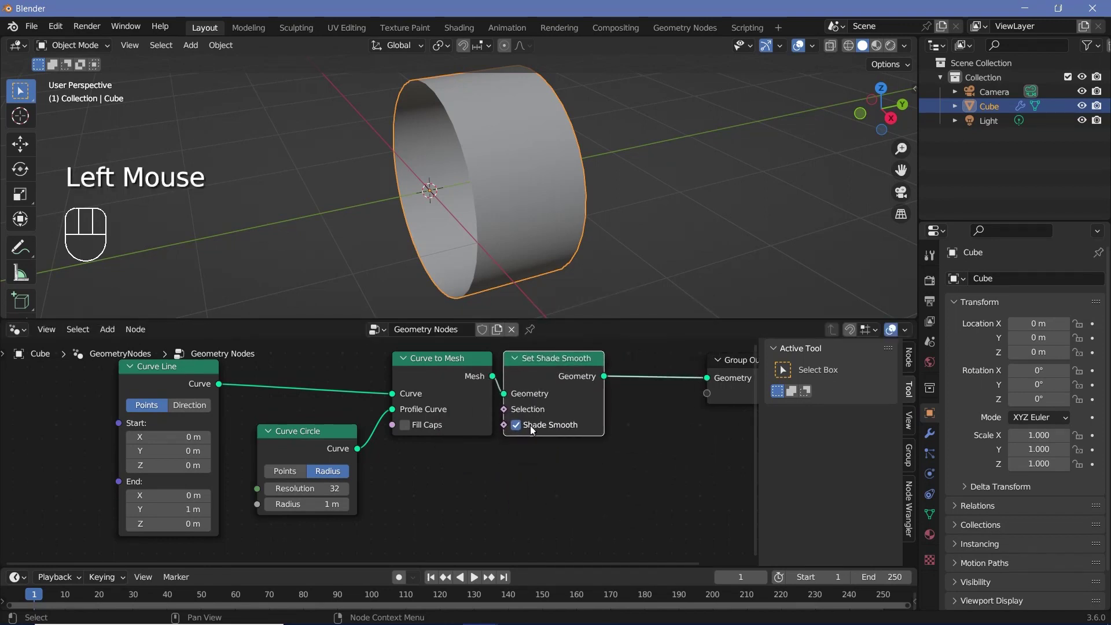
click(522, 430)
drag(507, 244, 564, 196)
drag(488, 233, 527, 257)
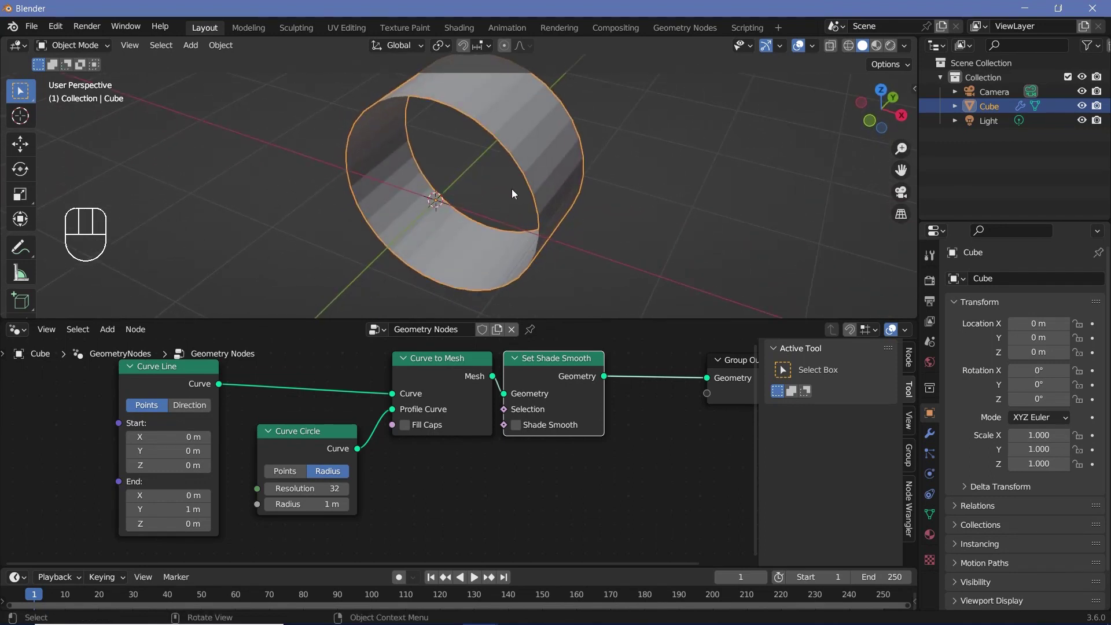
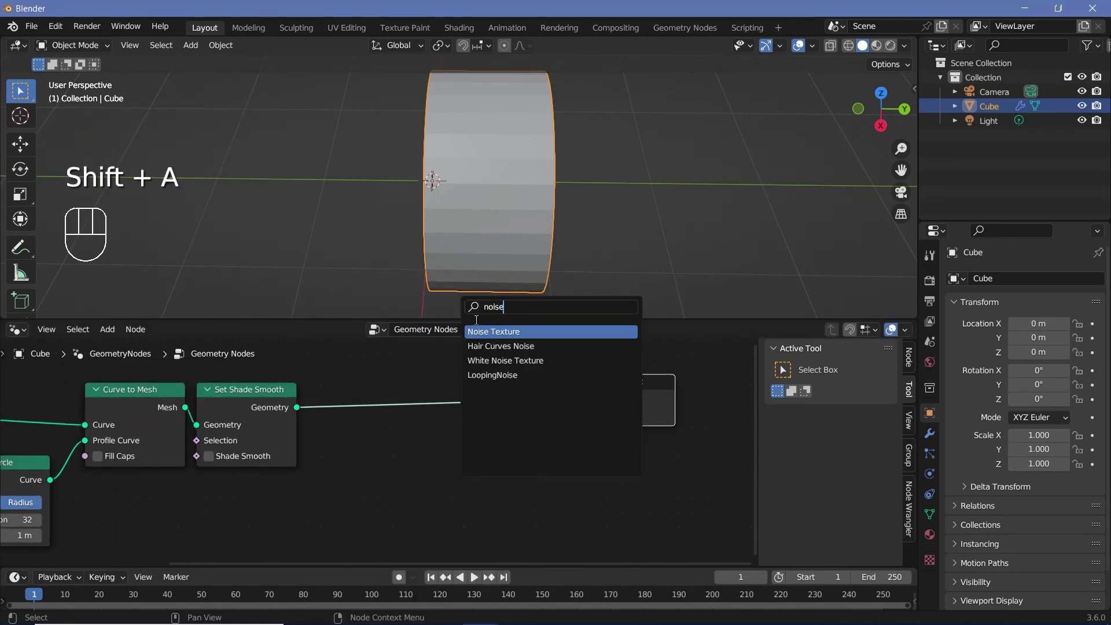
Add Set Position fed by Noise Texture Color into Offset, with a Vector Math node on that link
key(shift+a)
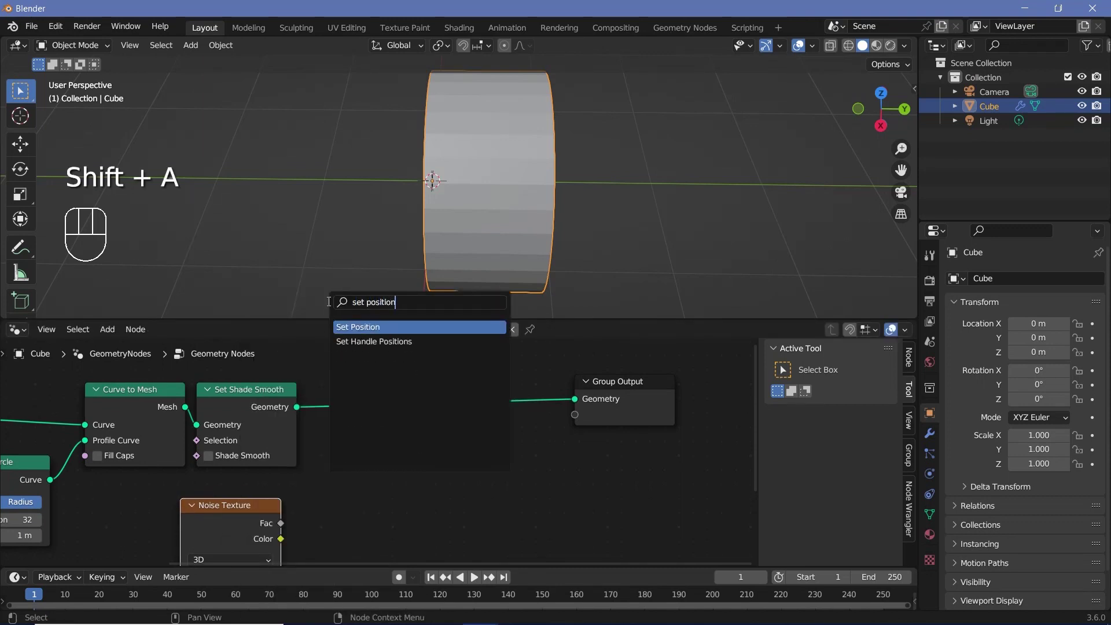
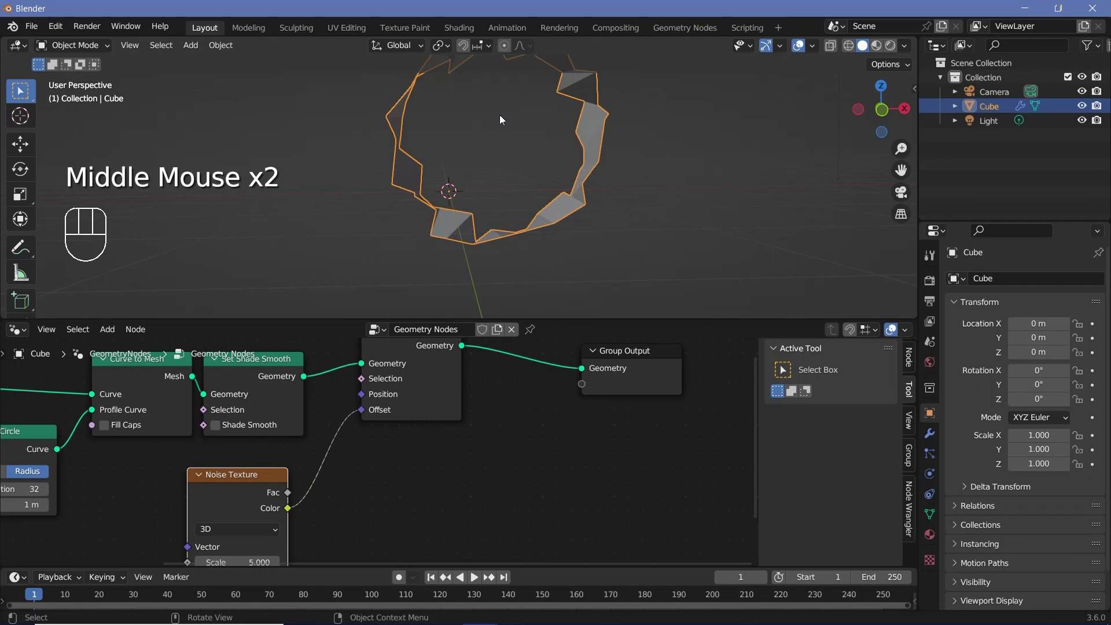
middle_click(444, 388)
drag(299, 423, 51, 526)
middle_click(211, 503)
key(shift+a)
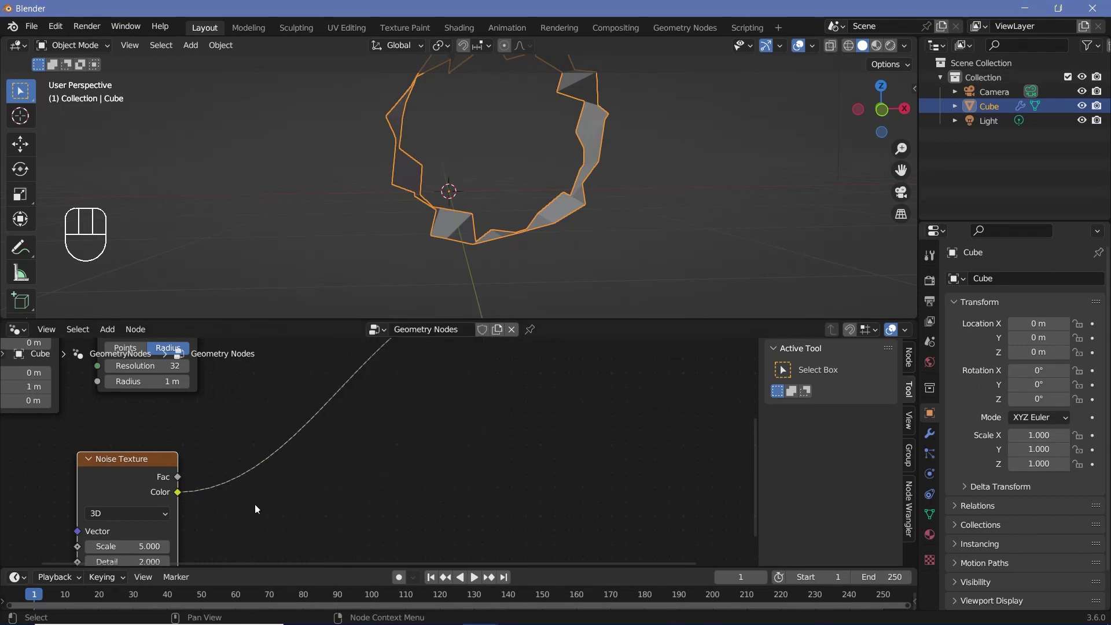
middle_click(314, 422)
Set the Vector Math node to Subtract with second vector 0.5, 0.5, 0.5
drag(331, 416, 291, 465)
drag(288, 470, 284, 436)
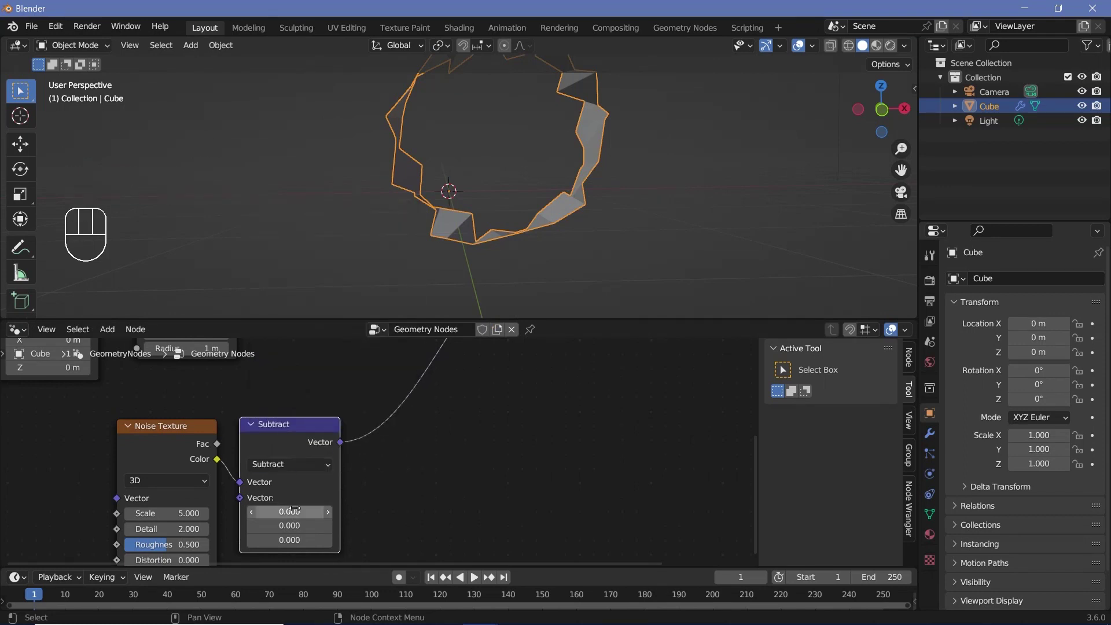
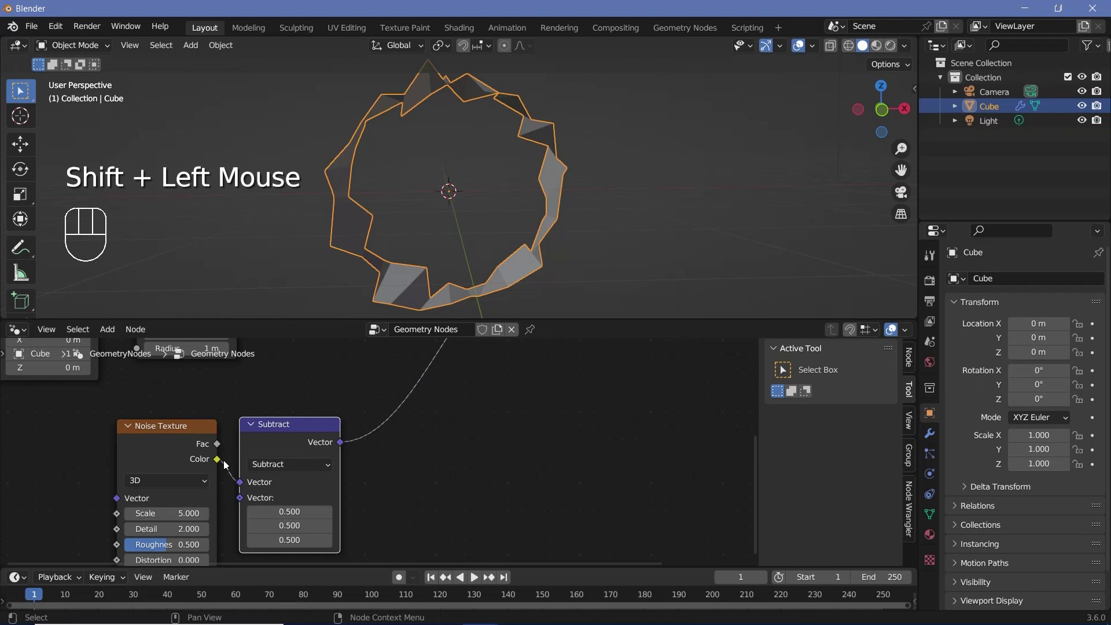
drag(594, 186, 458, 208)
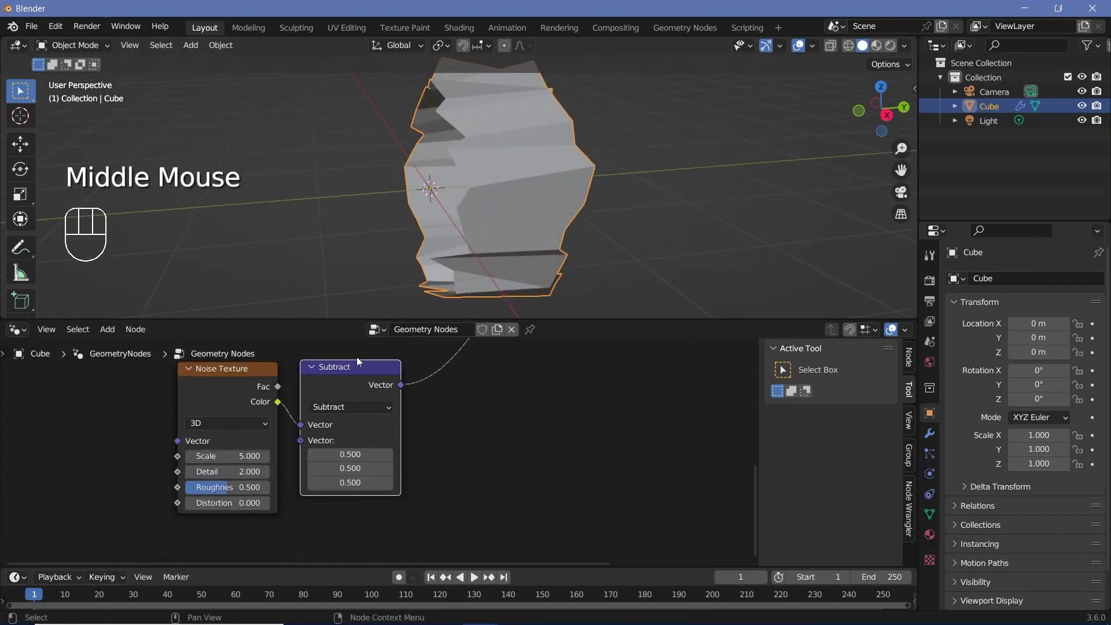
drag(170, 390, 354, 444)
click(344, 384)
Insert a Vector Math Multiply by 1, 0, 1 after Subtract and inspect the warped tube
key(shift+a)
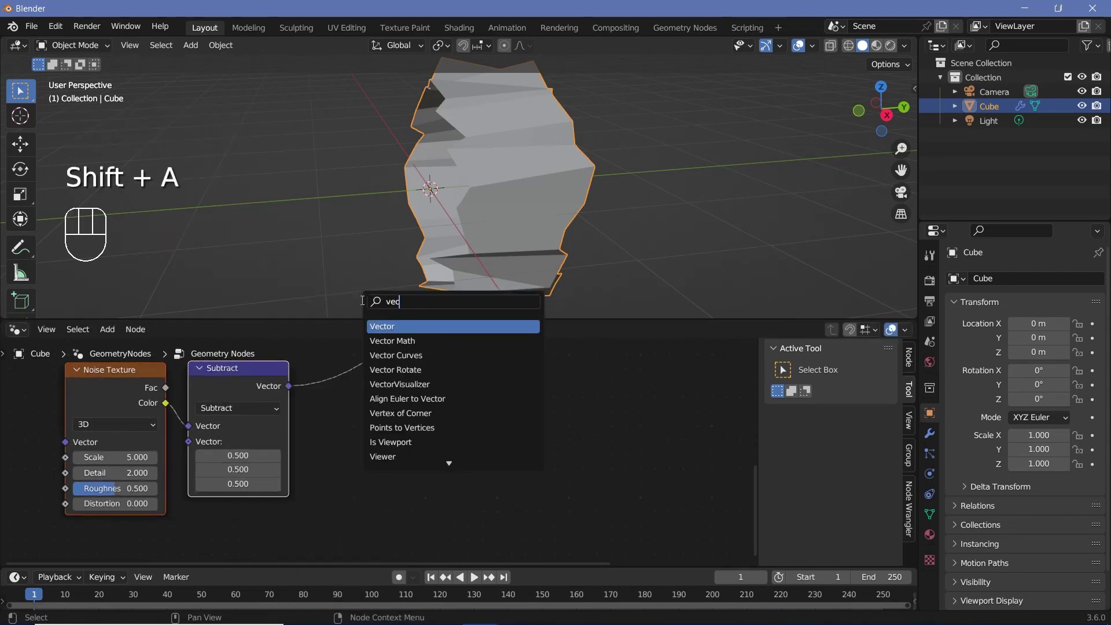
drag(382, 389, 396, 365)
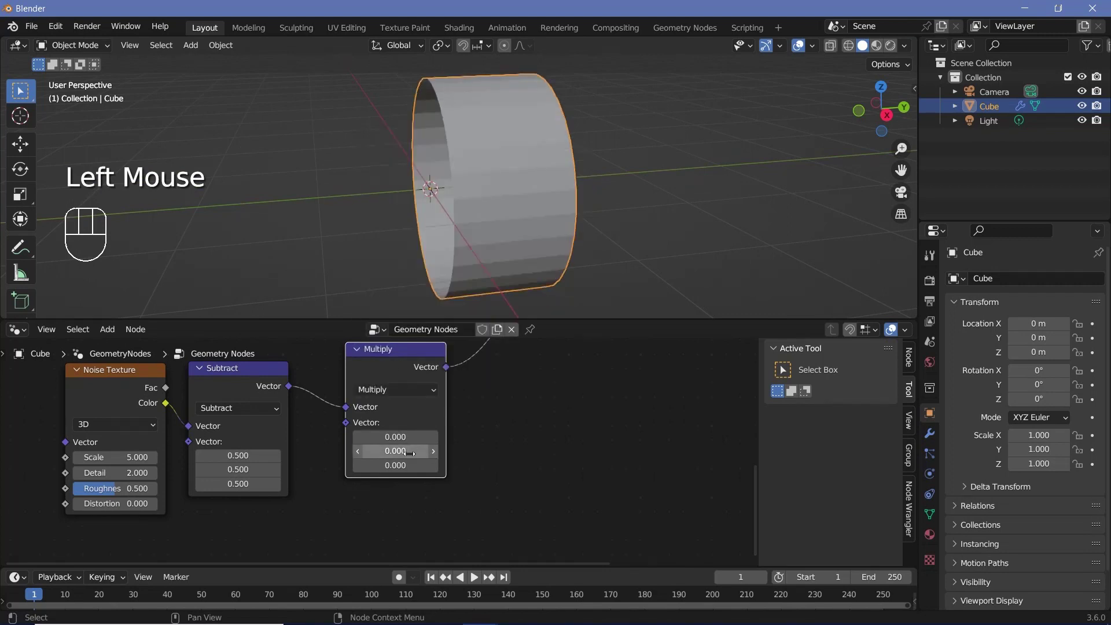
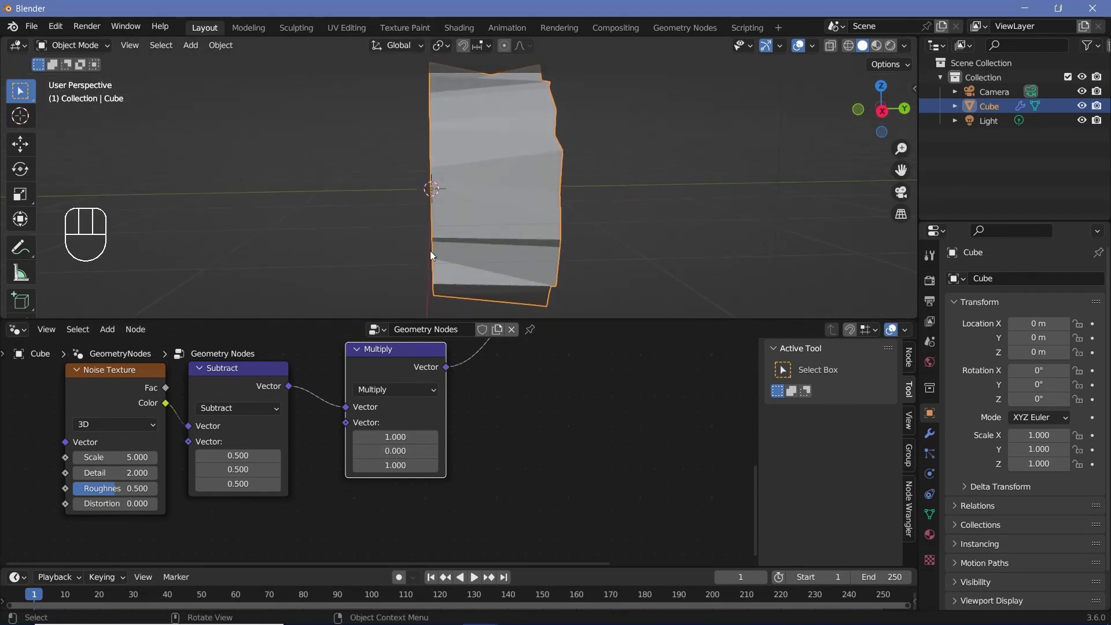
drag(518, 214, 425, 207)
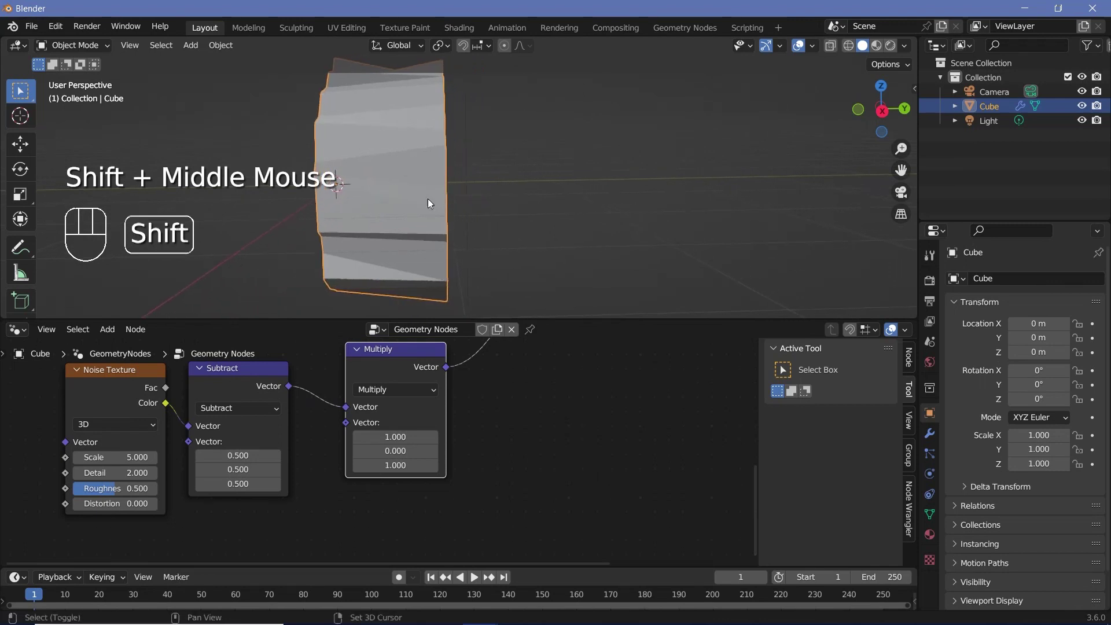
drag(445, 203, 466, 210)
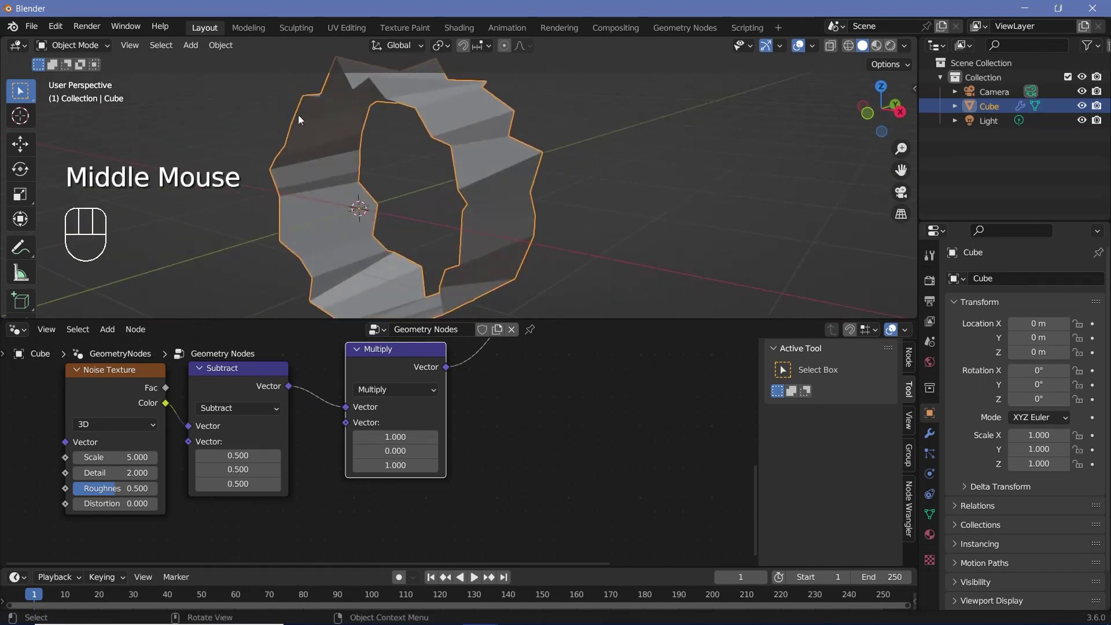
drag(454, 258, 332, 249)
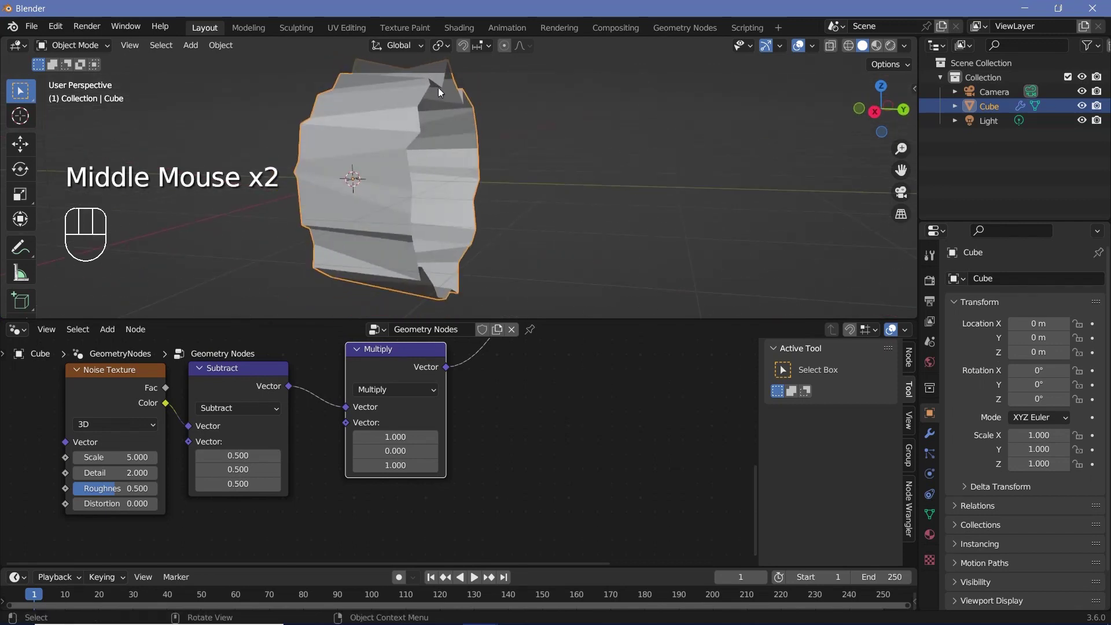
drag(418, 142, 450, 131)
drag(450, 132, 466, 196)
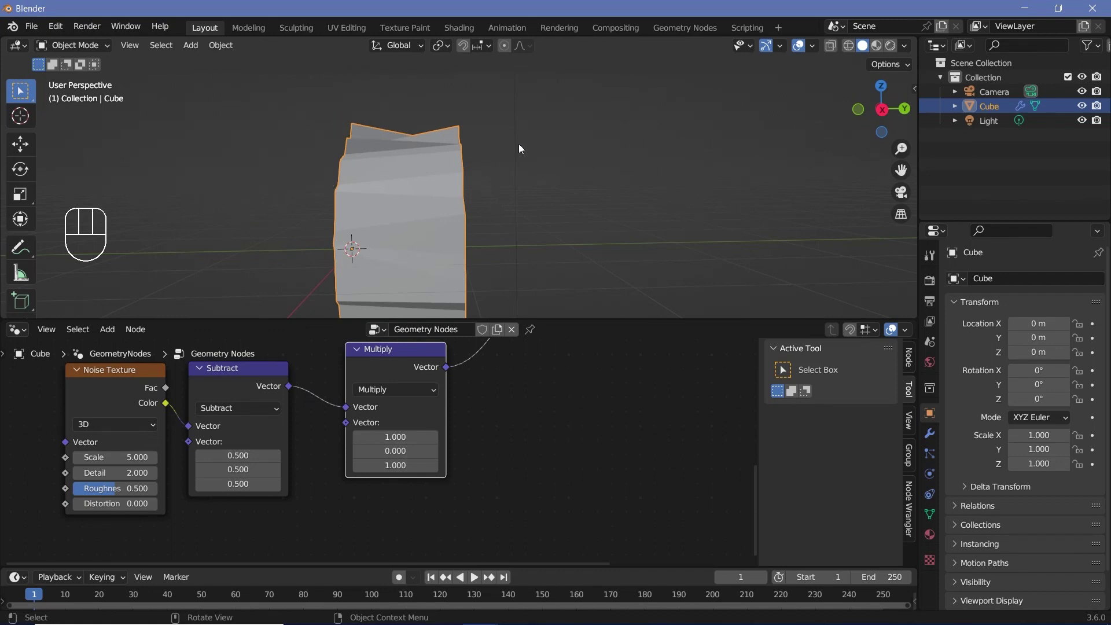
drag(424, 186, 560, 184)
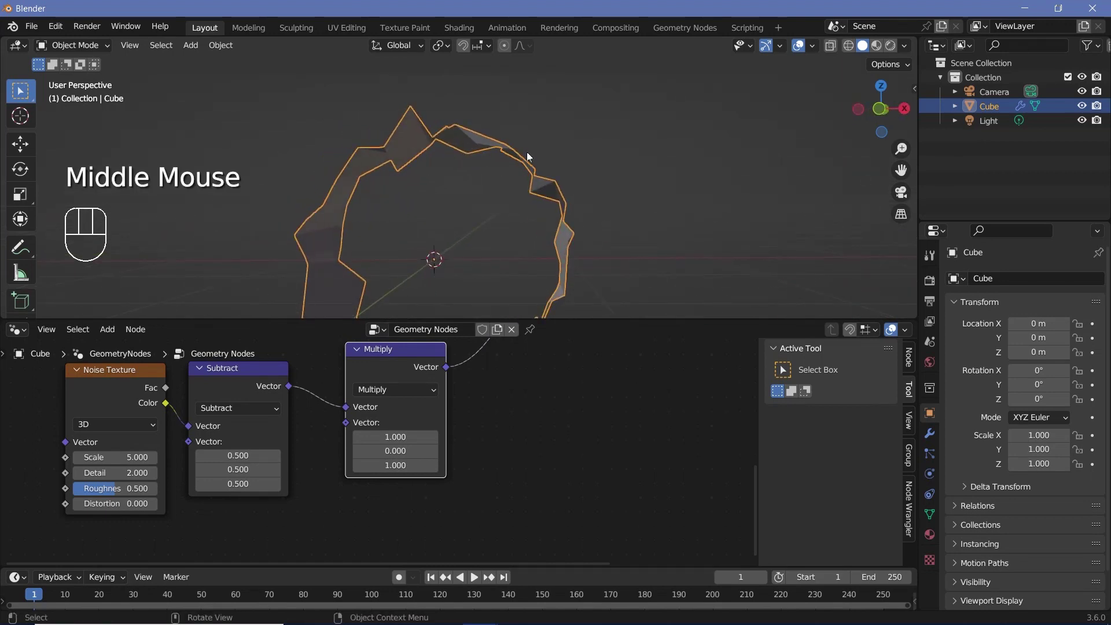
drag(490, 189, 396, 215)
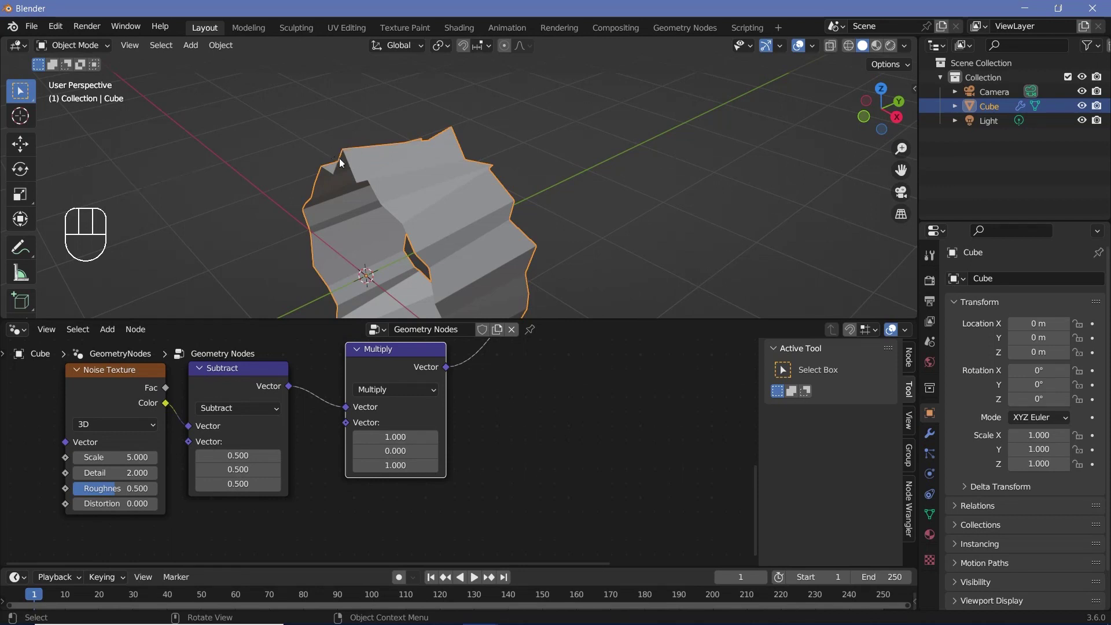
drag(347, 149, 305, 181)
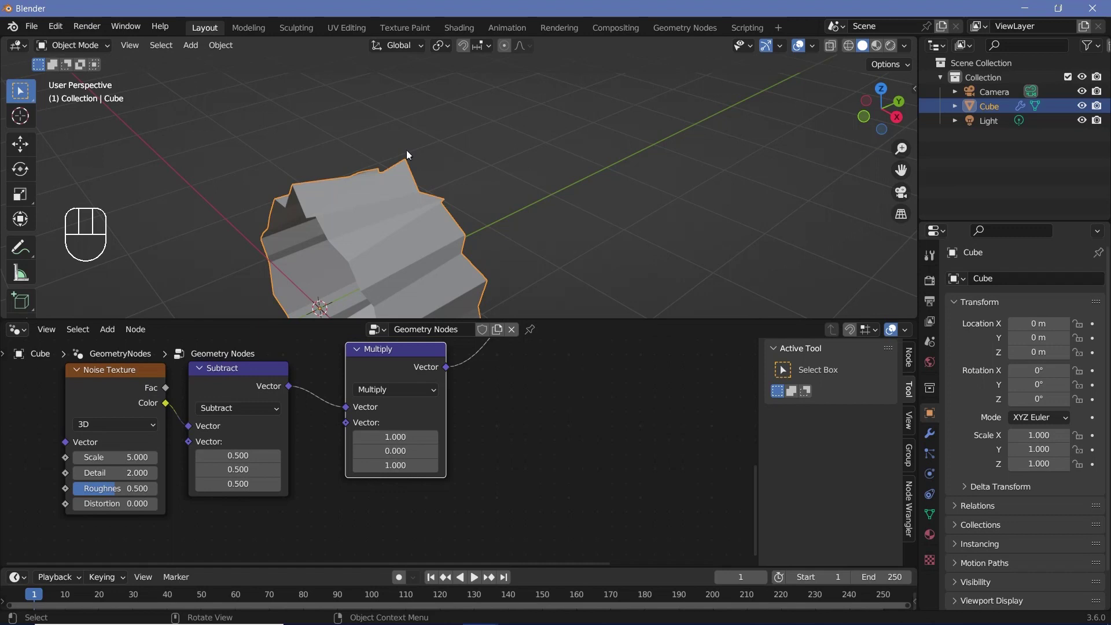
Set the Noise Texture dimensions to 2D
middle_click(279, 397)
click(437, 382)
drag(410, 407, 357, 389)
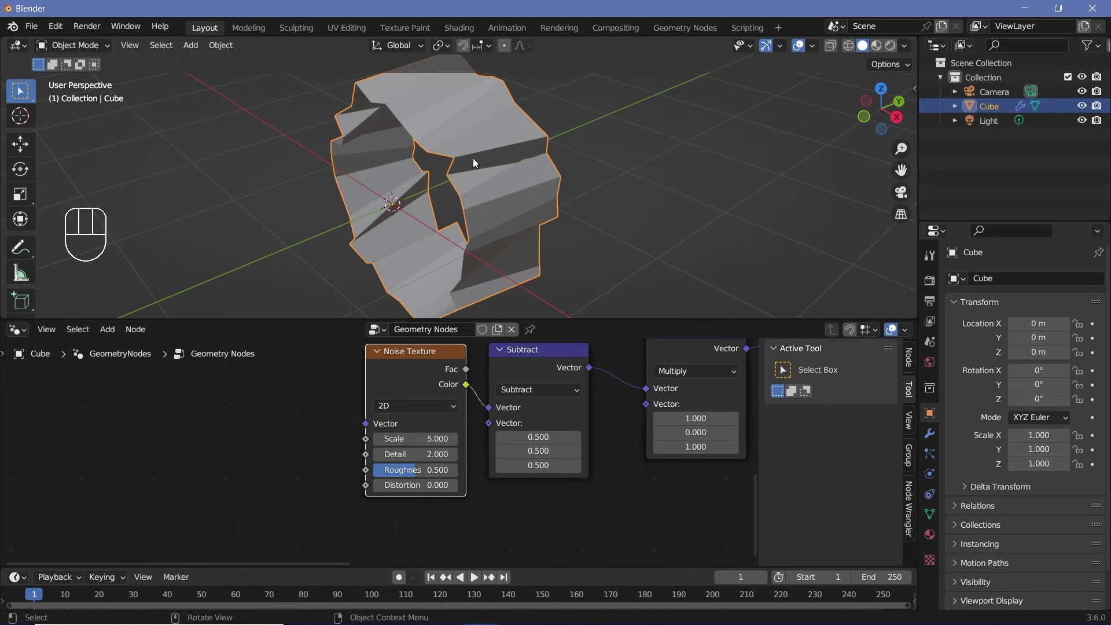
Orbit the viewport to inspect the tube's sideways wobble from several angles
drag(432, 218, 462, 194)
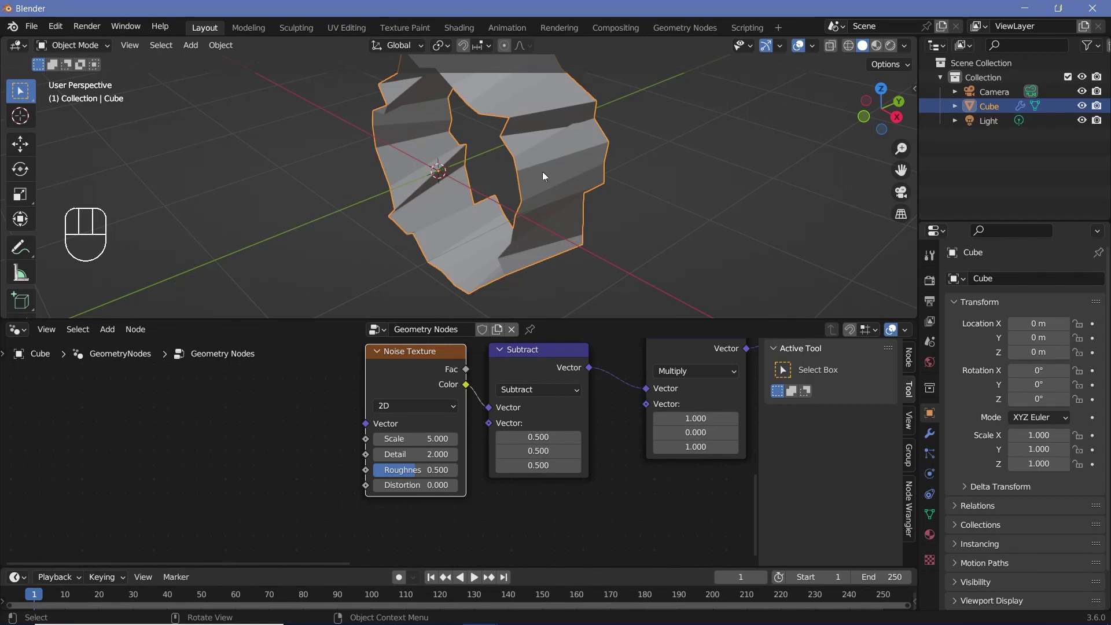
drag(526, 165, 471, 207)
drag(441, 159, 389, 124)
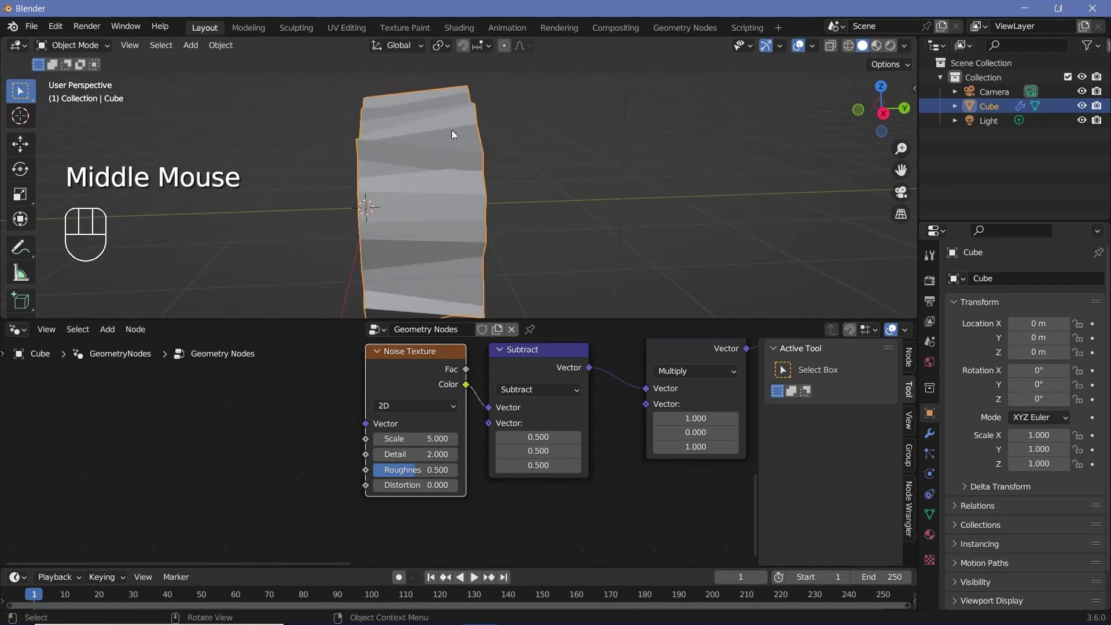
drag(449, 176, 427, 130)
drag(420, 130, 465, 219)
drag(404, 265, 436, 252)
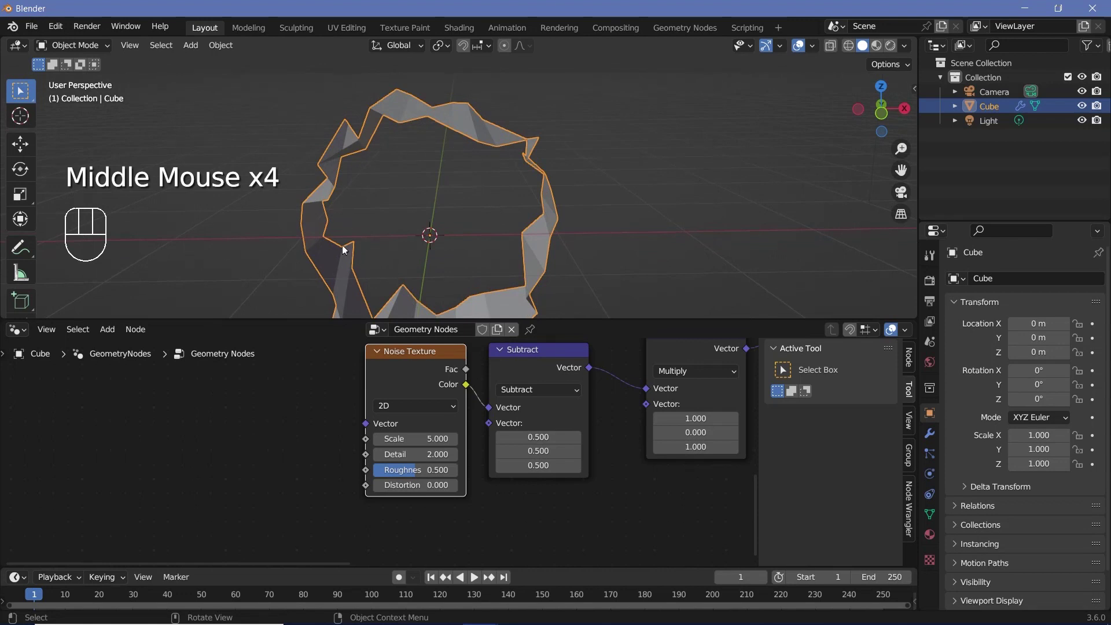
drag(486, 239, 365, 262)
drag(357, 262, 271, 252)
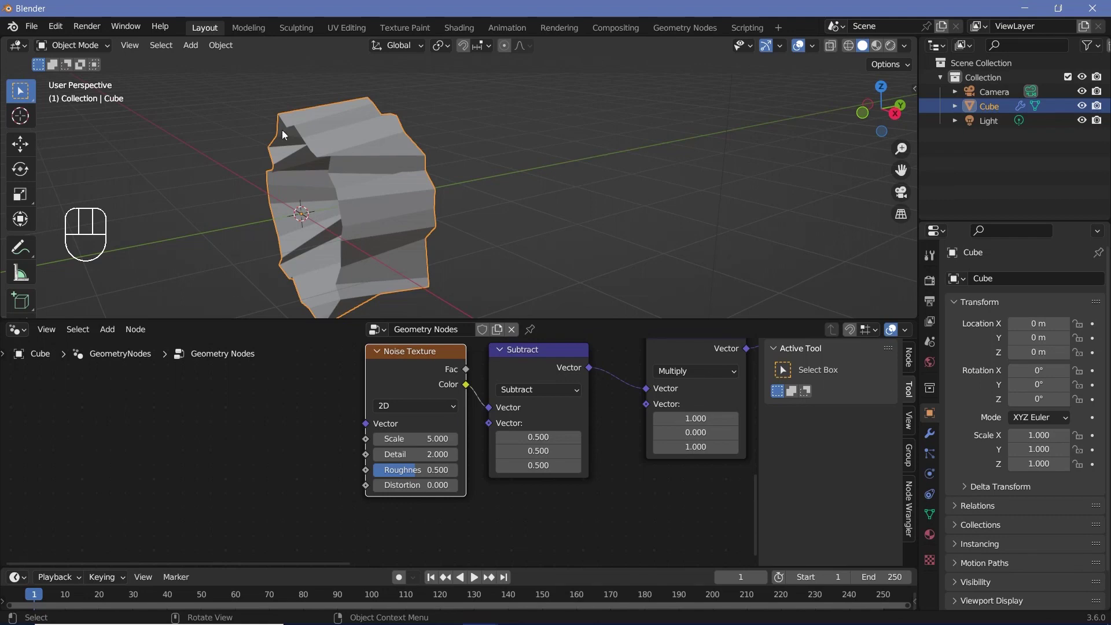
middle_click(333, 165)
middle_click(344, 421)
Feed Position through Vector Rotate (Axis Angle, 90°) into the Noise Texture's Vector input
key(shift+a)
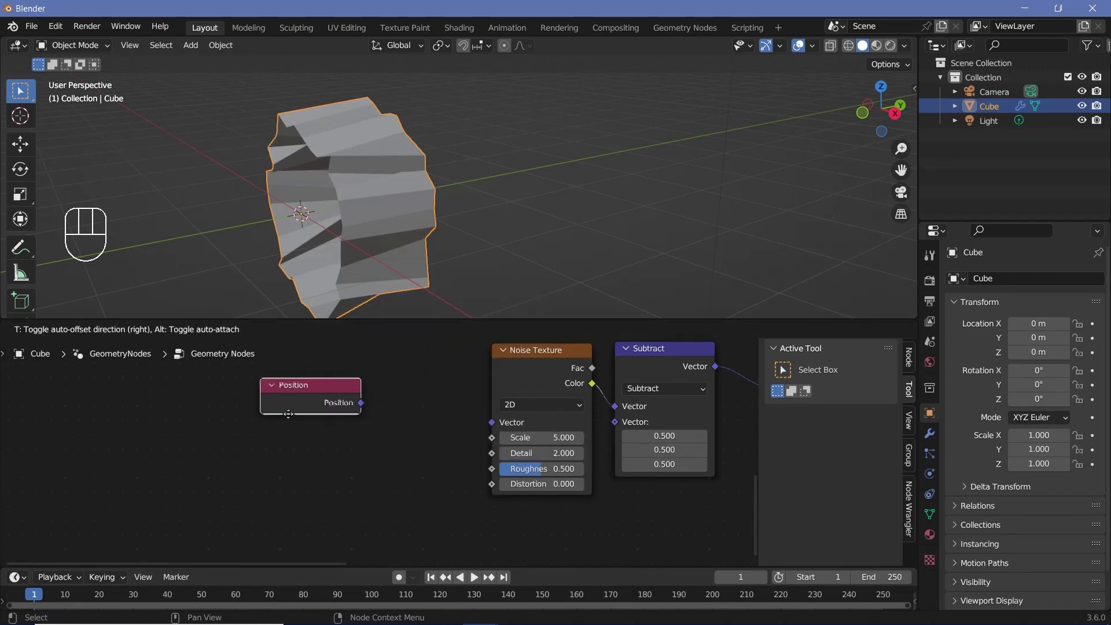
drag(366, 409, 420, 425)
click(297, 404)
key(shift+a)
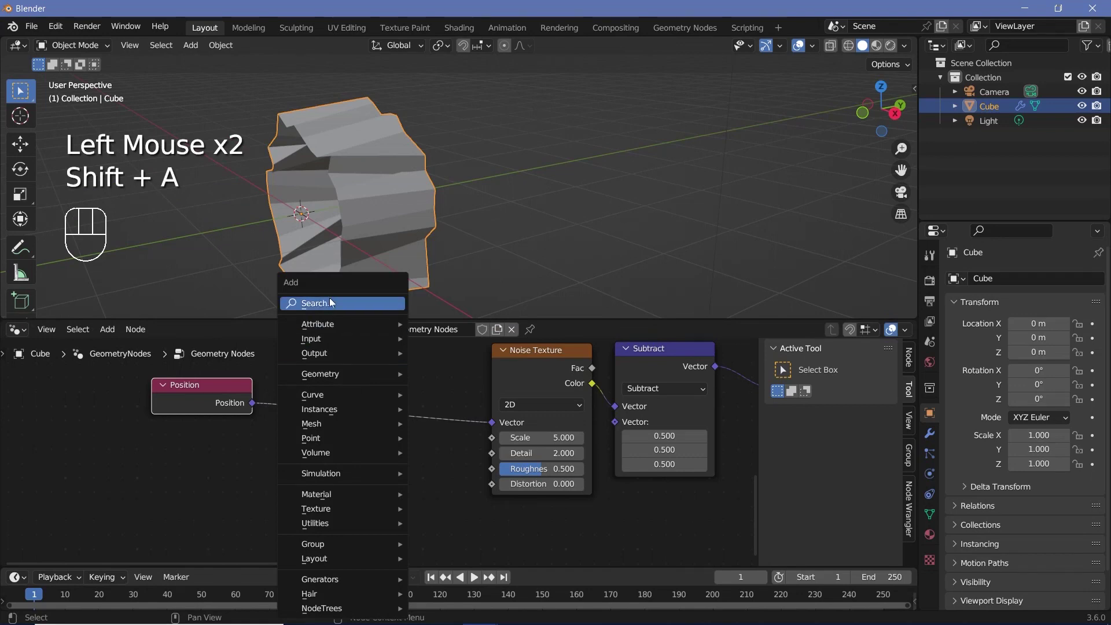
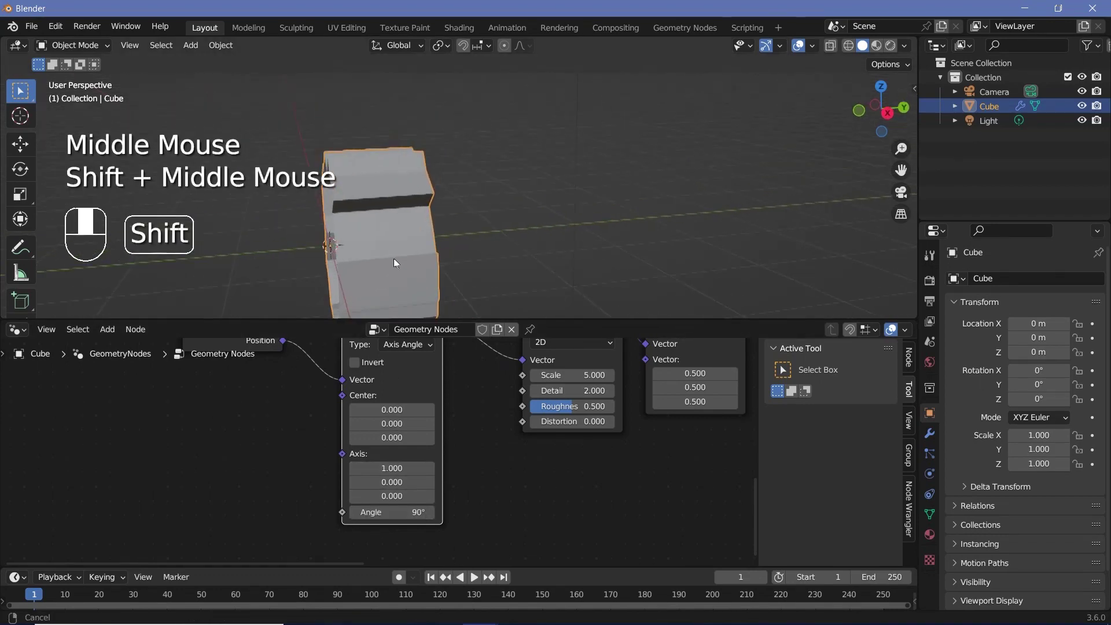
drag(458, 185, 507, 178)
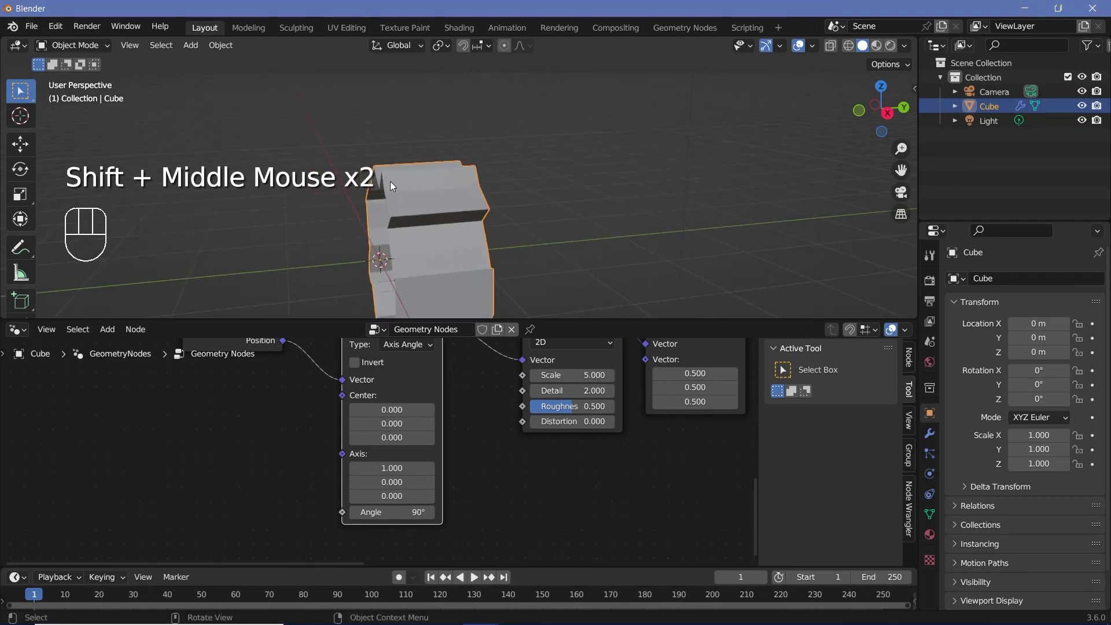
middle_click(494, 185)
drag(469, 189, 464, 160)
drag(609, 228, 582, 237)
drag(508, 222, 637, 159)
middle_click(635, 405)
drag(569, 213, 579, 244)
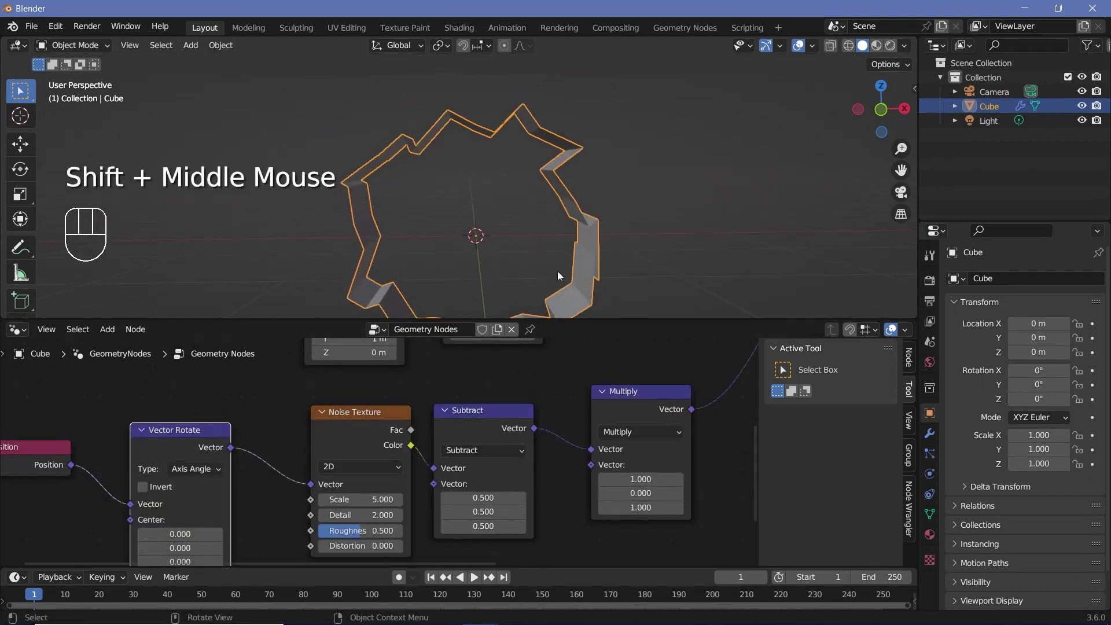
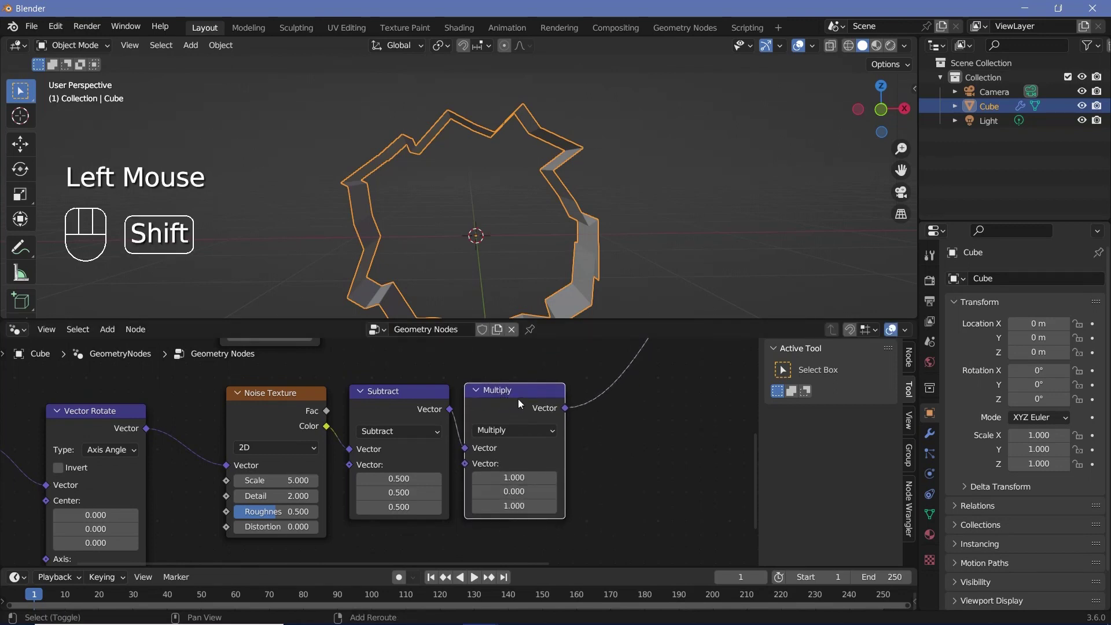
Add a Vector Math Scale by 0.5 after Multiply and raise the Noise scale to 50
key(shift+d)
drag(658, 431, 670, 378)
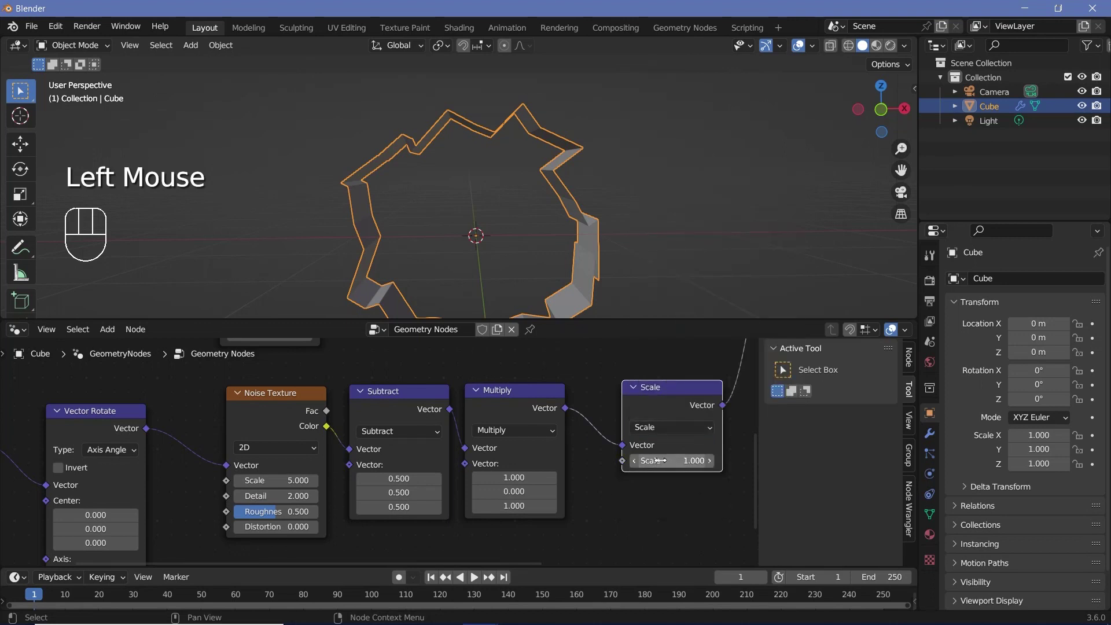
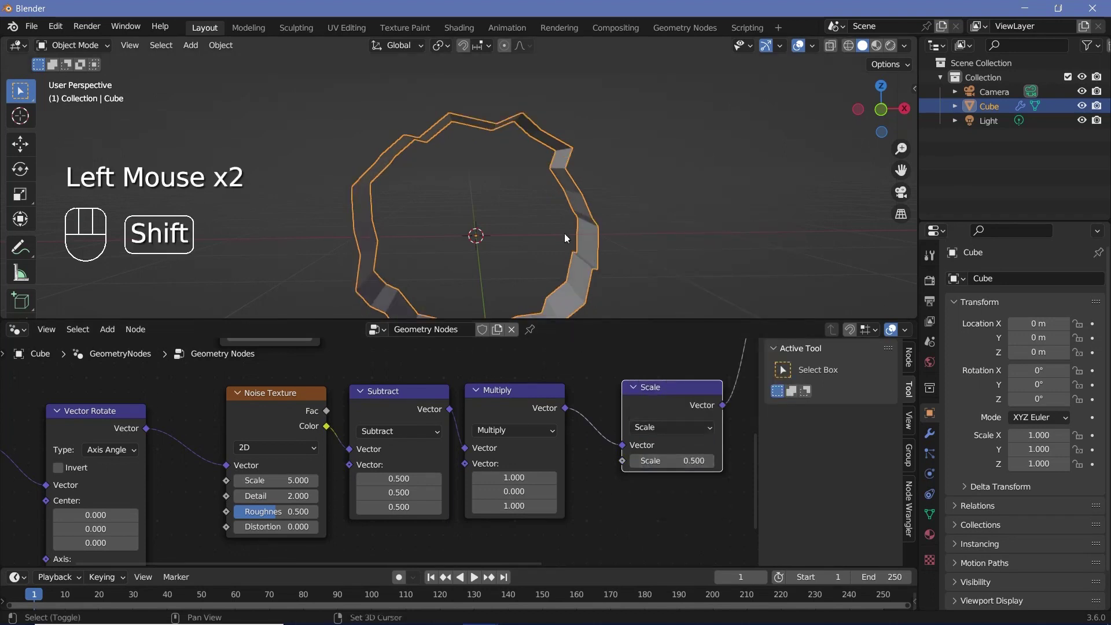
drag(566, 215, 578, 424)
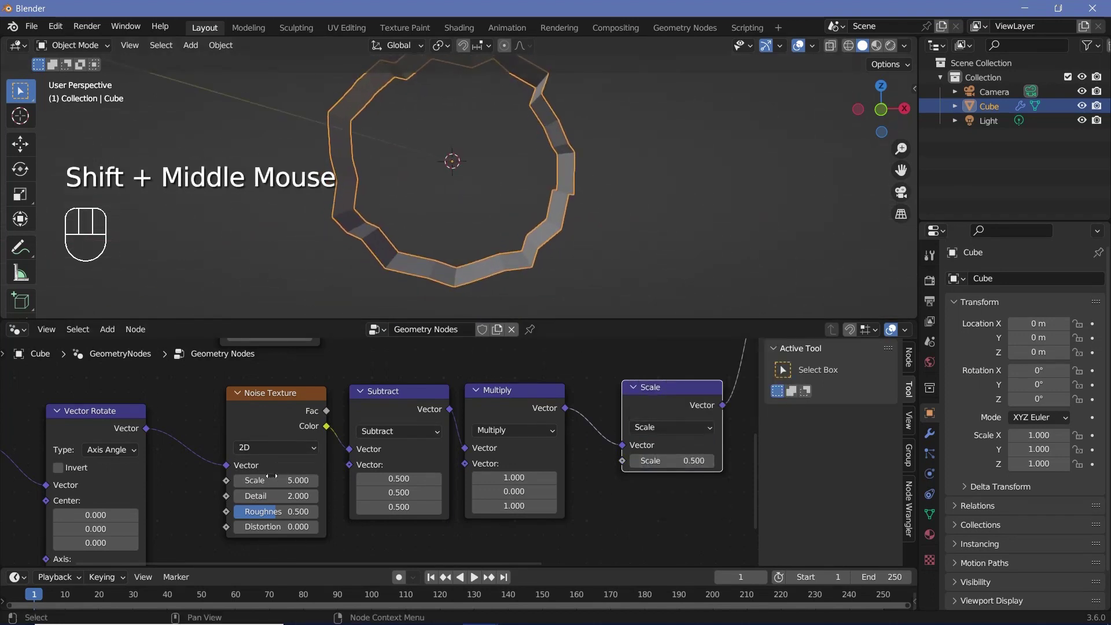
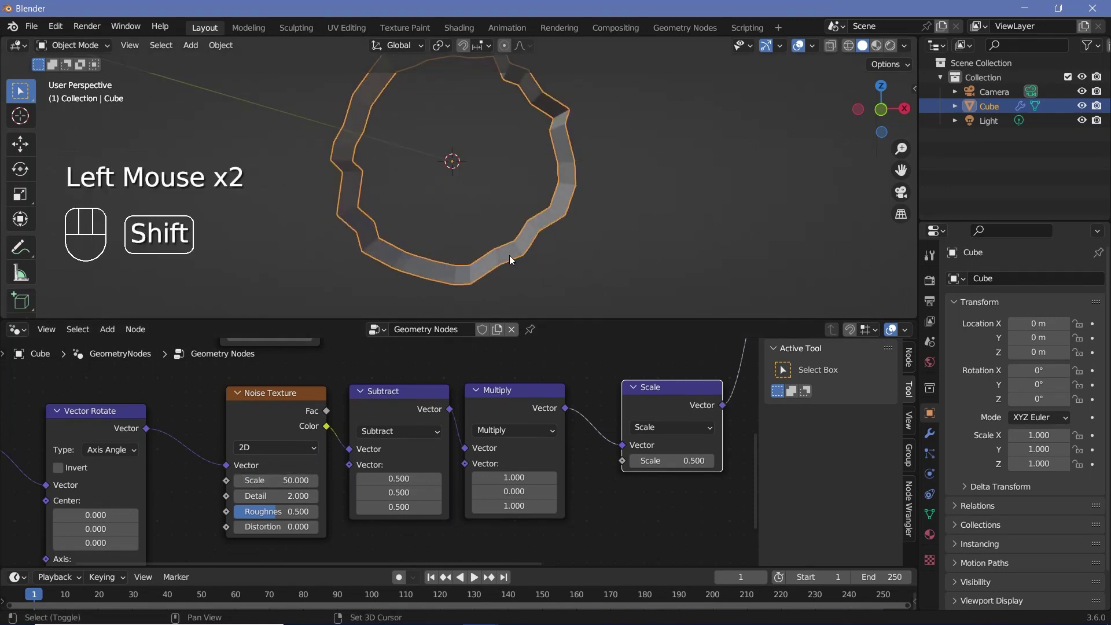
drag(528, 228, 456, 276)
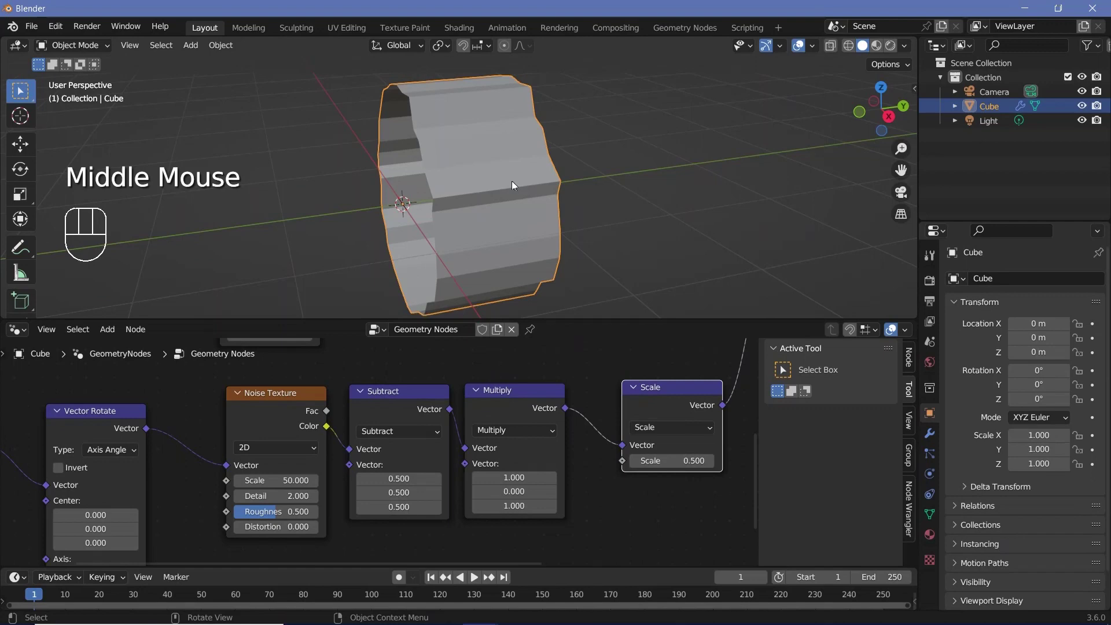
drag(363, 226, 297, 239)
drag(322, 234, 317, 230)
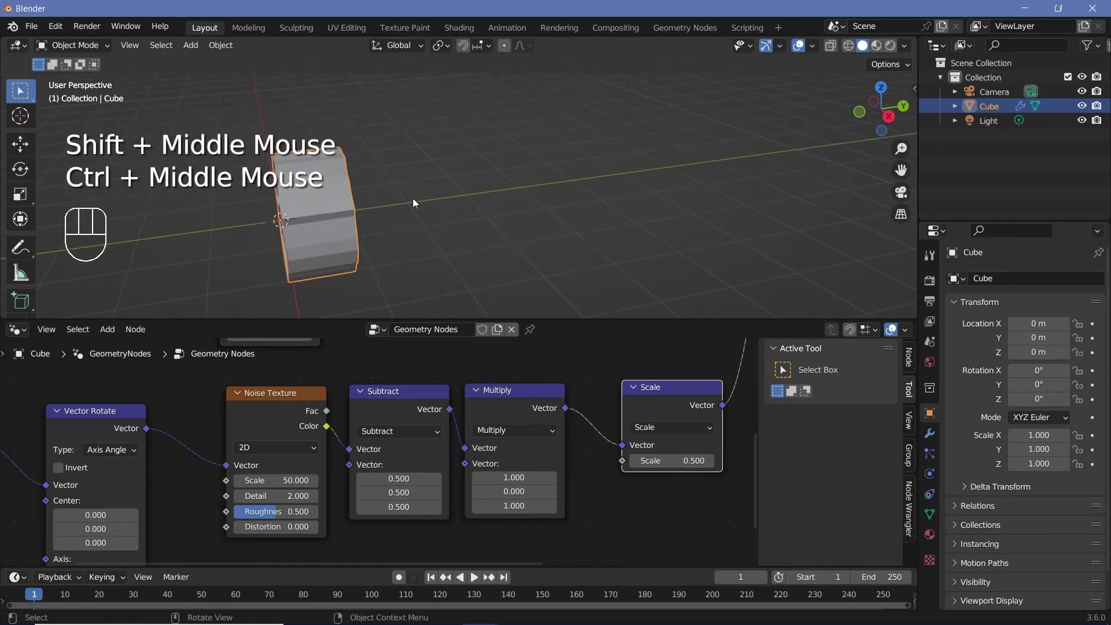
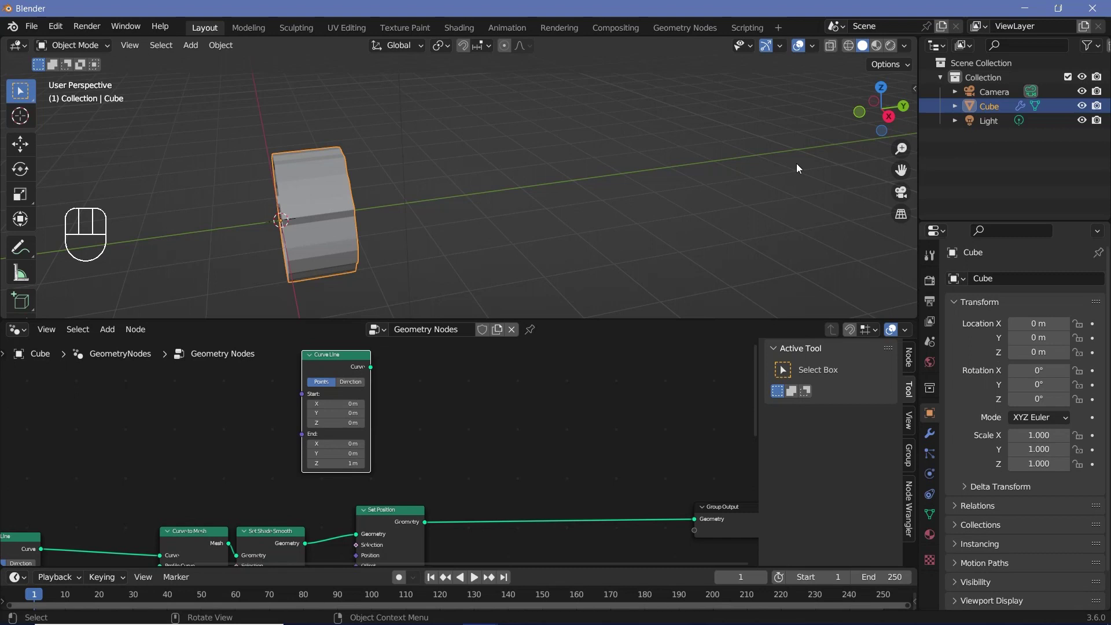
Set the Curve Line End to Z 0 m, Y 19 m and add a second Curve Line above the chain
drag(291, 224, 369, 203)
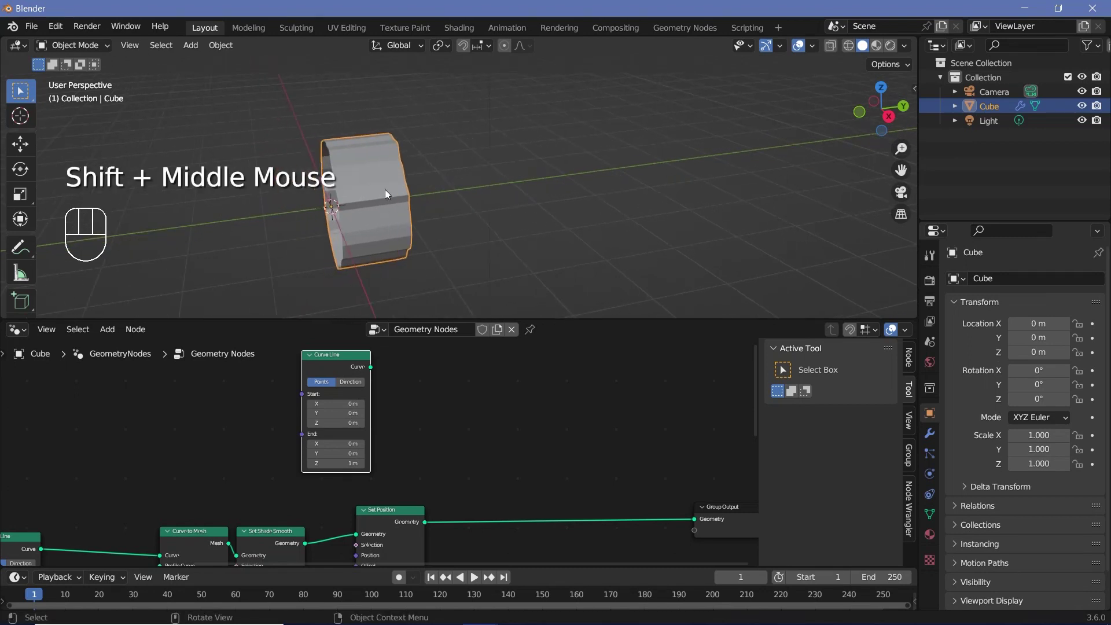
drag(324, 216, 318, 189)
middle_click(317, 189)
scroll(up, 3)
middle_click(307, 182)
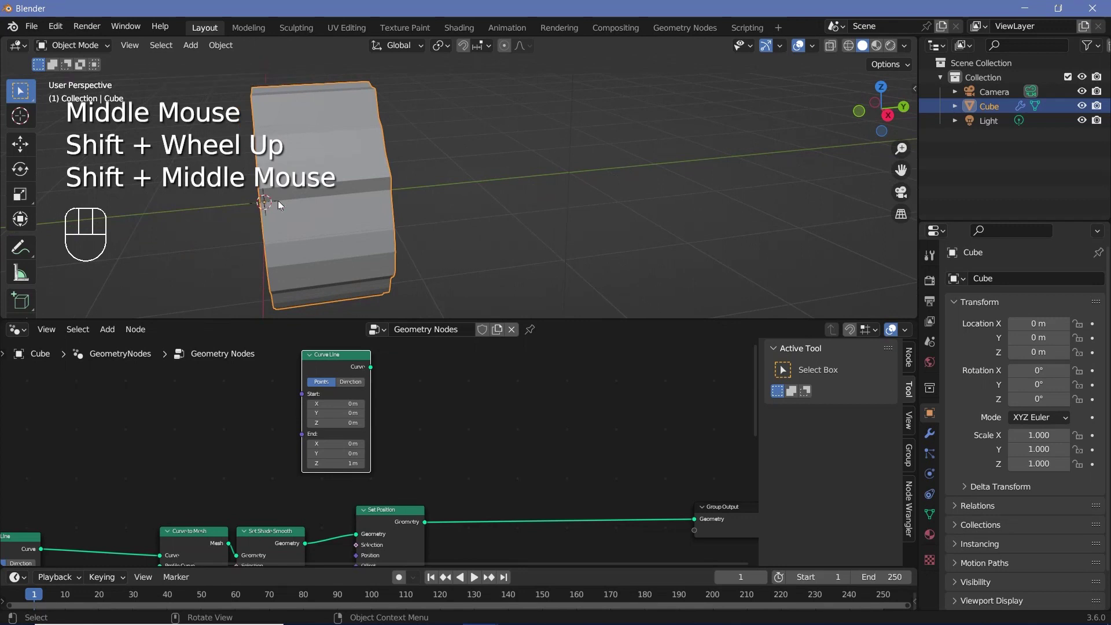
drag(663, 191, 477, 197)
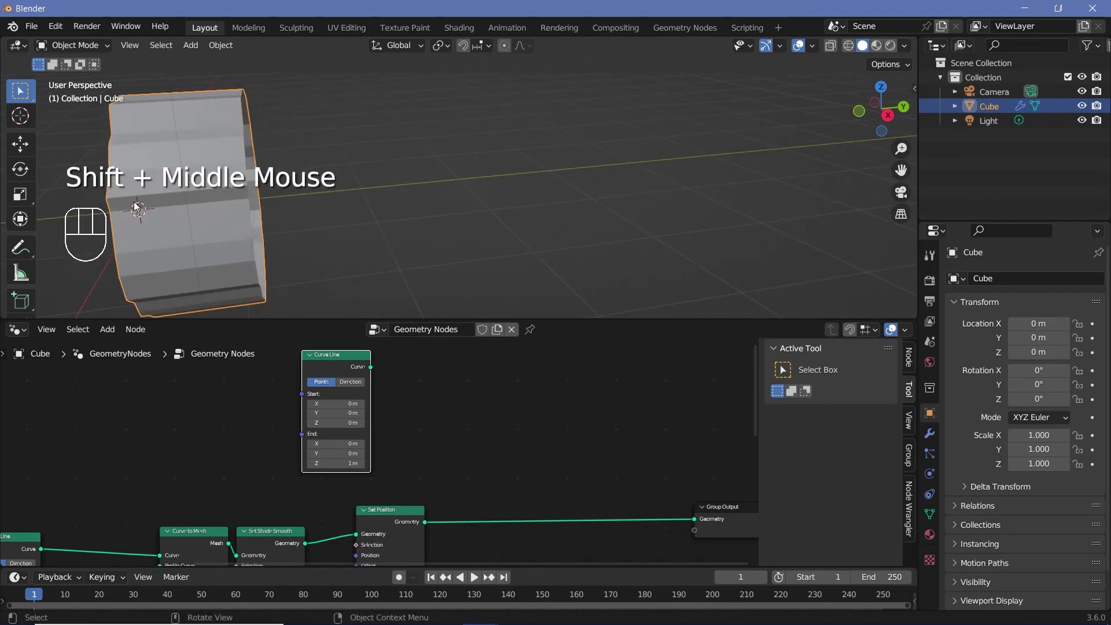
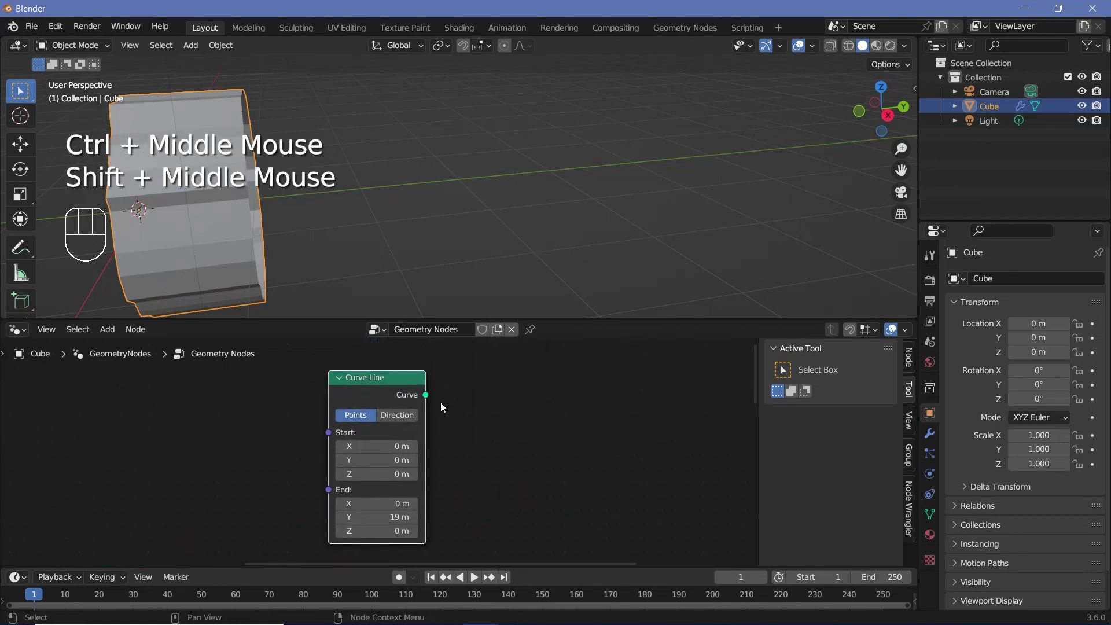
Add Instance on Points after Resample Curve (70 points), instancing the tube segment into Group Output
key(shift+a)
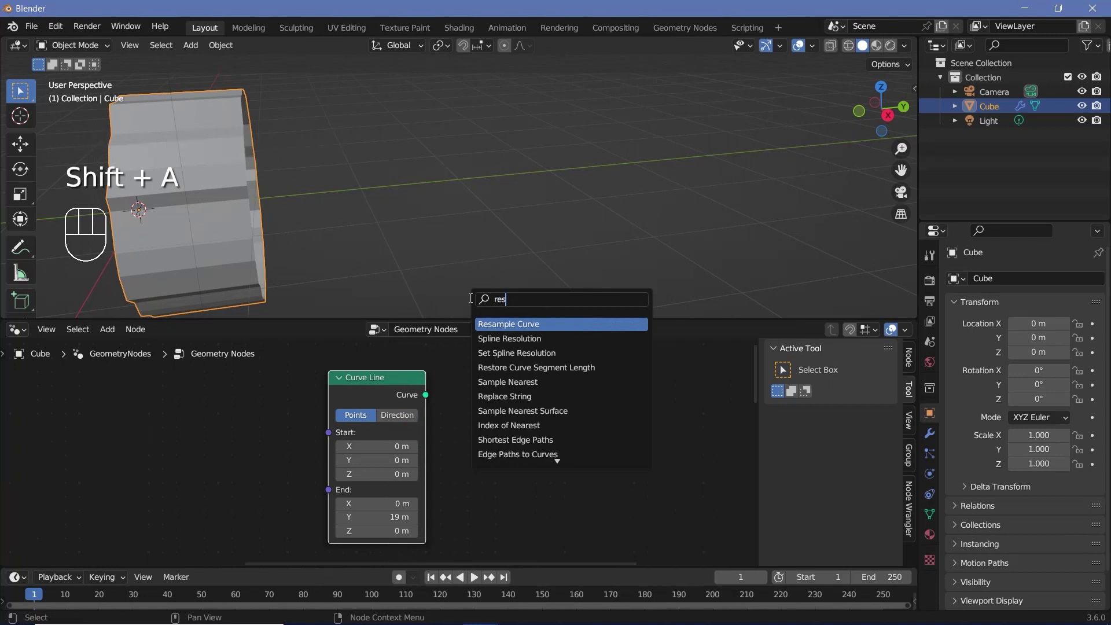
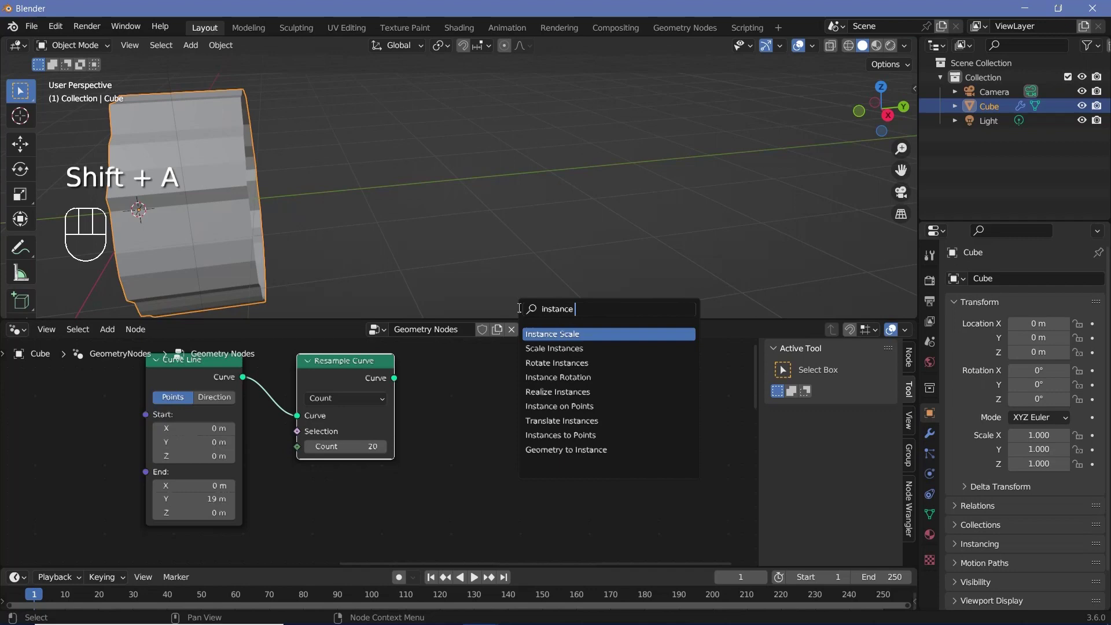
click(402, 417)
middle_click(484, 497)
middle_click(296, 531)
click(337, 436)
drag(529, 294, 551, 430)
middle_click(490, 402)
drag(491, 369, 597, 428)
middle_click(597, 428)
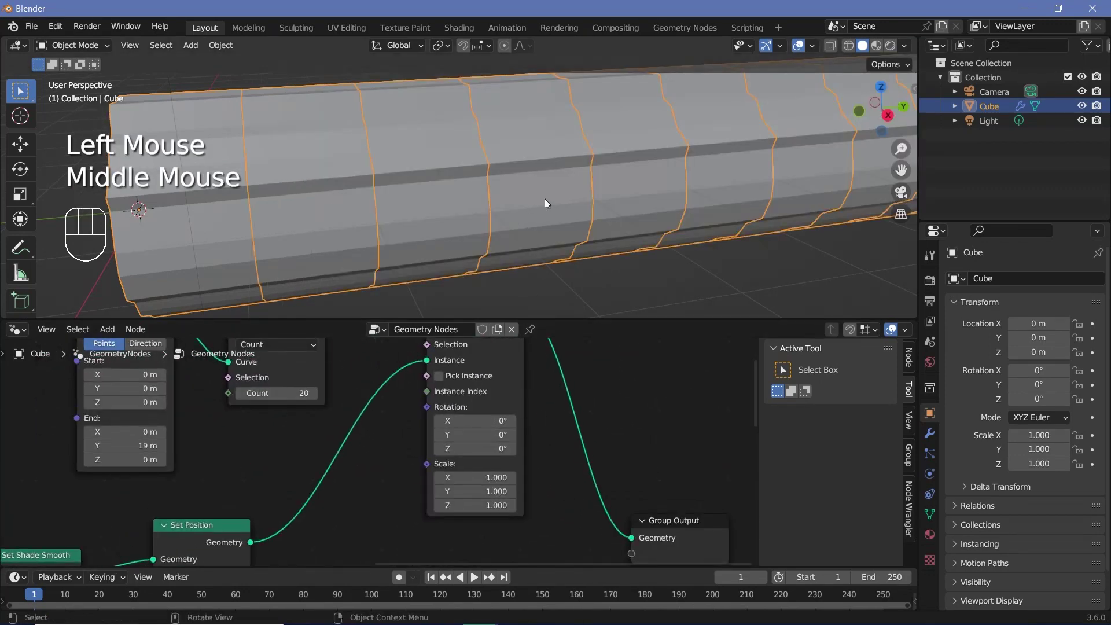
Orbit and zoom the viewport toward the tunnel's opening to inspect the repeated segments
drag(682, 168, 247, 312)
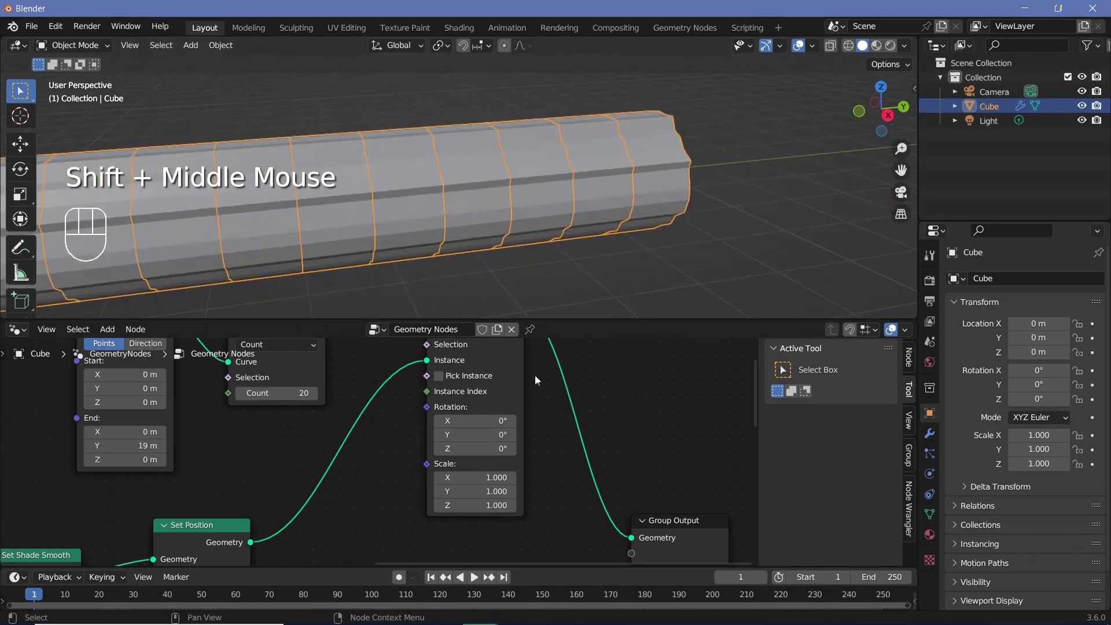
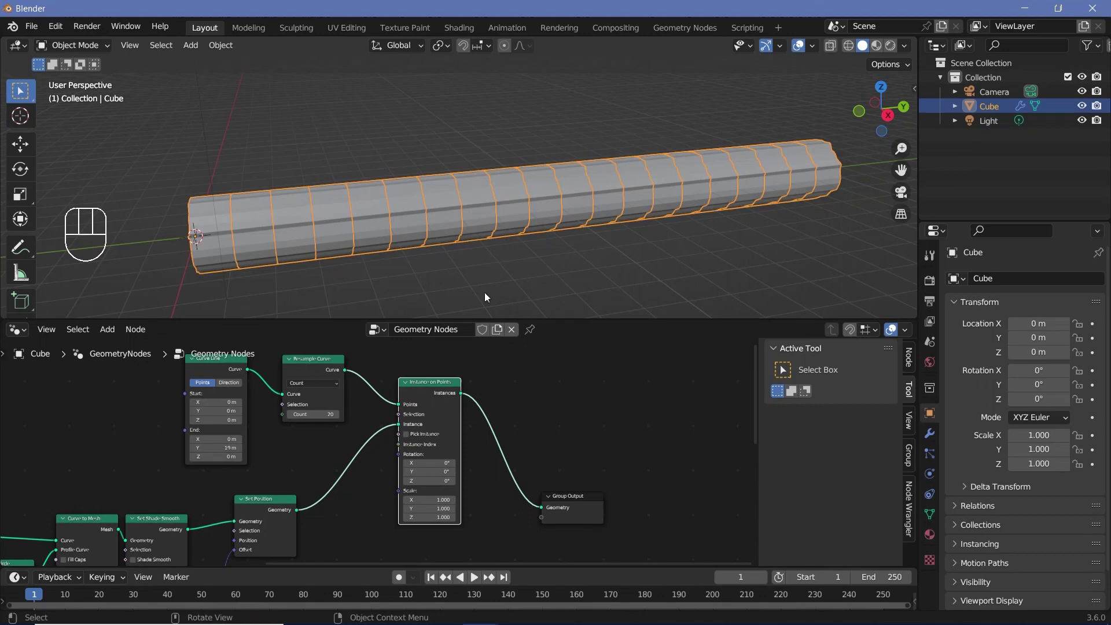
middle_click(522, 480)
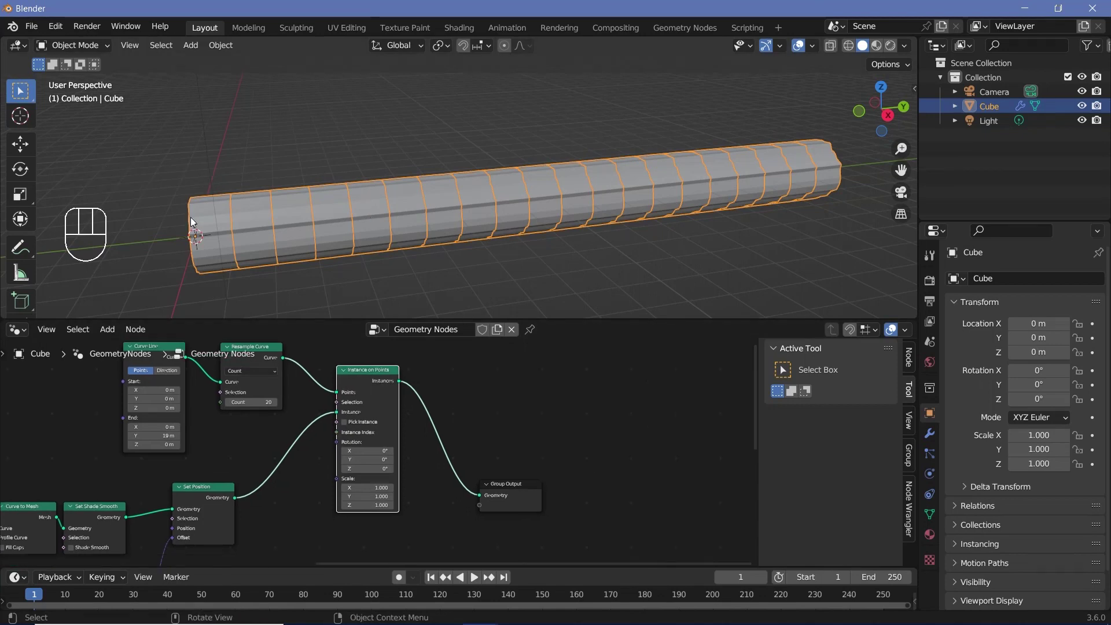
drag(358, 236, 472, 221)
middle_click(443, 210)
drag(404, 233, 441, 199)
middle_click(473, 375)
Add Realize Instances, Mesh to Curve and Curve to Mesh nodes with a Curve Circle profile
click(513, 497)
key(shift+a)
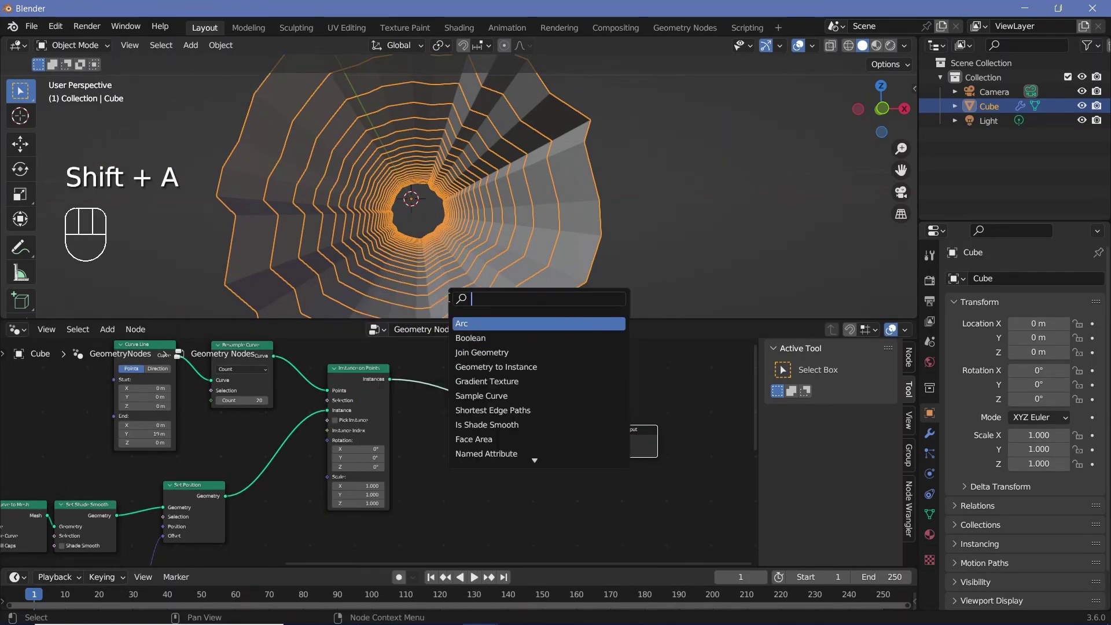
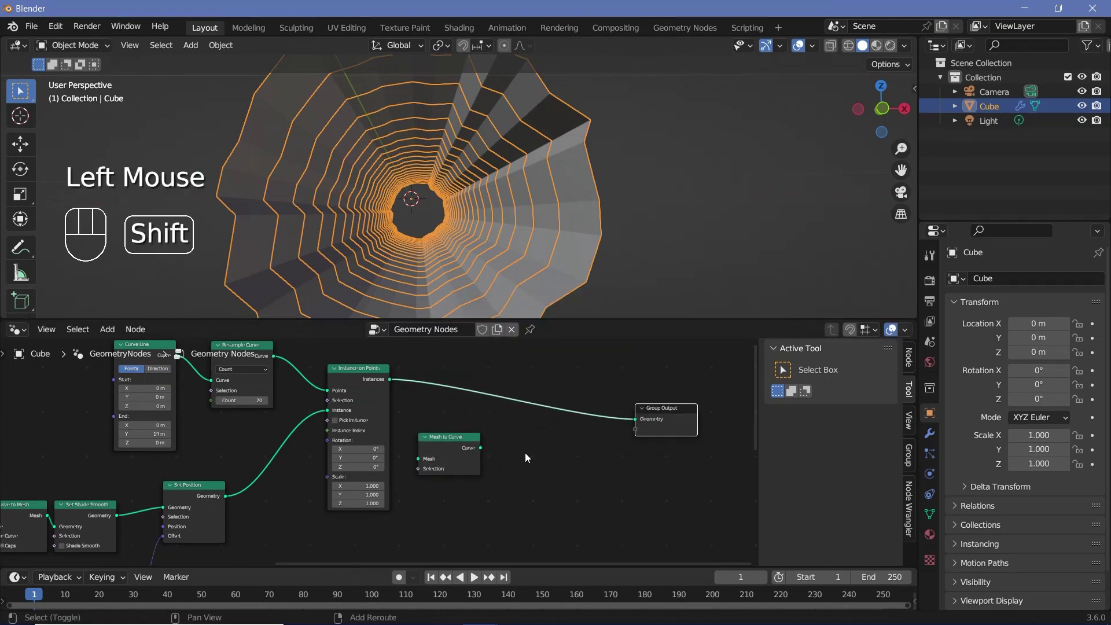
key(shift+a)
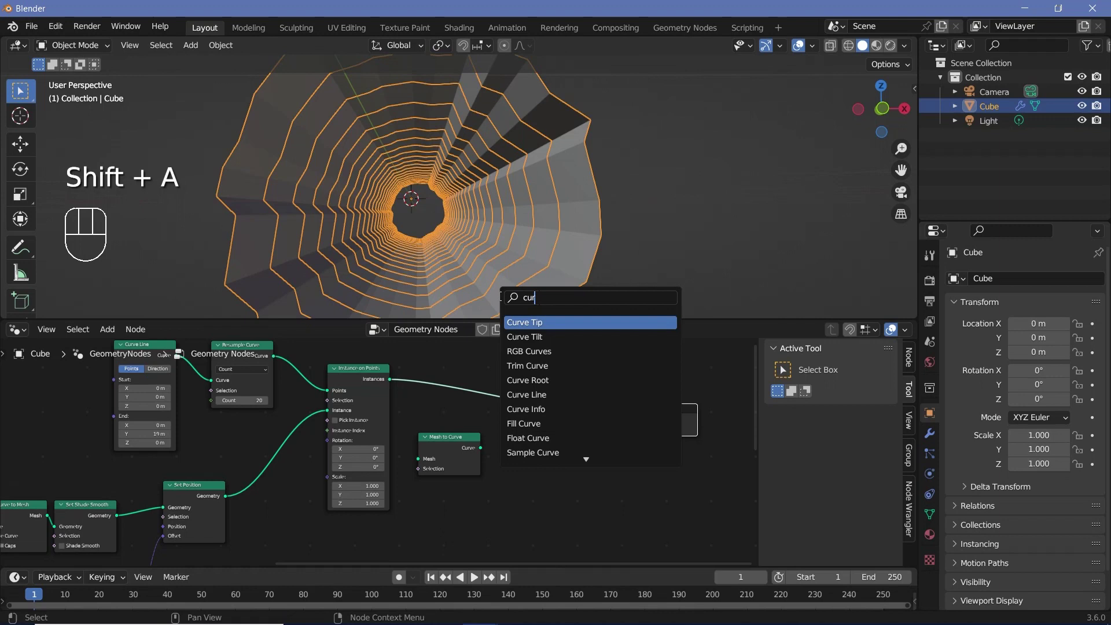
key(BackSpace)
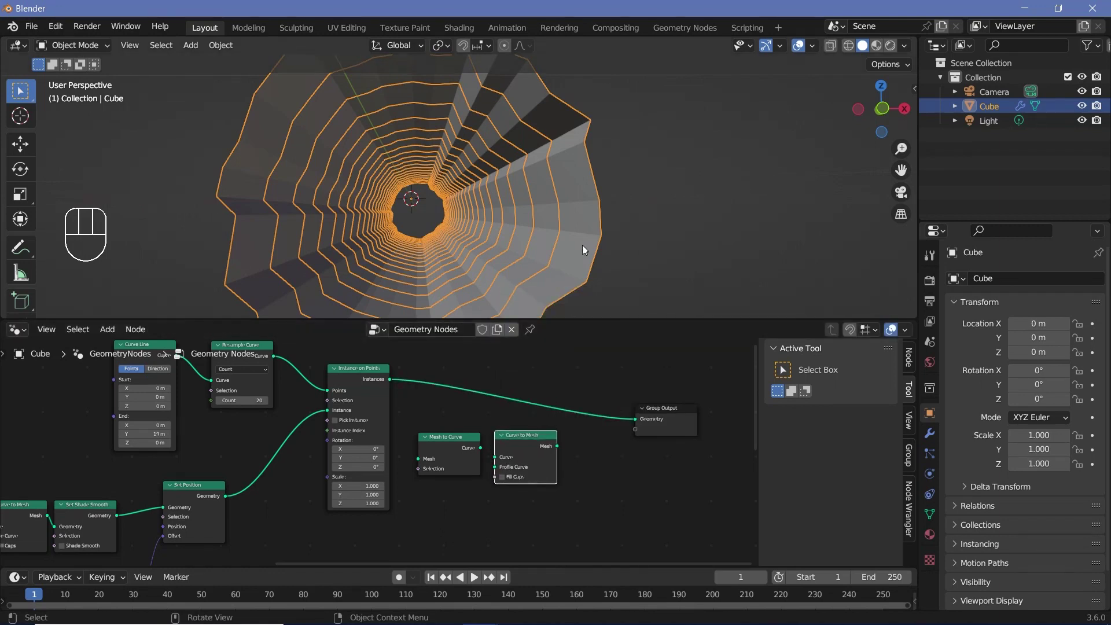
key(shift+a)
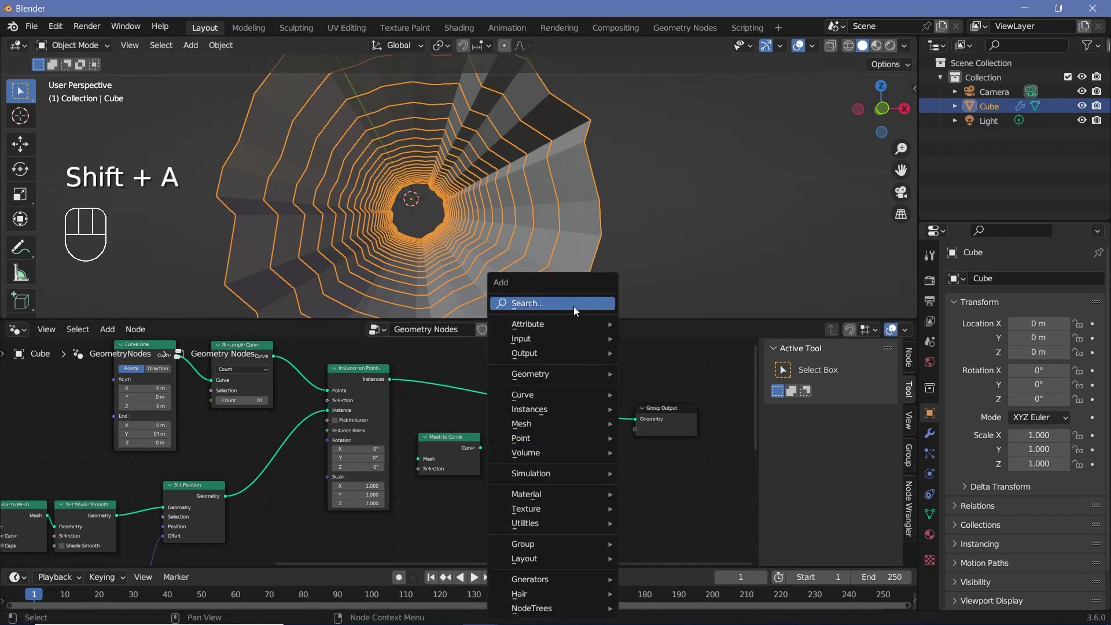
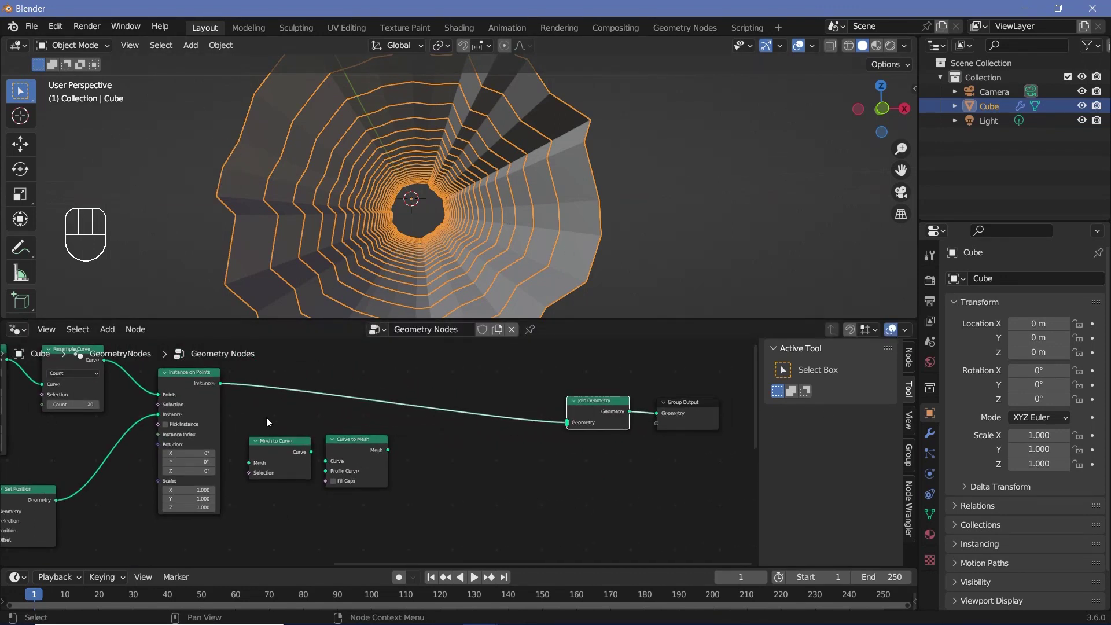
Reposition the curve-conversion nodes and add a Join Geometry node feeding the Group Output
drag(336, 458, 370, 468)
drag(365, 463, 384, 448)
key(shift+a)
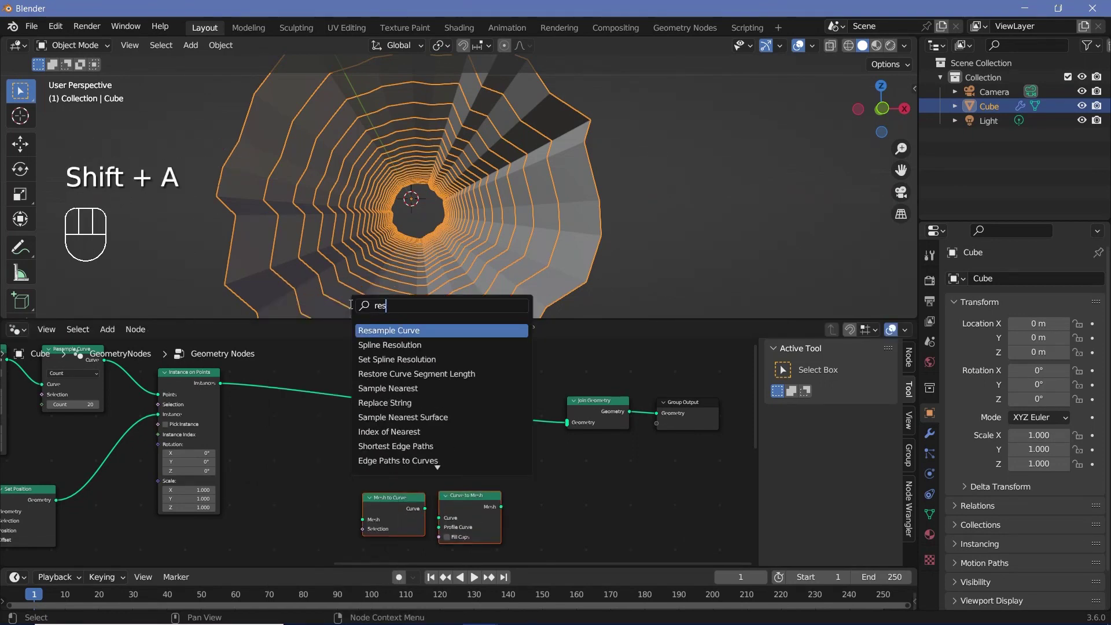
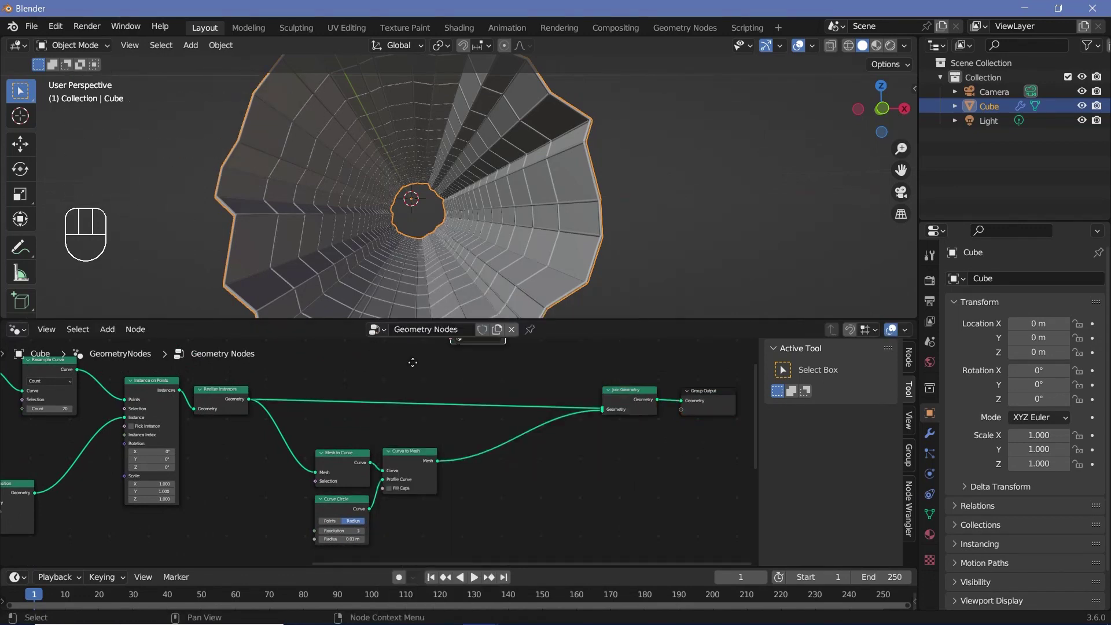
Insert a Set Material node and assign a new material named Tunnel to the tunnel geometry
click(479, 395)
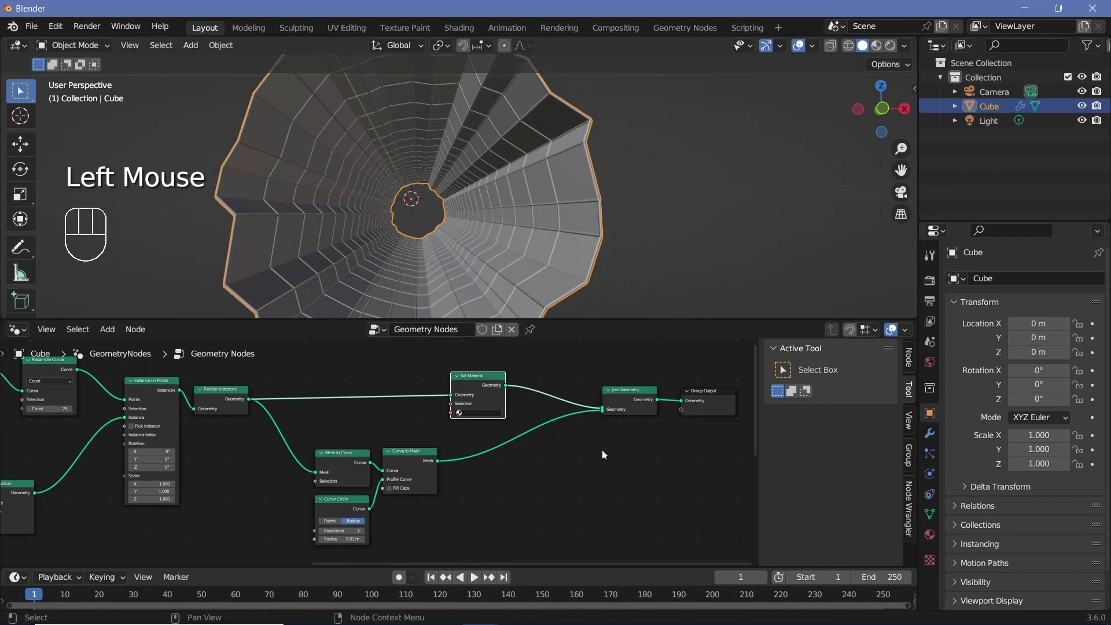
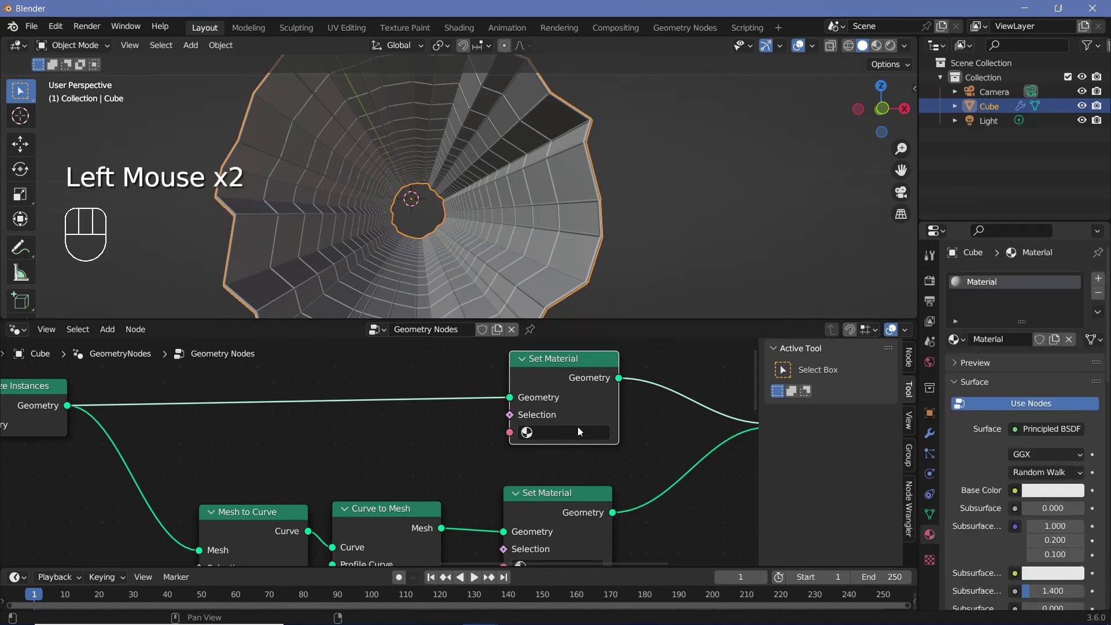
click(996, 343)
key(n)
click(572, 430)
middle_click(565, 456)
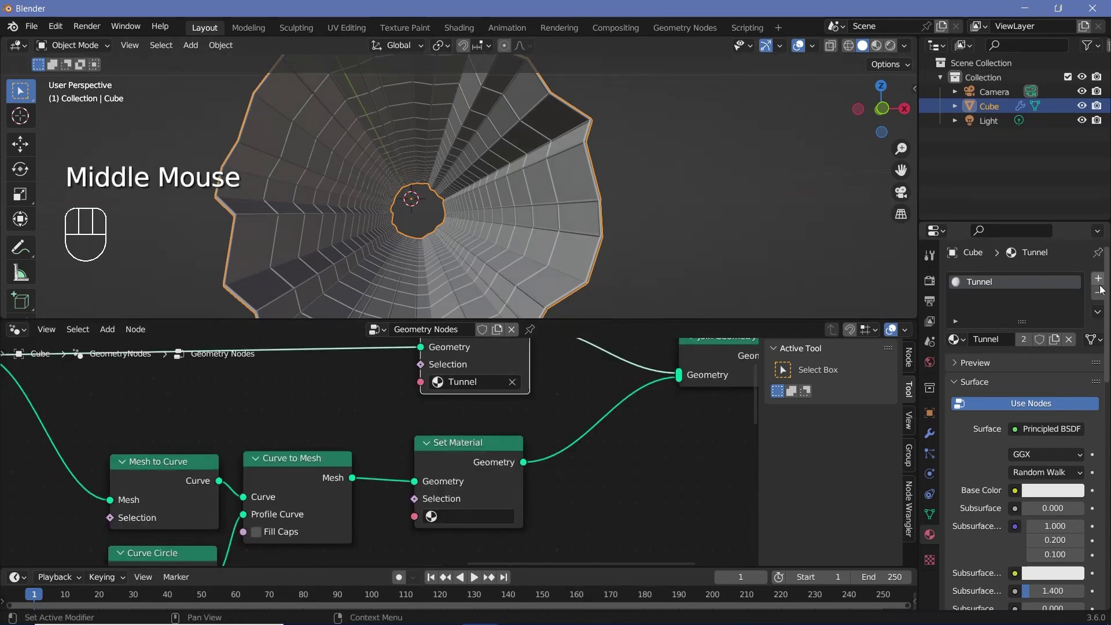
Create a second material slot named Wireframe for the edge tubes
click(1101, 285)
drag(1001, 377, 1037, 373)
drag(991, 374, 993, 373)
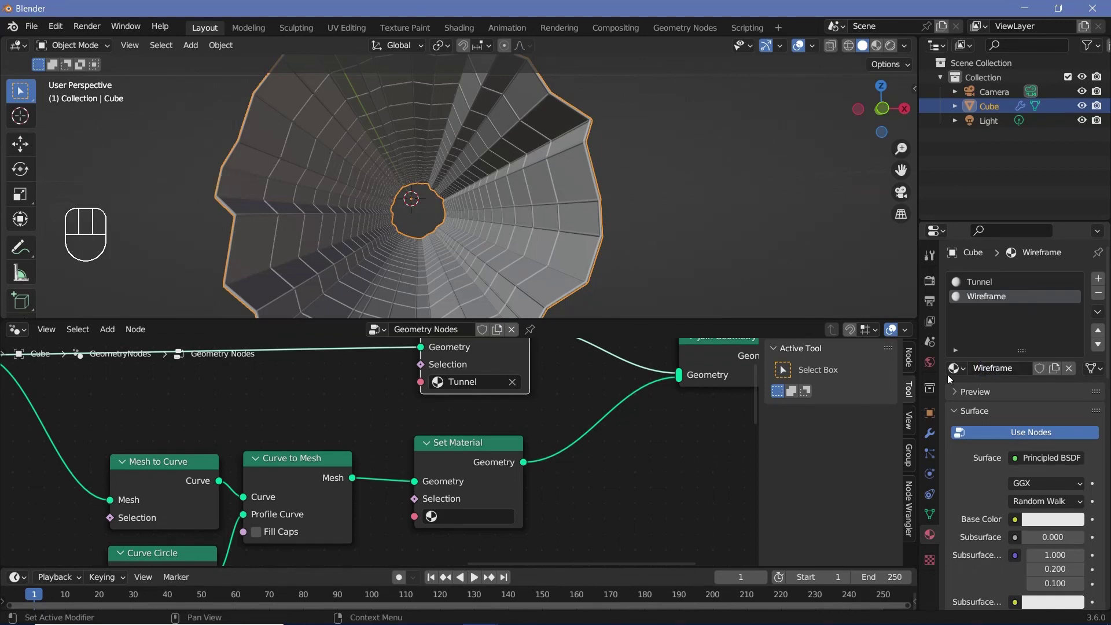
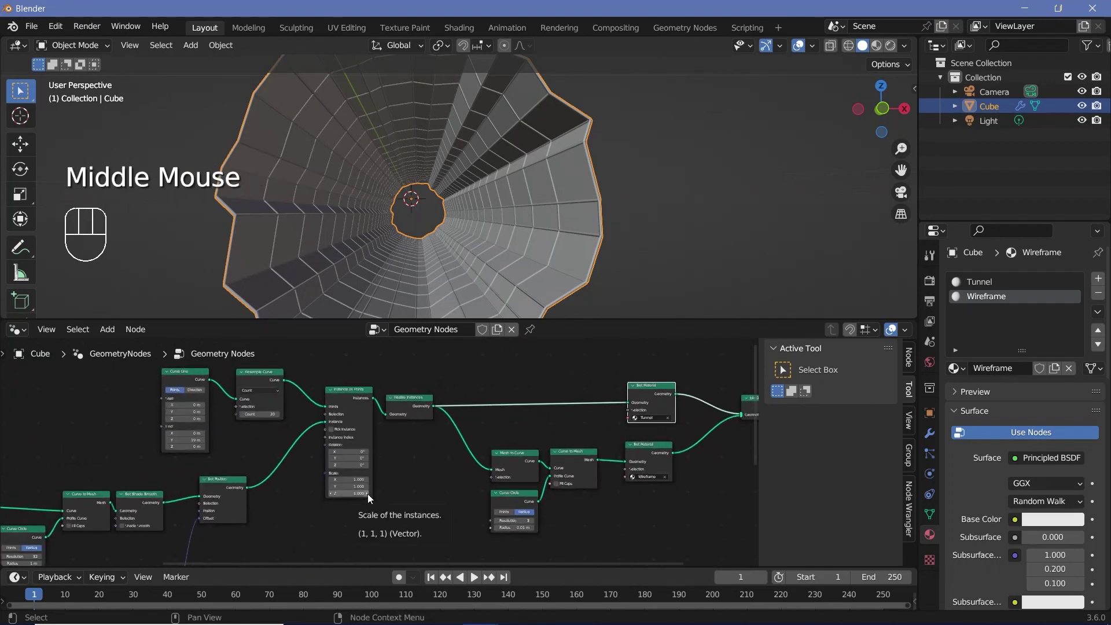
Add a Simple Deform modifier twisting the tunnel 360° around the Y axis
click(934, 433)
drag(1043, 289, 699, 293)
drag(669, 280, 630, 223)
drag(628, 225, 574, 302)
drag(537, 242, 524, 299)
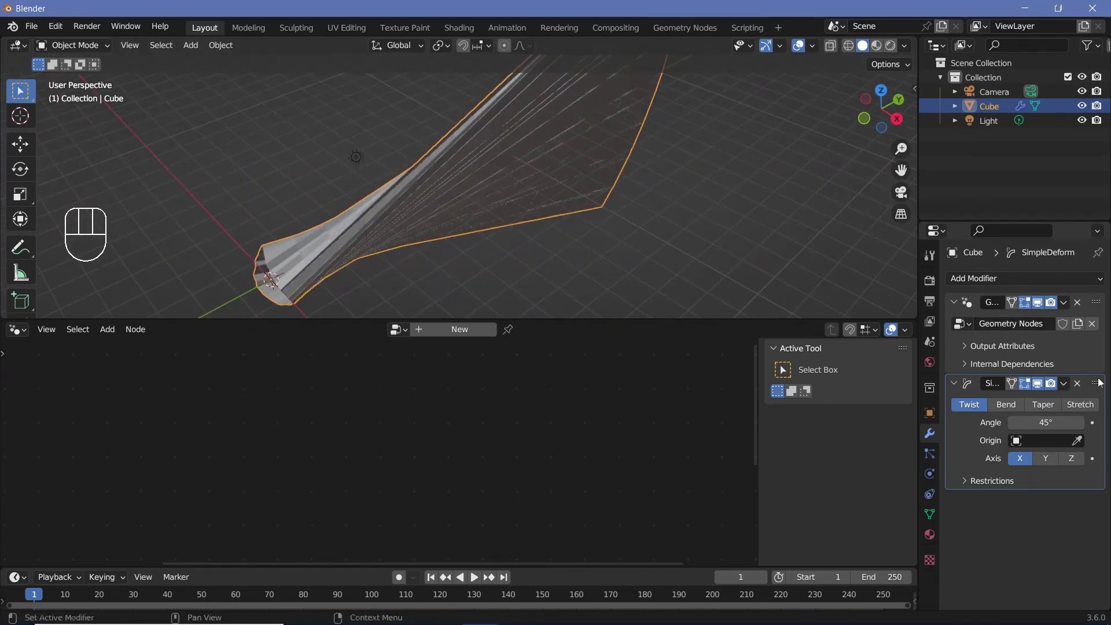
click(1050, 462)
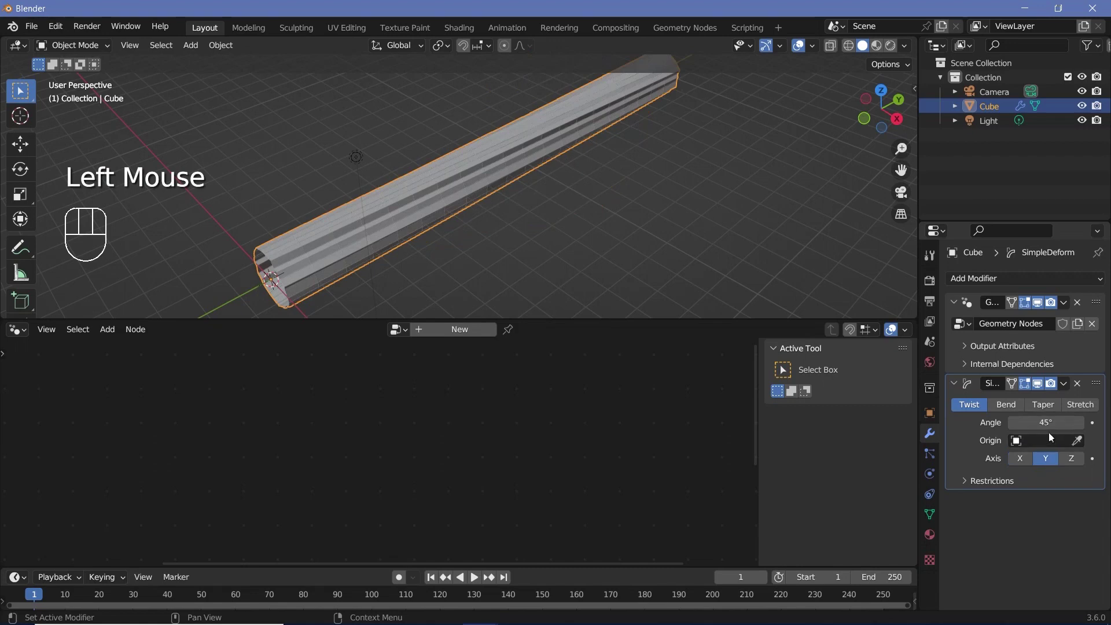
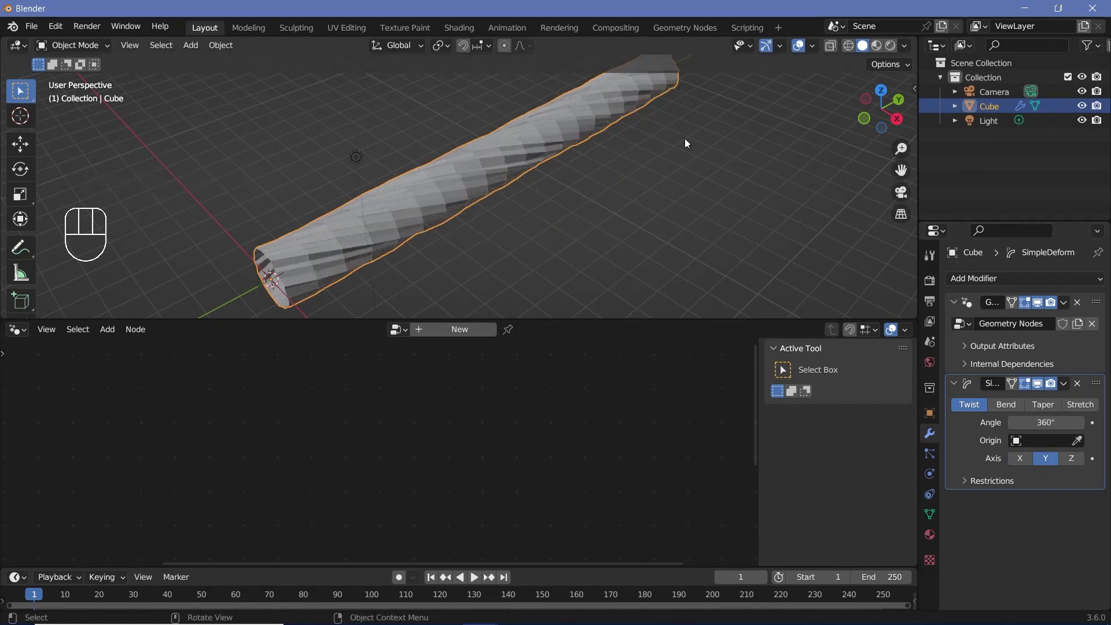
drag(703, 139, 649, 166)
drag(661, 163, 661, 182)
drag(650, 182, 578, 226)
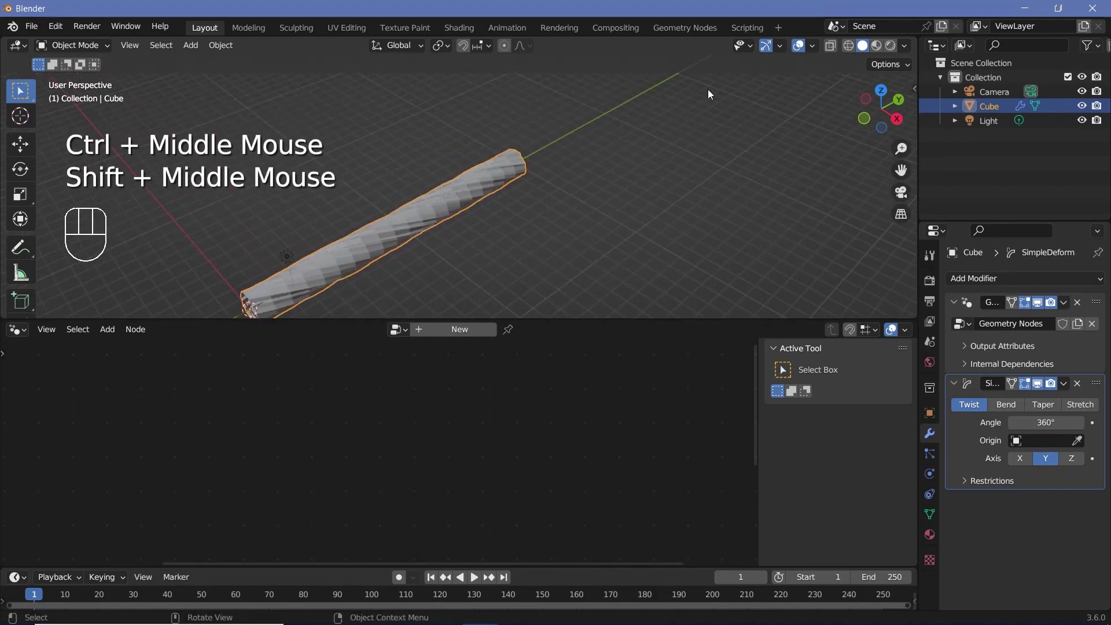
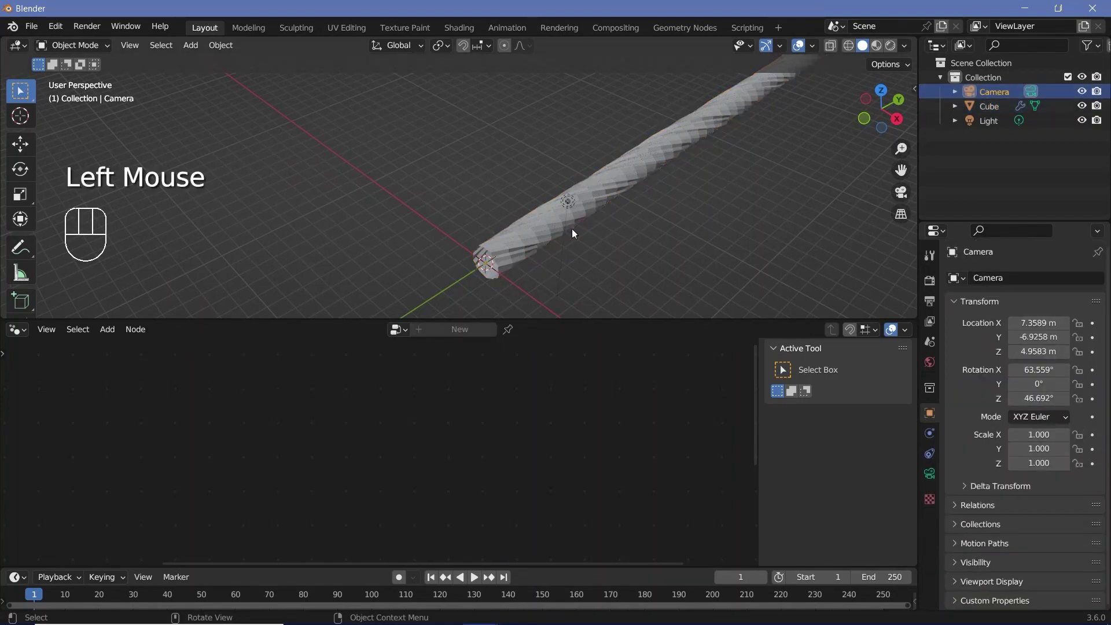
Reset the camera to the origin and rotate it 90° on X to face down the tunnel
key(alt+g)
key(alt+r)
key(r)
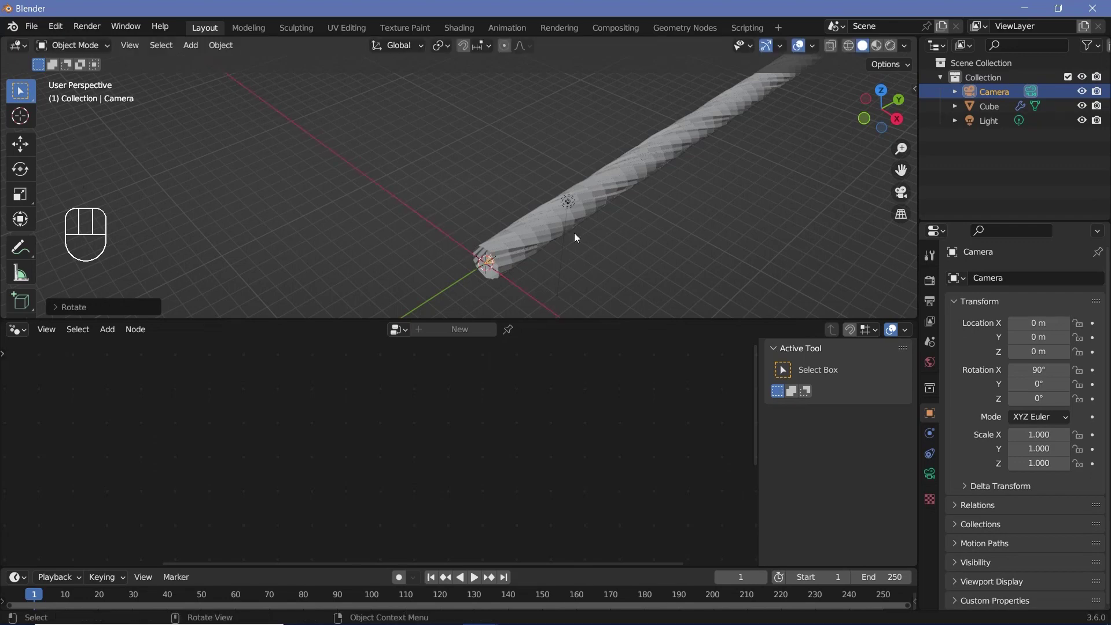
drag(553, 257, 574, 185)
drag(629, 222, 535, 153)
click(929, 284)
Set output to FFmpeg video, MPEG-4 container, perceptually lossless quality, ending at frame 150
click(969, 402)
click(966, 461)
click(928, 306)
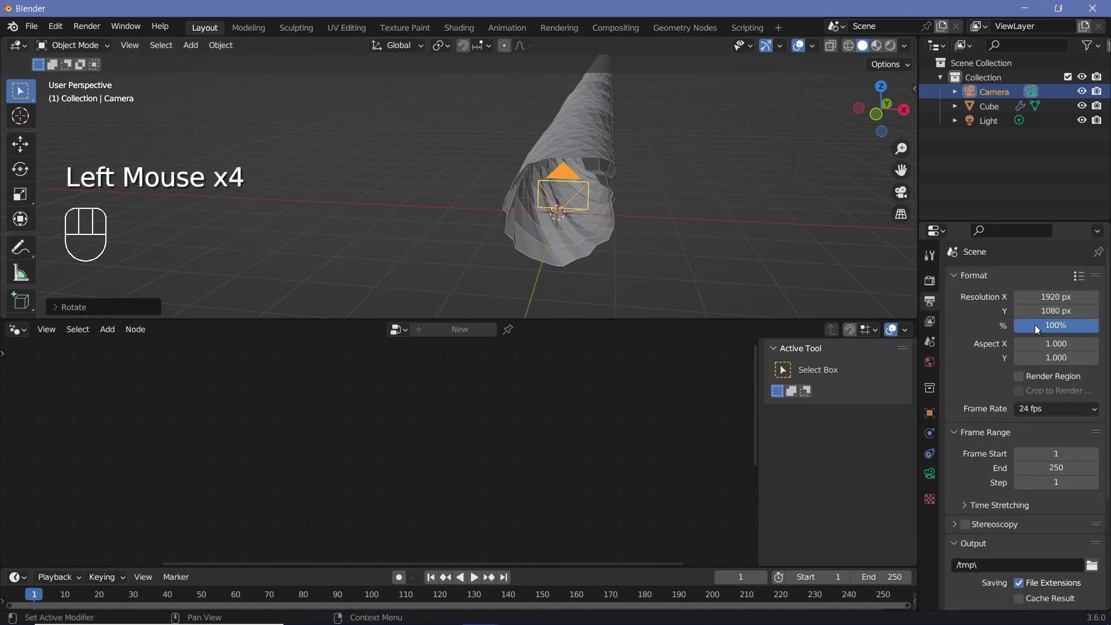
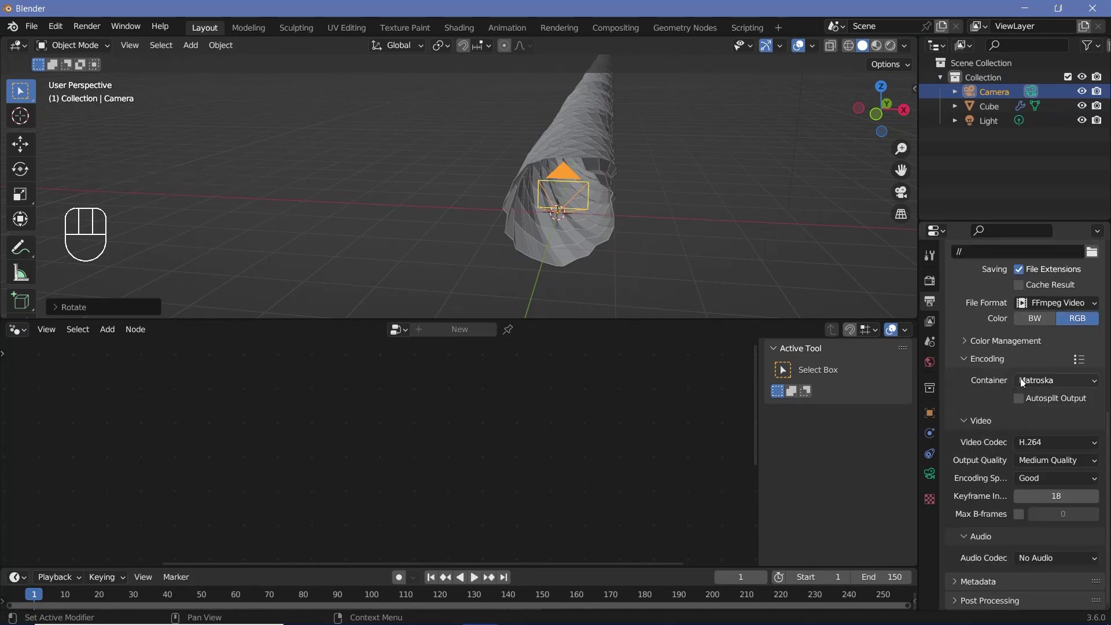
drag(1032, 381, 1039, 430)
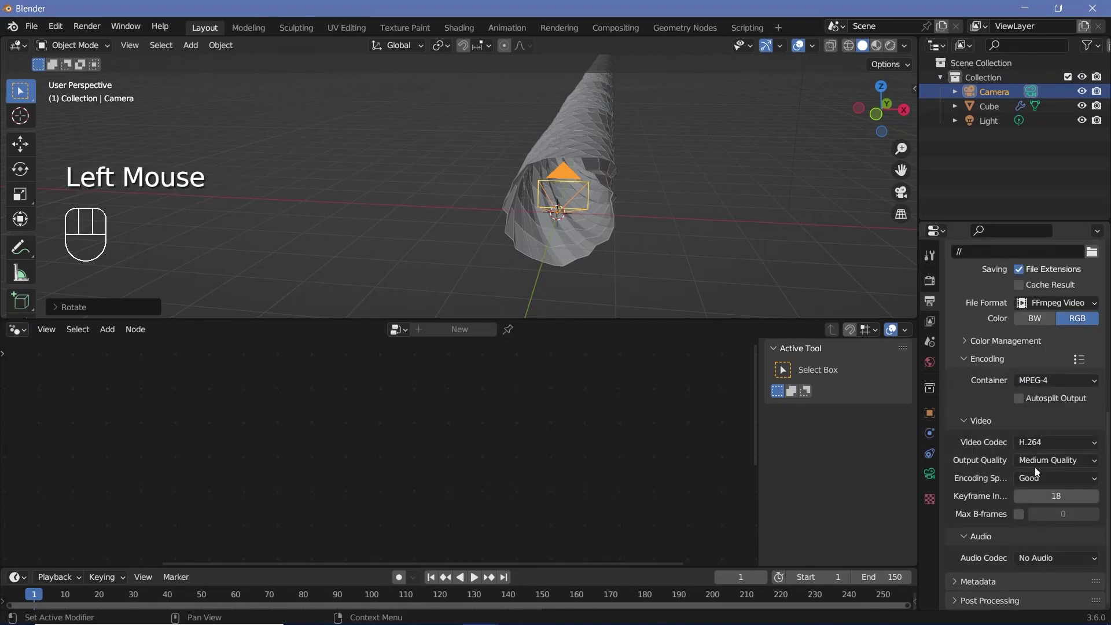
drag(1046, 463, 1026, 514)
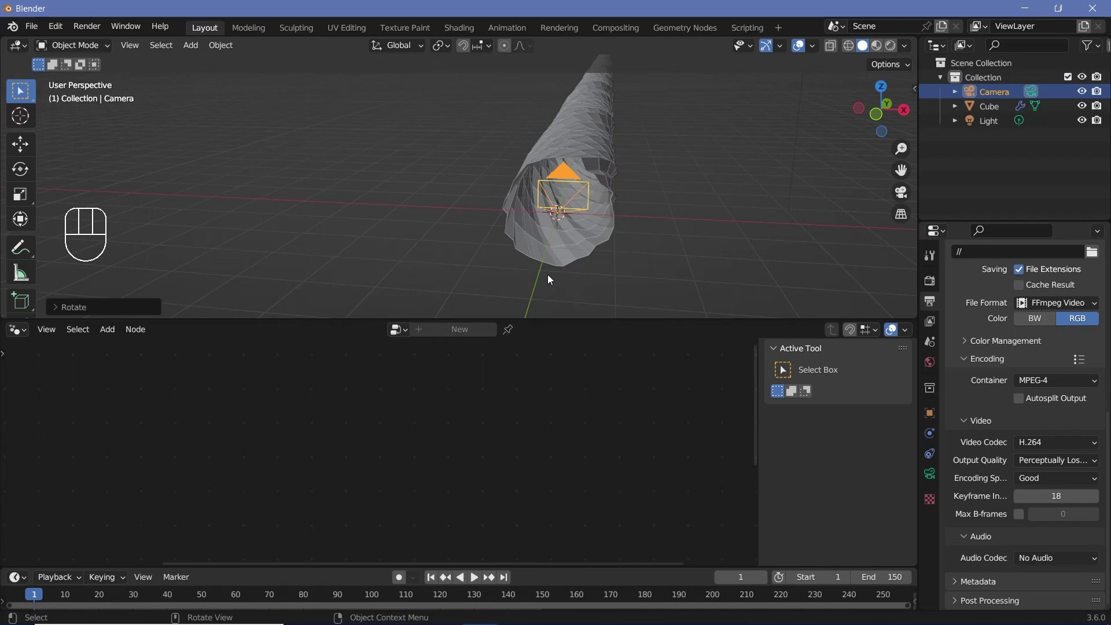
Keyframe the camera at frame 1, move it down the tunnel and keyframe again at frame 150
key(KP_0)
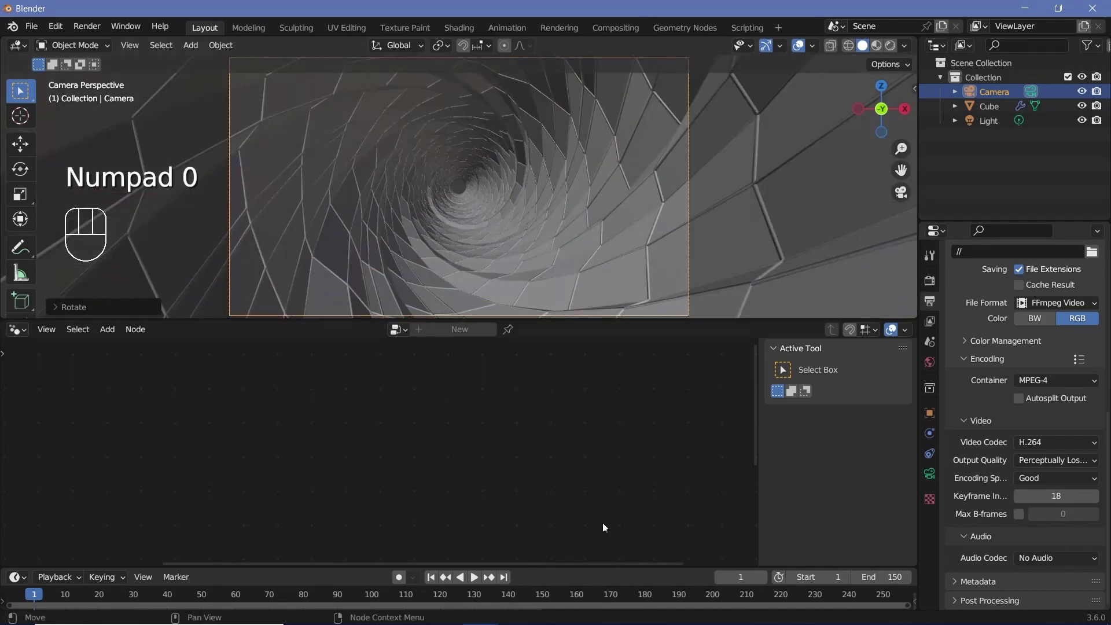
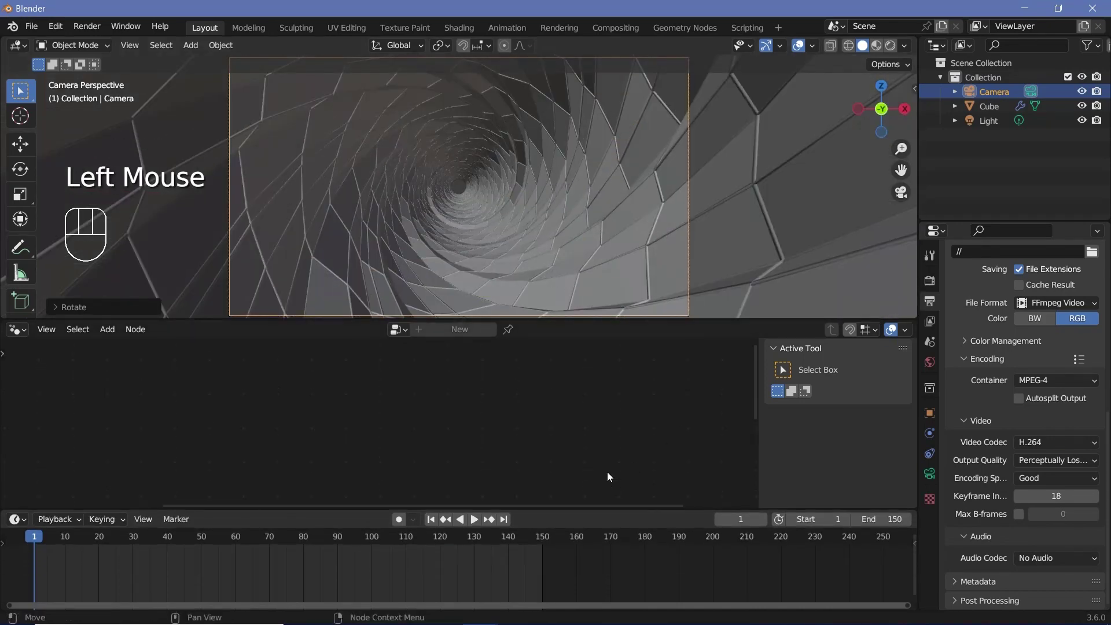
key(Left)
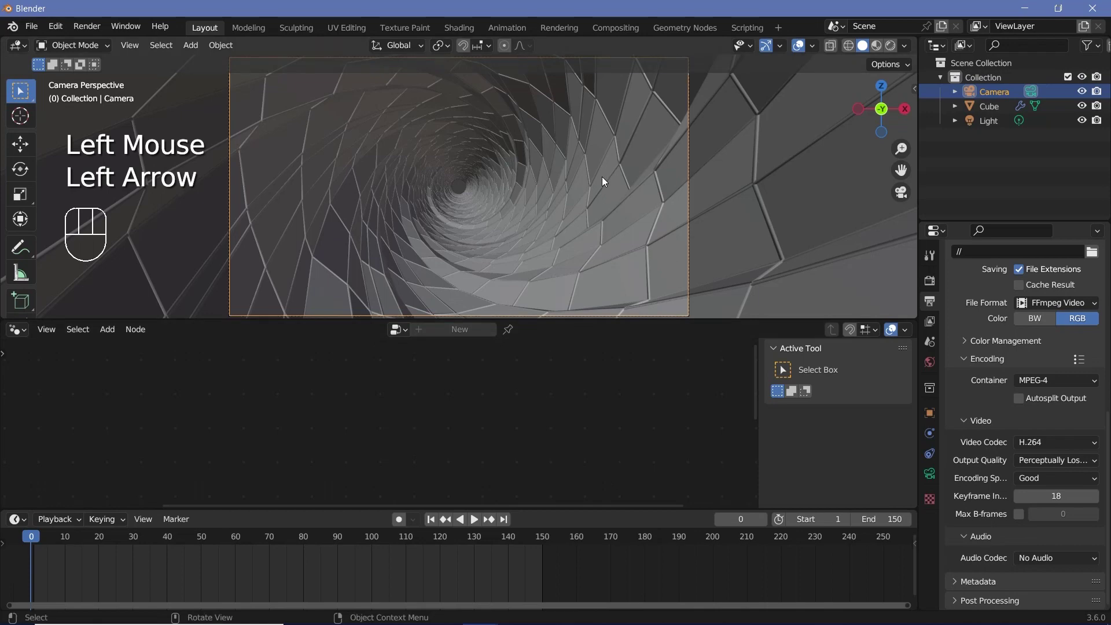
key(i)
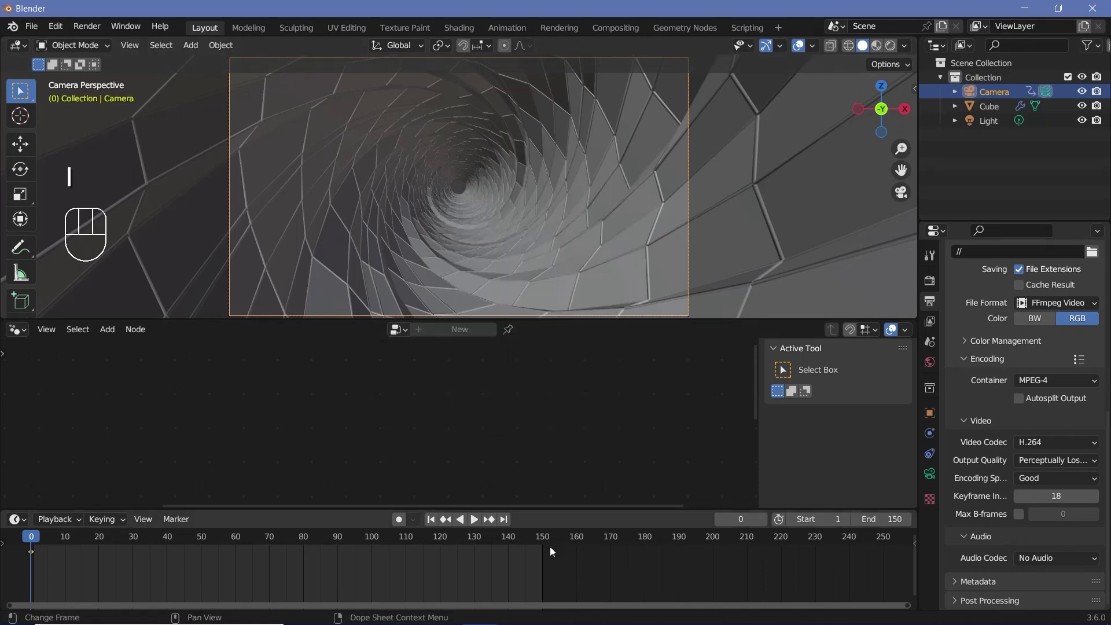
click(545, 547)
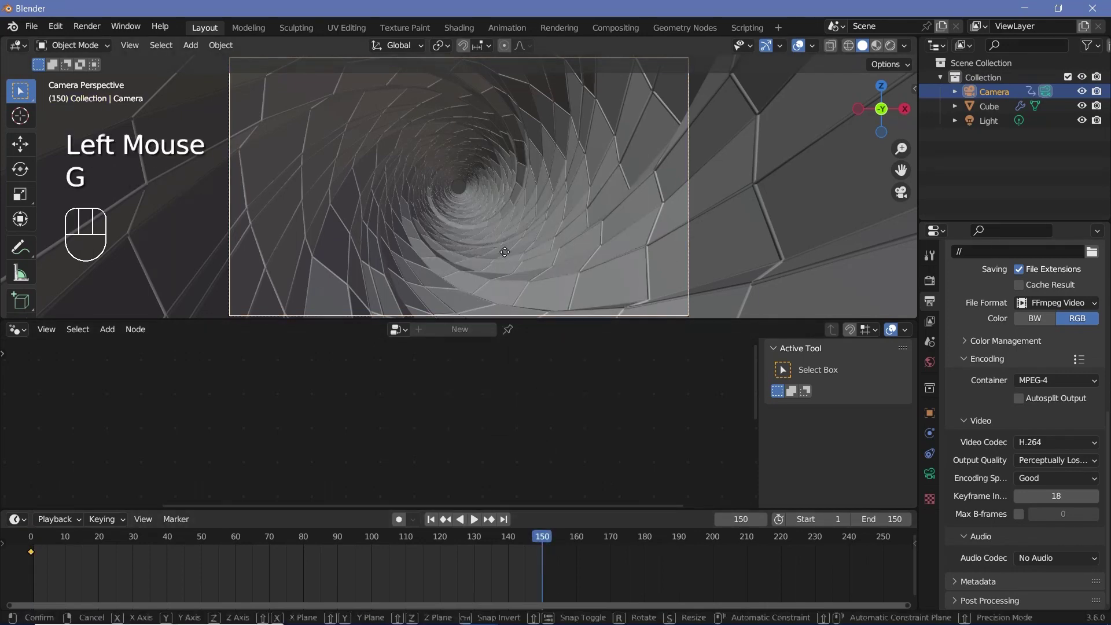
key(g)
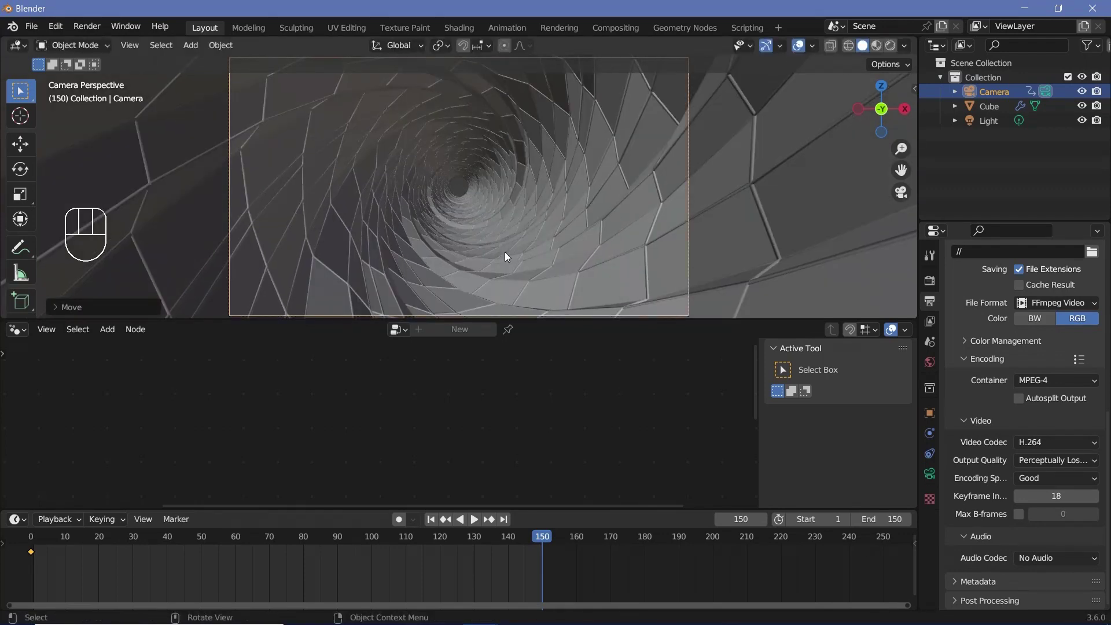
key(i)
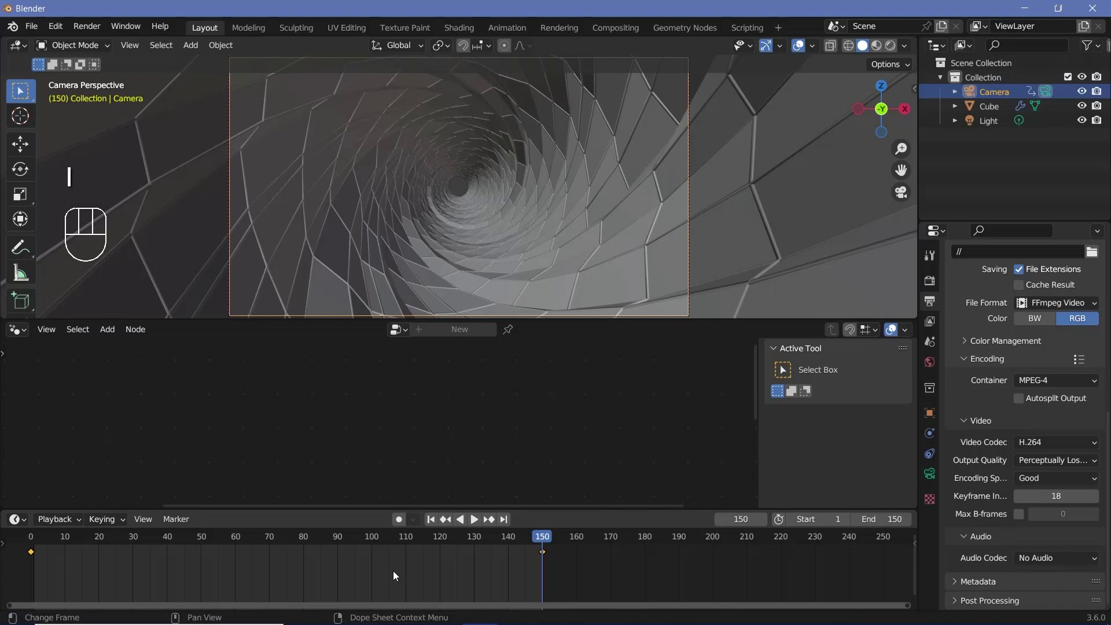
Set both camera keyframes to Linear interpolation and play back the flythrough
key(t)
key(space)
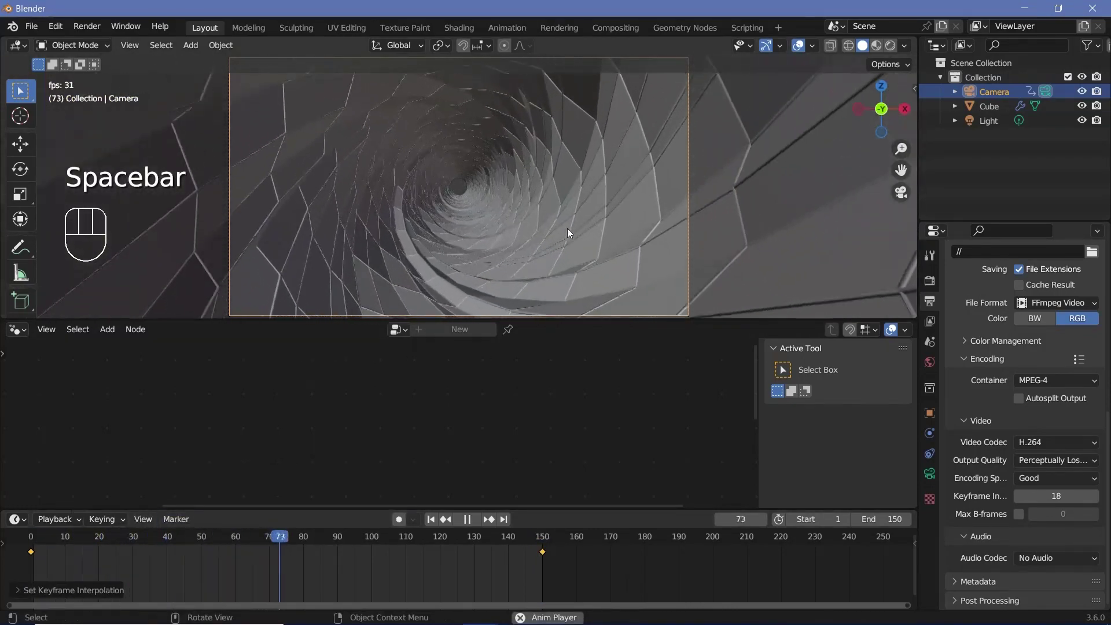
key(space)
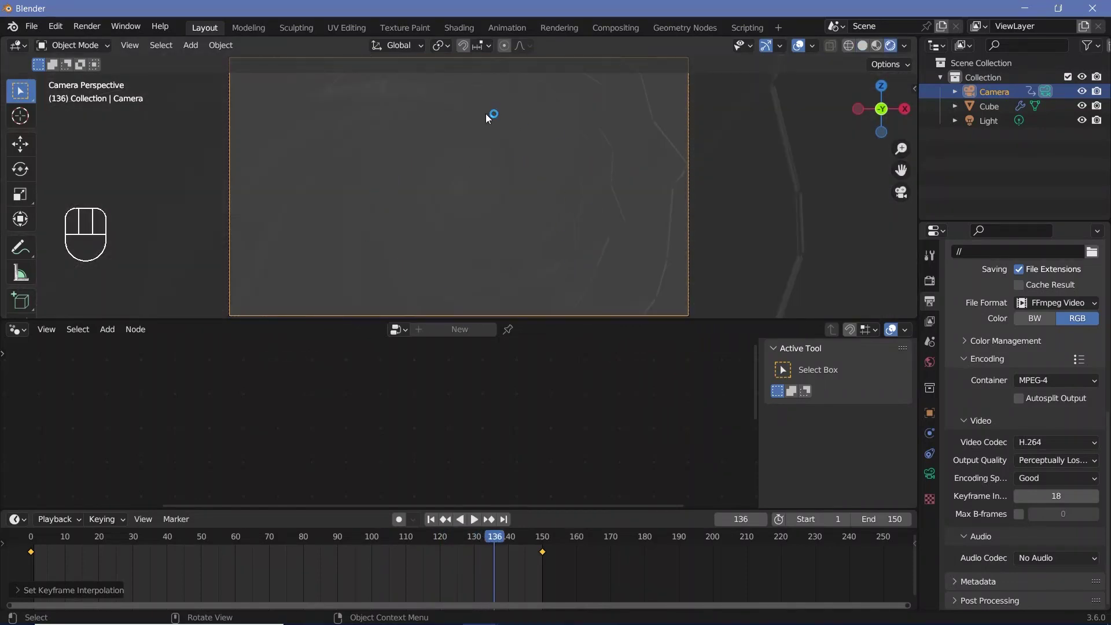
key(space)
key(space)
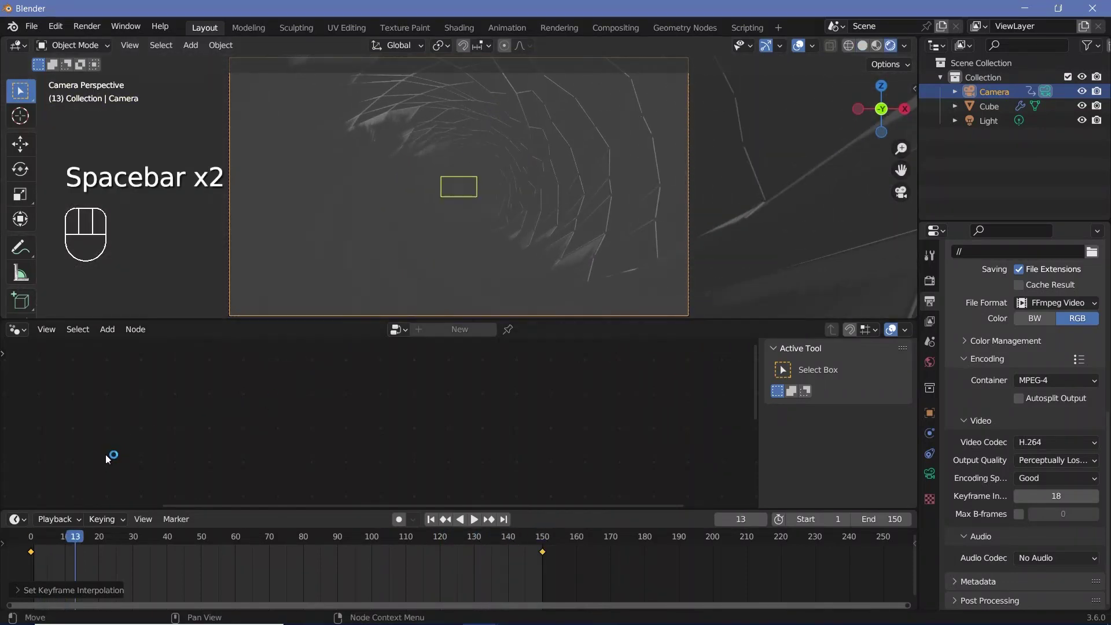
Move the light to the camera's position and parent it to the camera
click(33, 546)
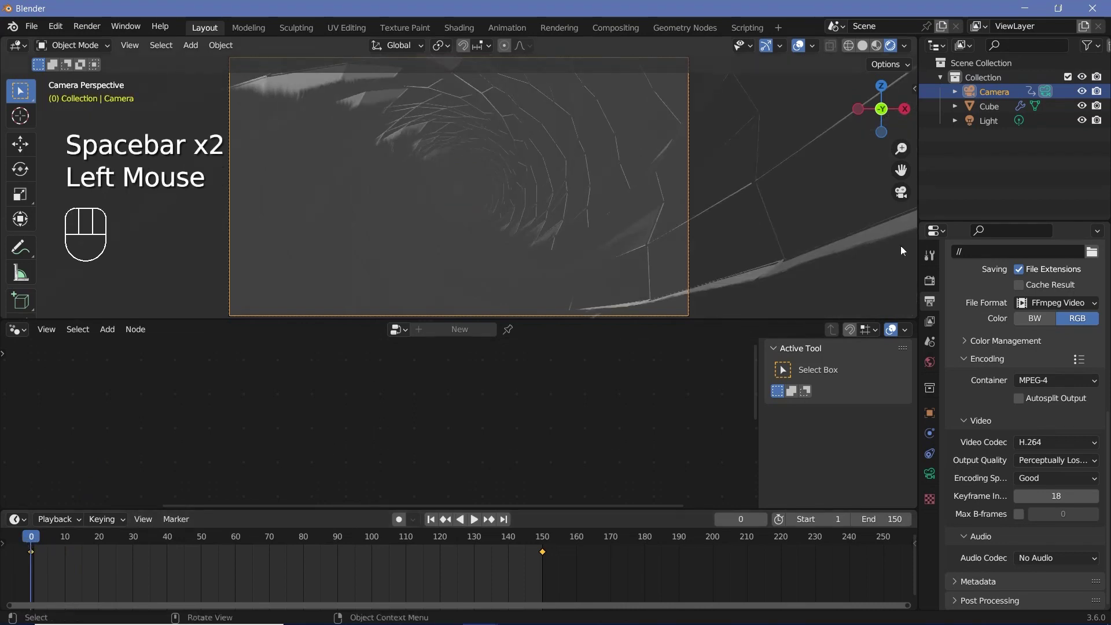
click(992, 120)
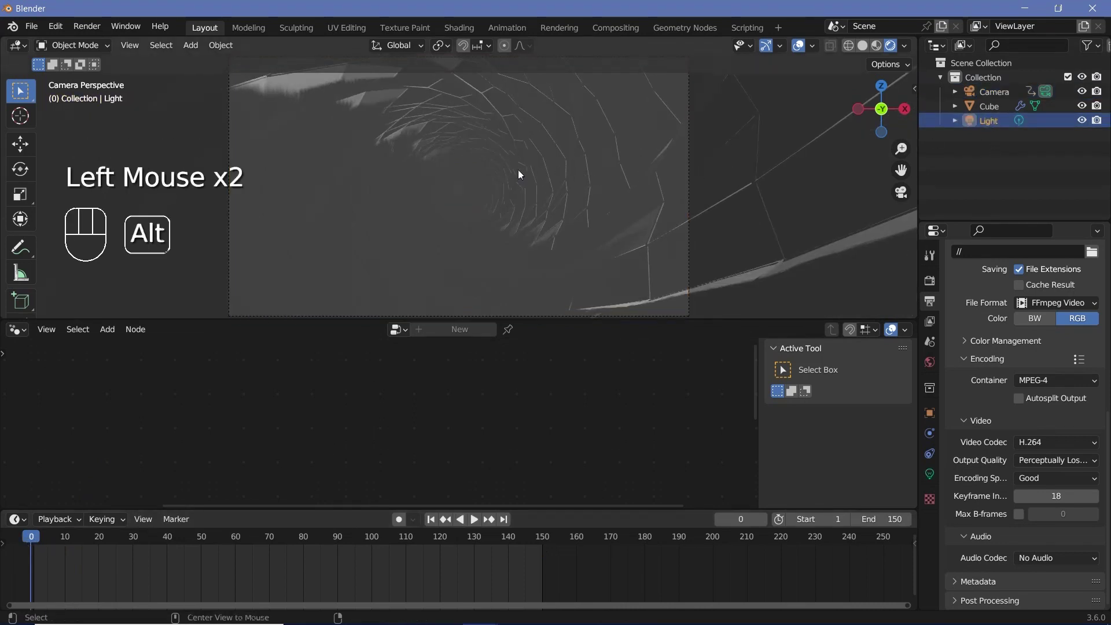
key(alt+g)
key(g)
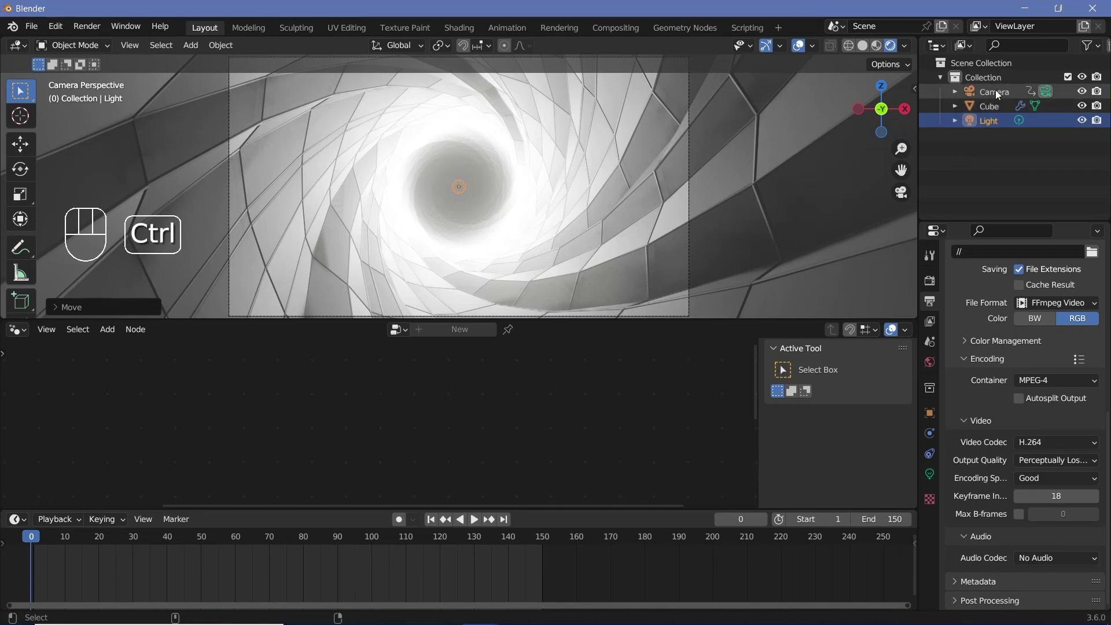
click(1001, 94)
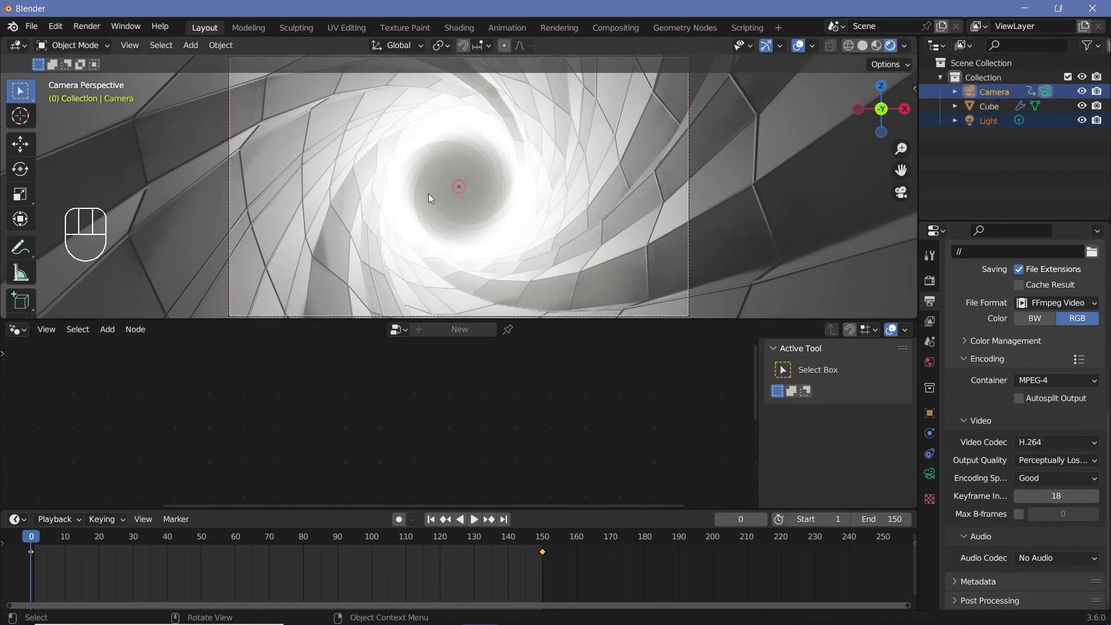
key(ctrl+p)
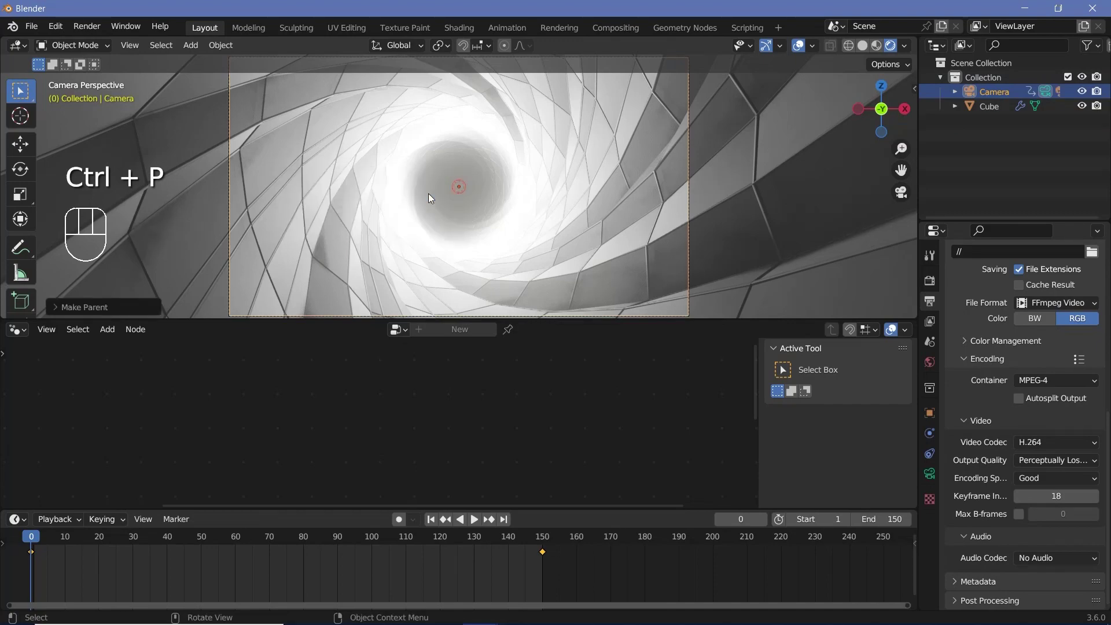
Play to check the light follows, then set the World background colour to black
key(space)
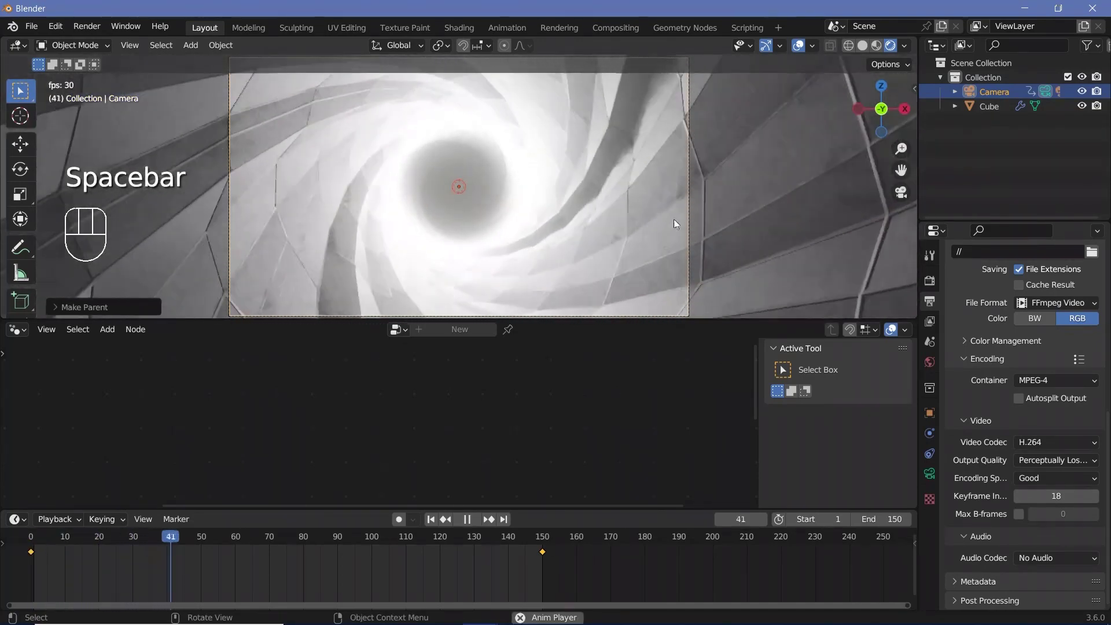
key(space)
click(934, 373)
drag(1063, 384, 1092, 268)
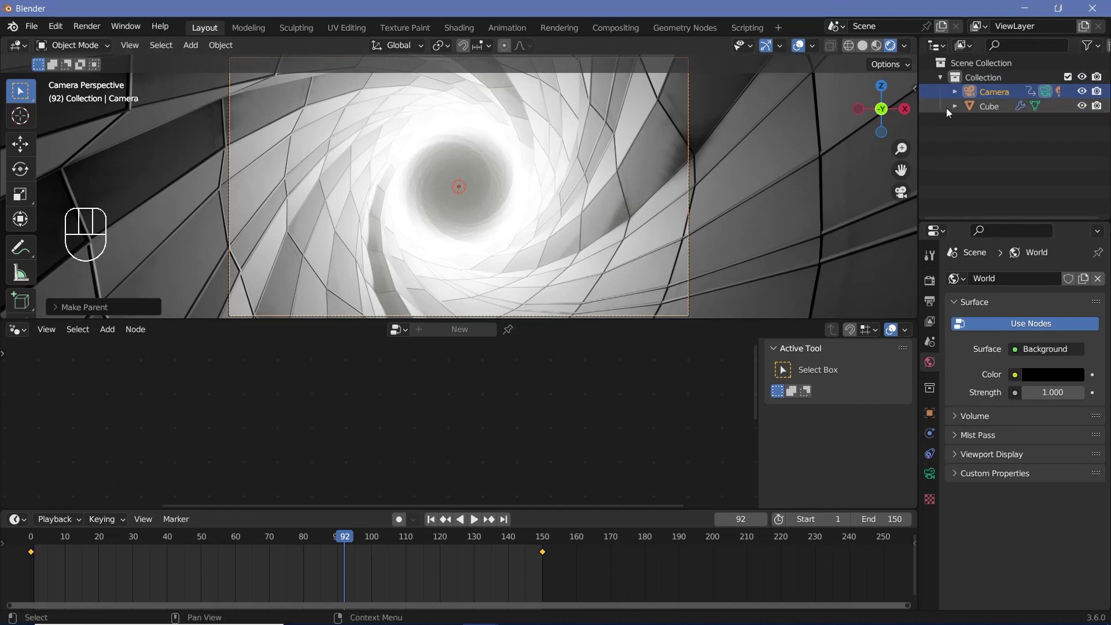
Colour the camera's light teal, then duplicate it as Light.001 coloured red
click(957, 98)
click(998, 136)
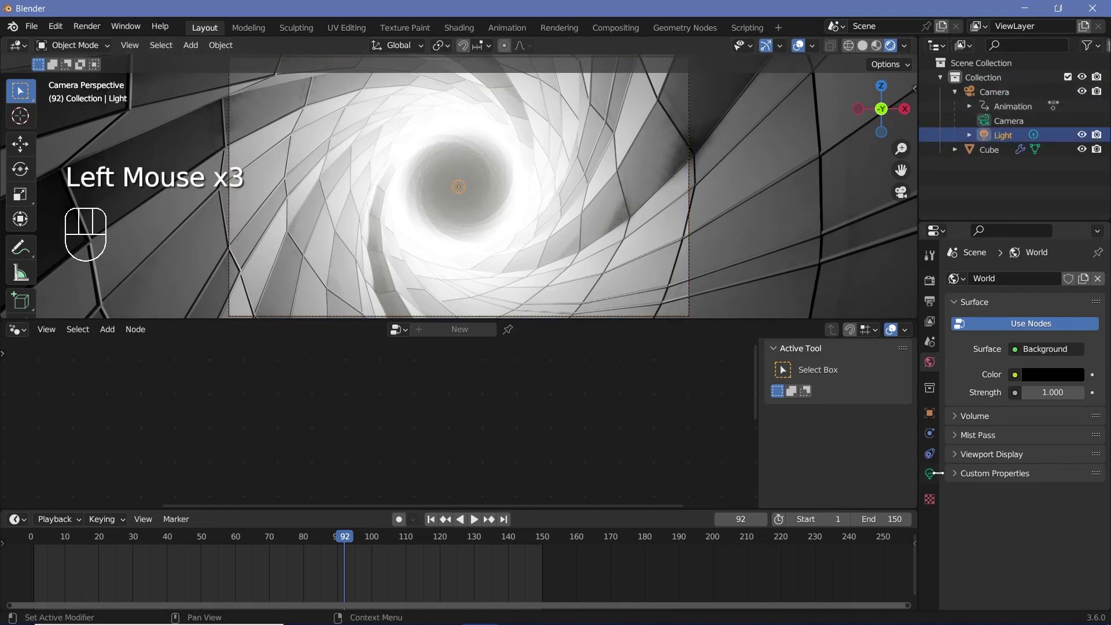
click(939, 477)
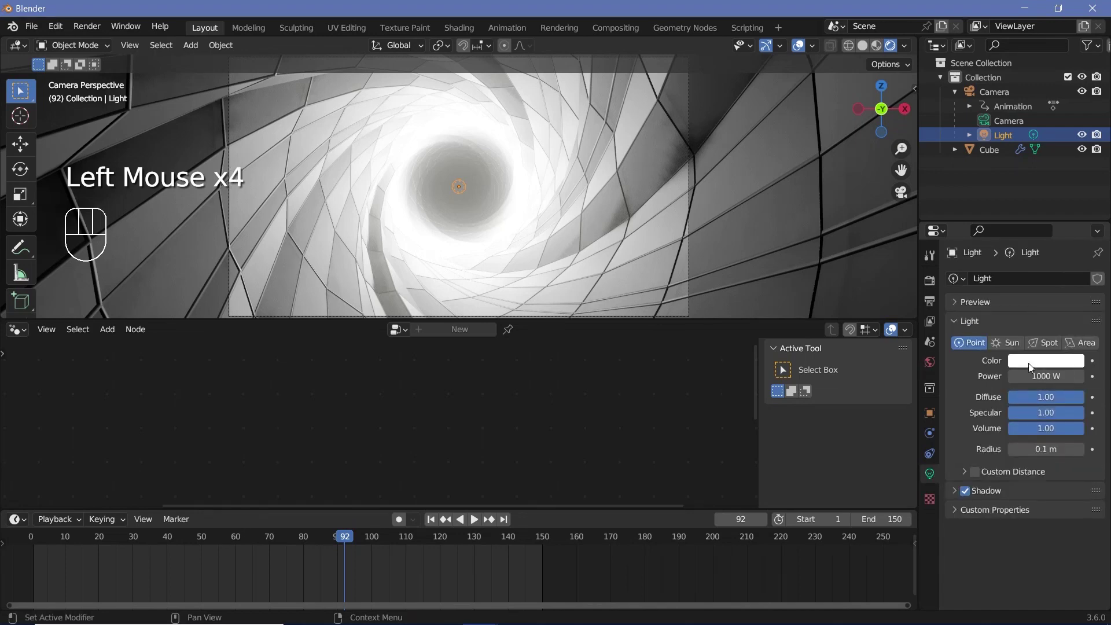
click(1034, 365)
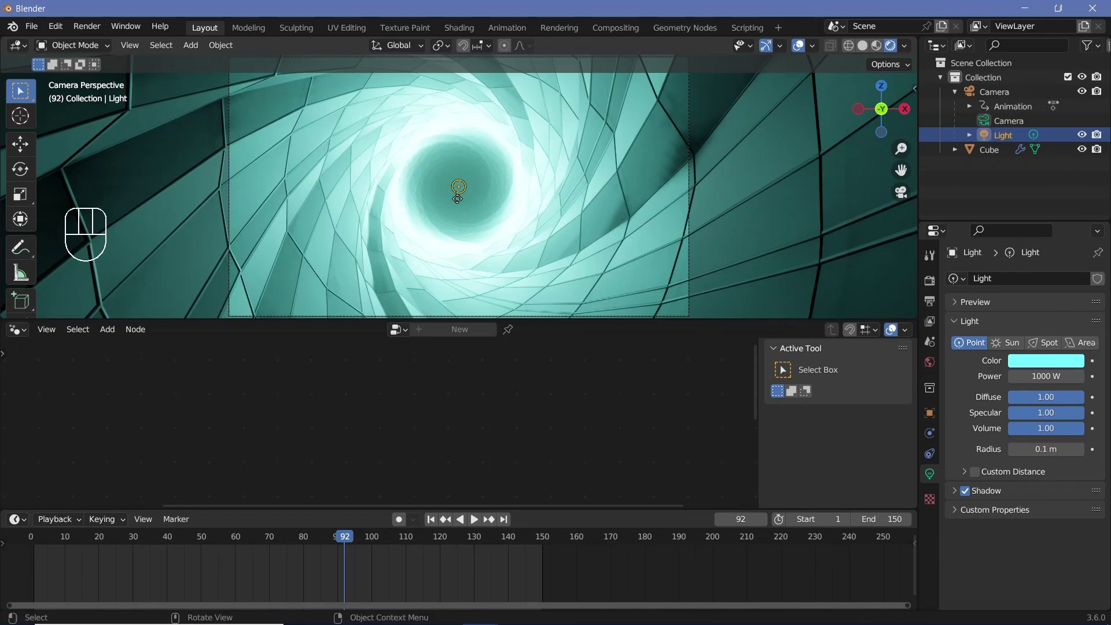
key(shift+d)
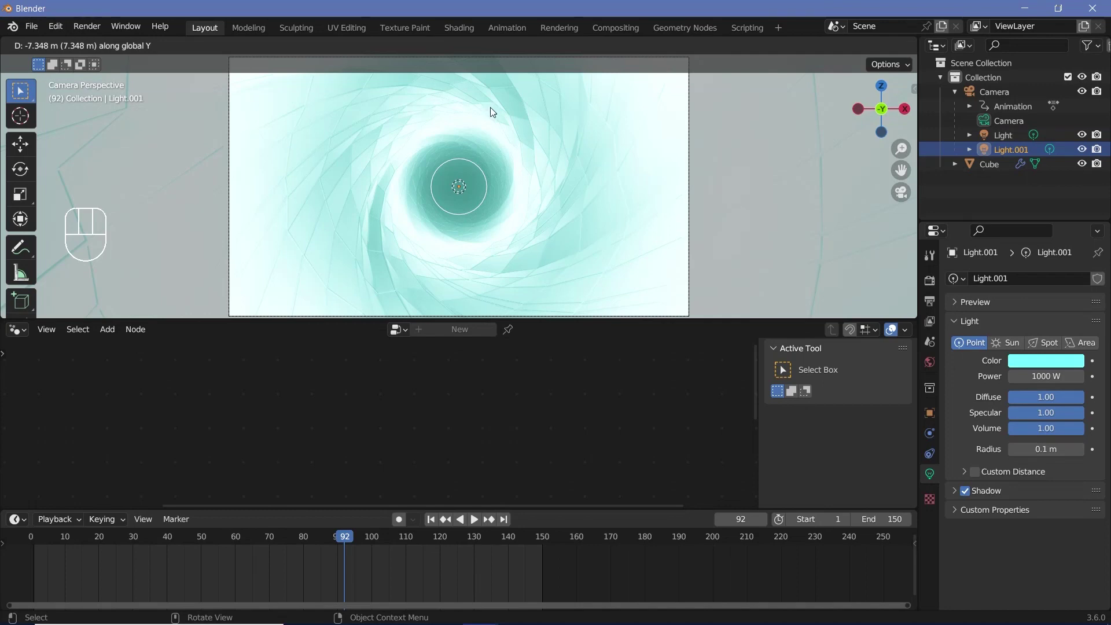
click(1028, 366)
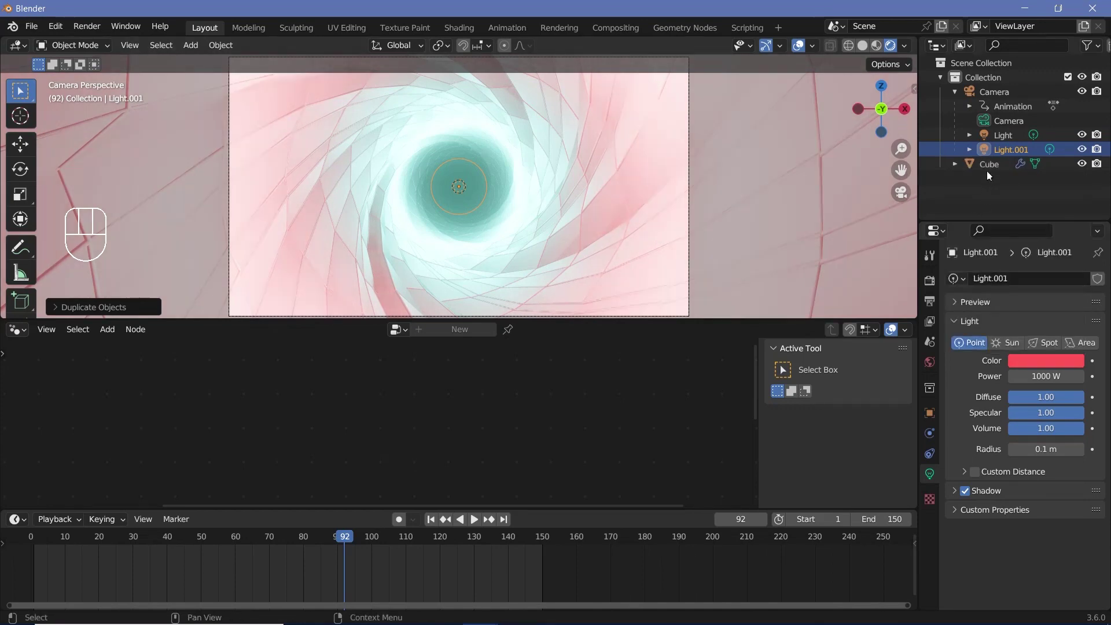
Add a Wireframe material to the tunnel with an orange base colour and play the flythrough
click(991, 174)
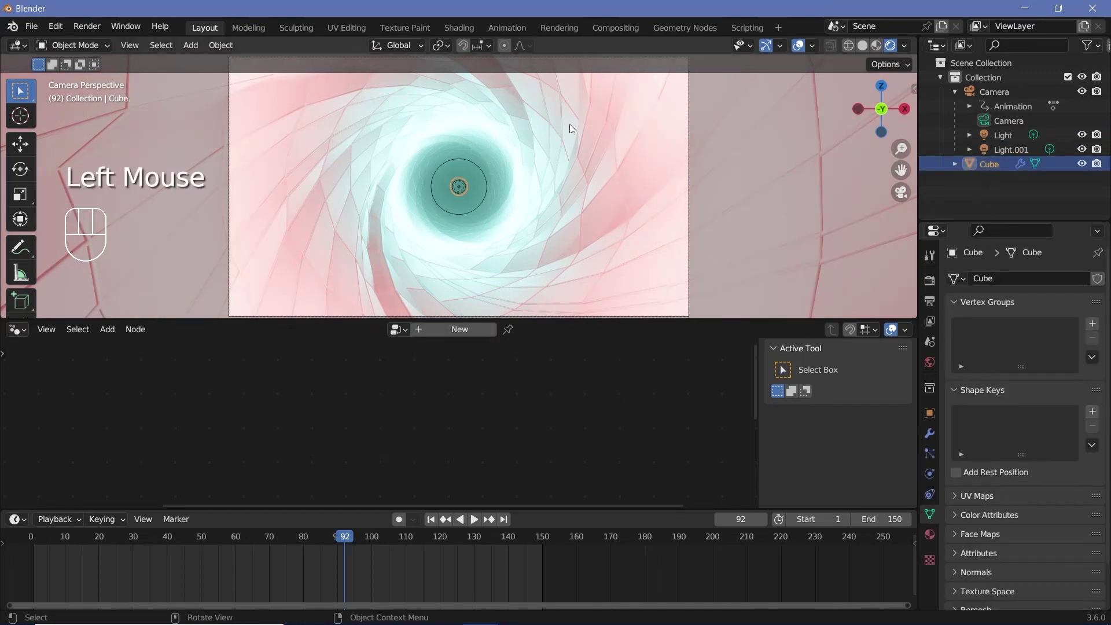
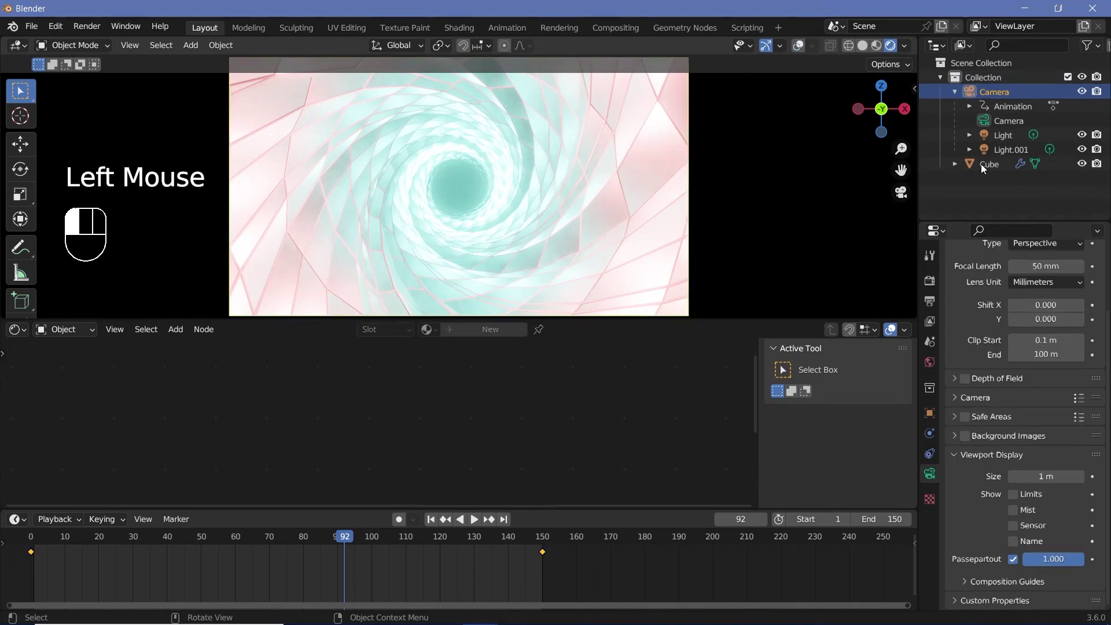
click(515, 374)
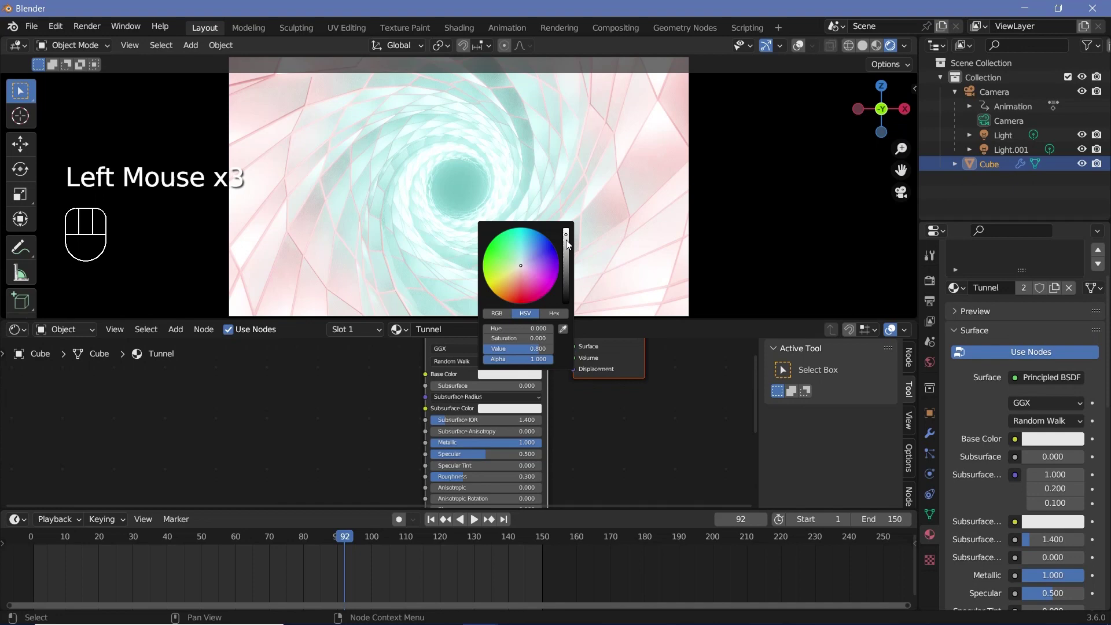
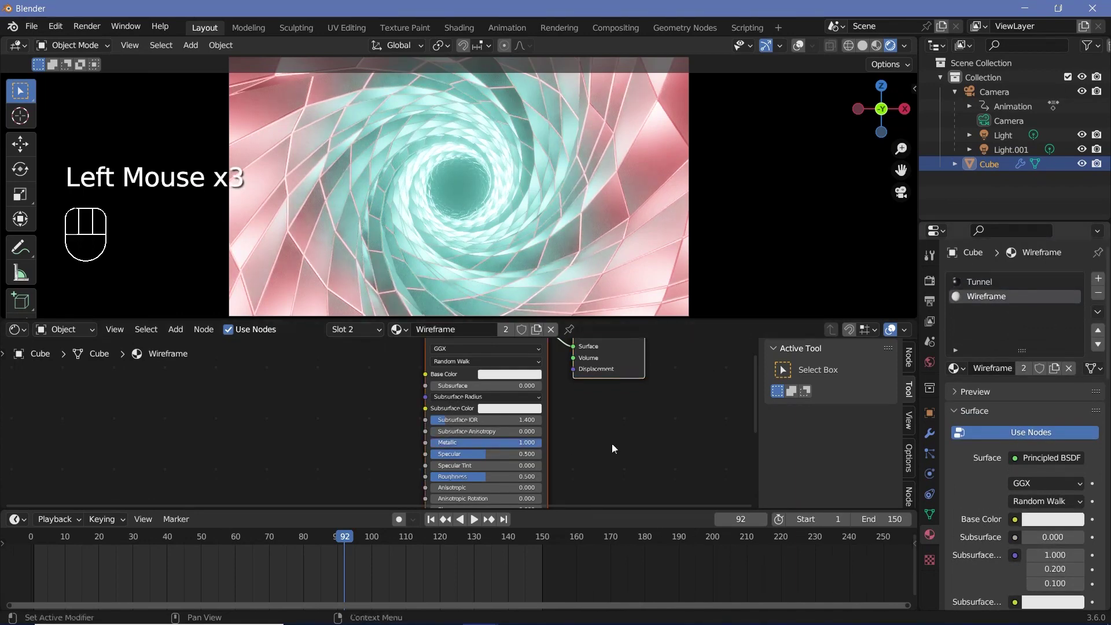
click(490, 376)
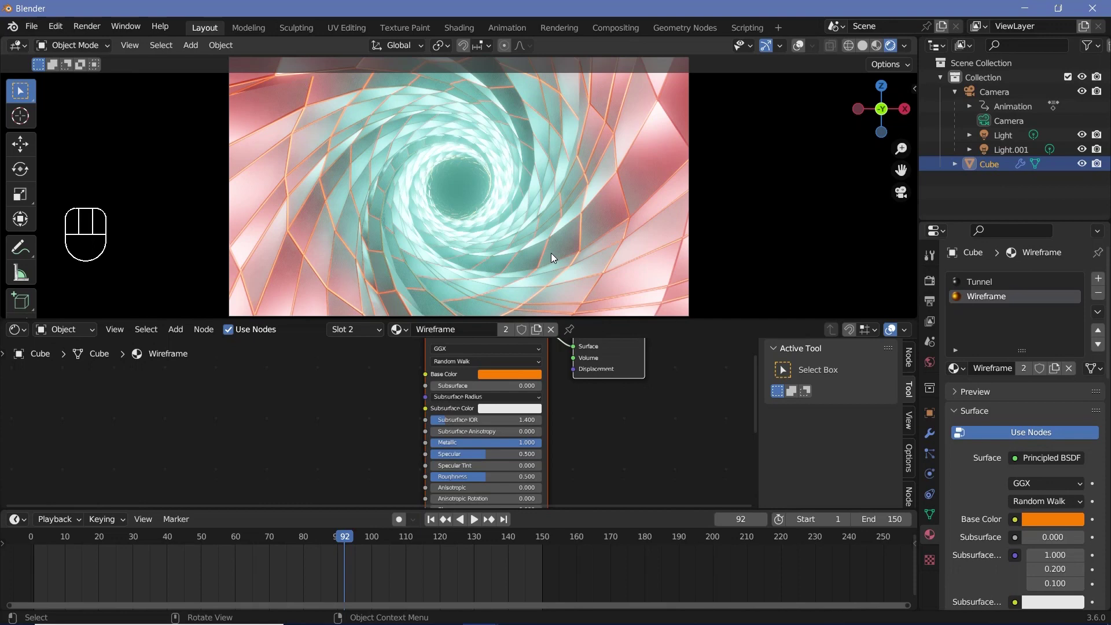
key(space)
key(space)
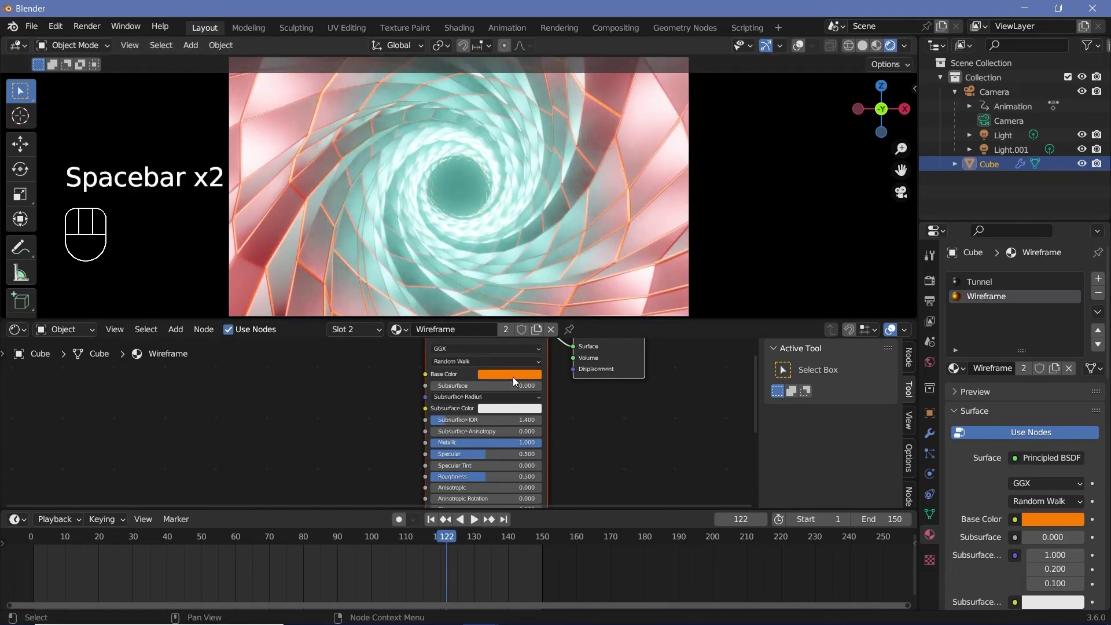
Change the Wireframe edge colour to white with full metallic and replay the flythrough
click(519, 380)
key(space)
key(space)
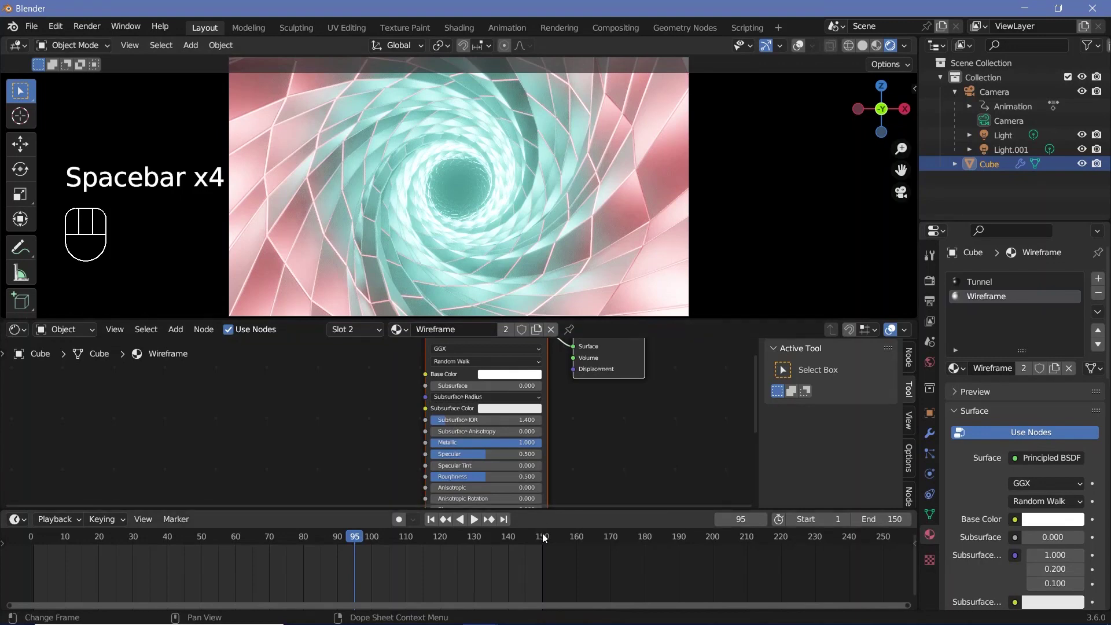
click(547, 541)
middle_click(469, 185)
click(386, 479)
click(33, 544)
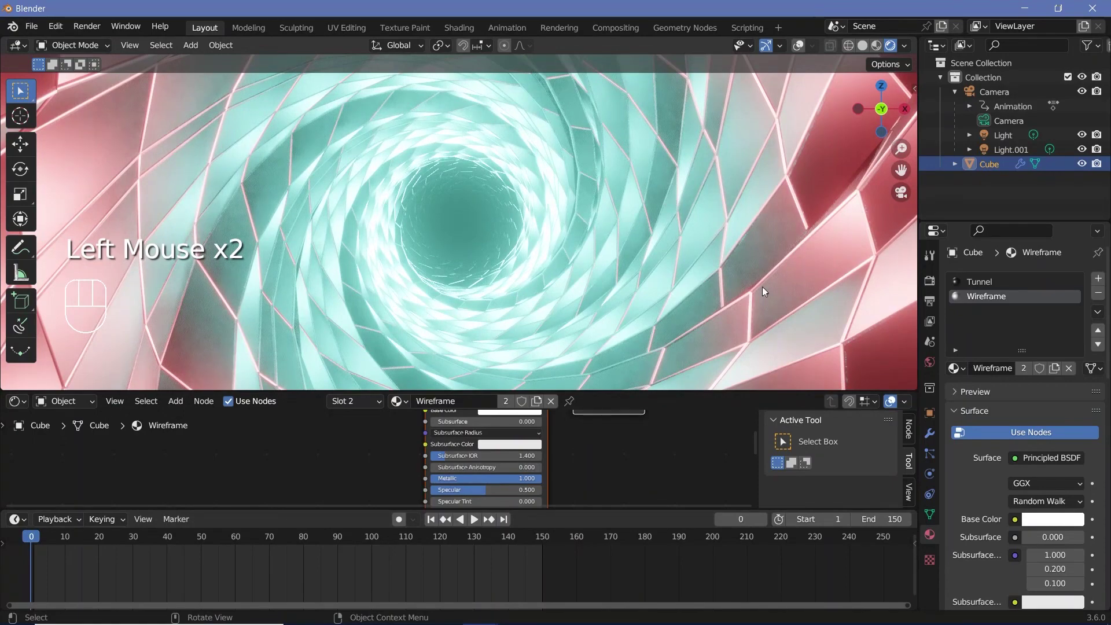
Set the Array modifier count to 4 and view the tunnel full-screen through the camera
click(546, 546)
click(932, 439)
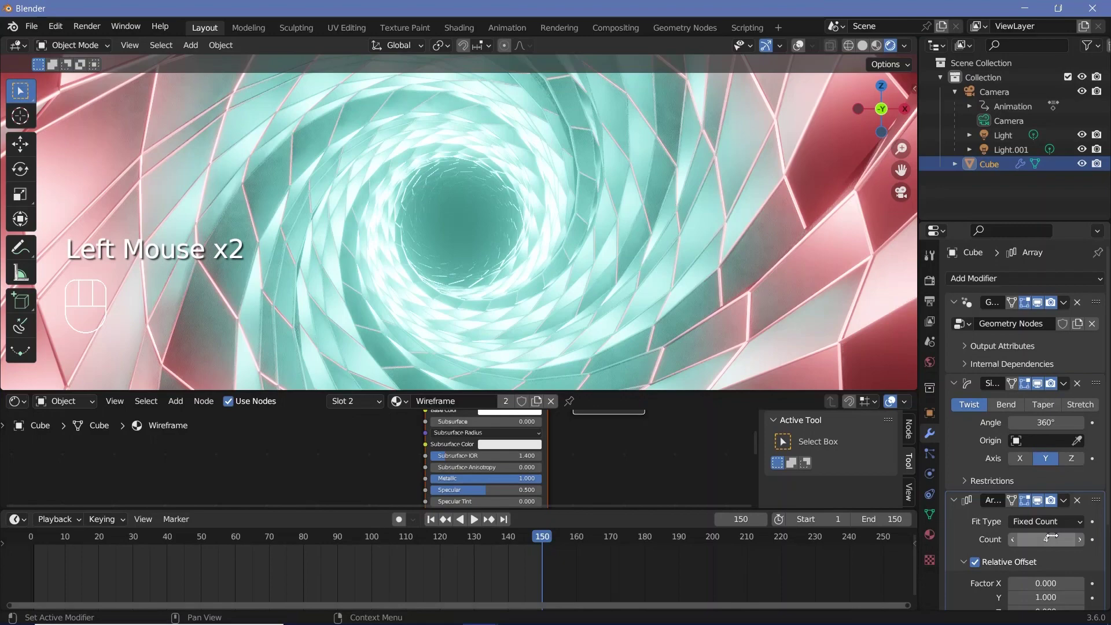
click(1099, 569)
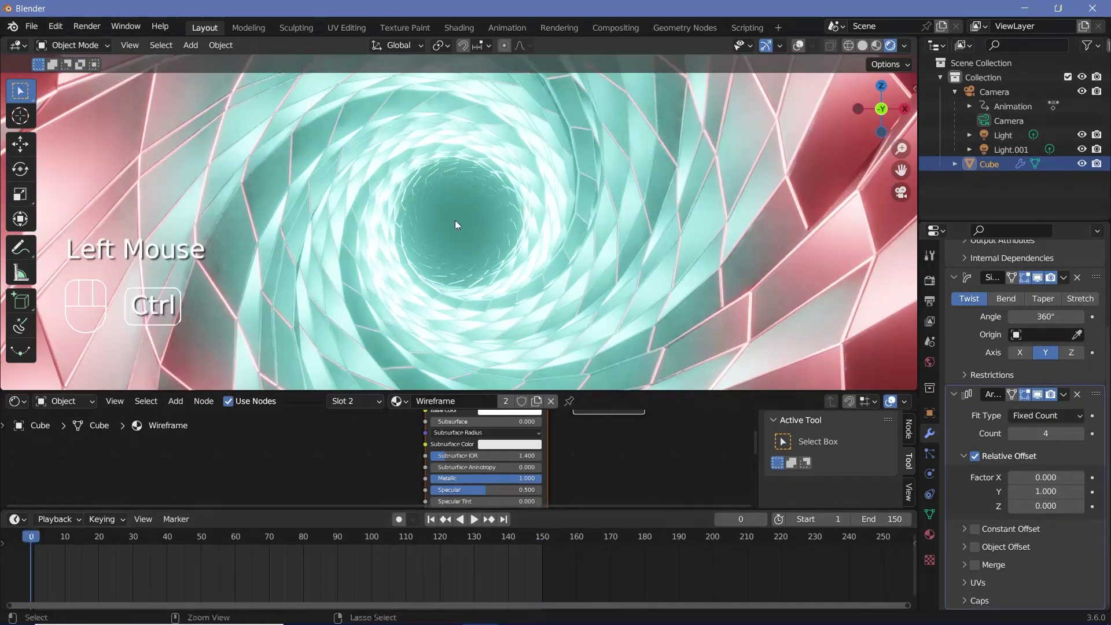
drag(453, 238, 82, 146)
click(454, 238)
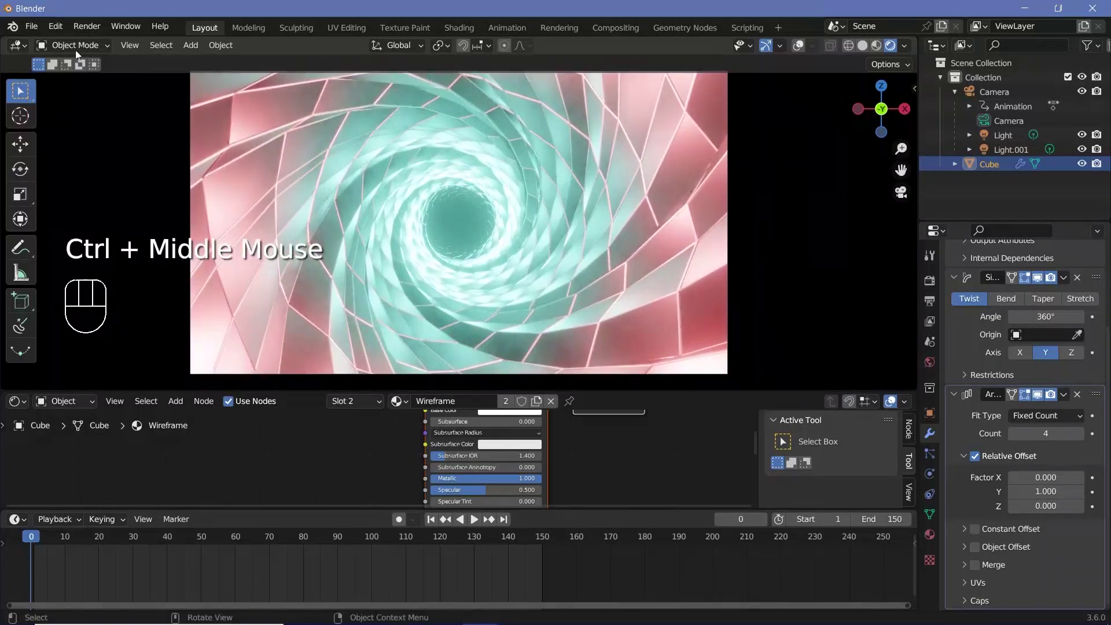